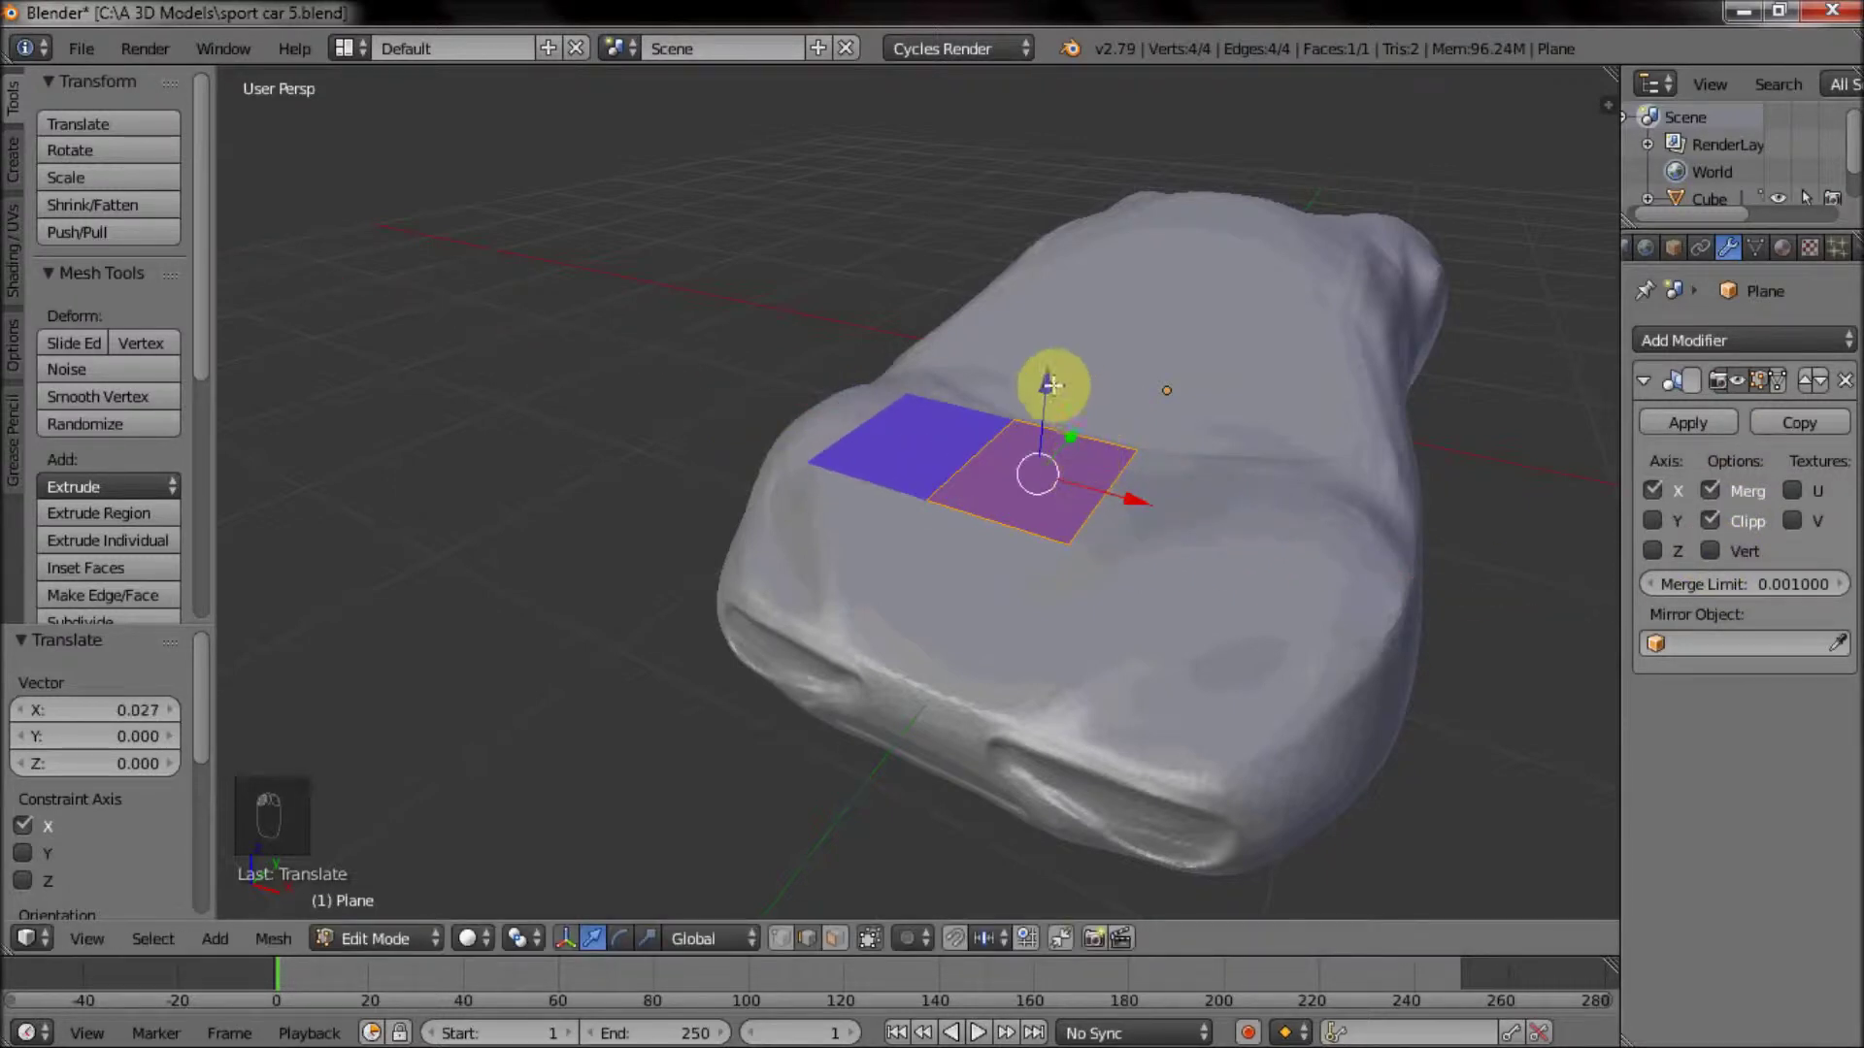
Scale the starter plane down and raise it about 0.05 so it floats just above the hood.
key("s")
left_click(1033, 593)
left_click_drag(1075, 596, 940, 454)
left_click(938, 418)
key("r")
left_click(925, 456)
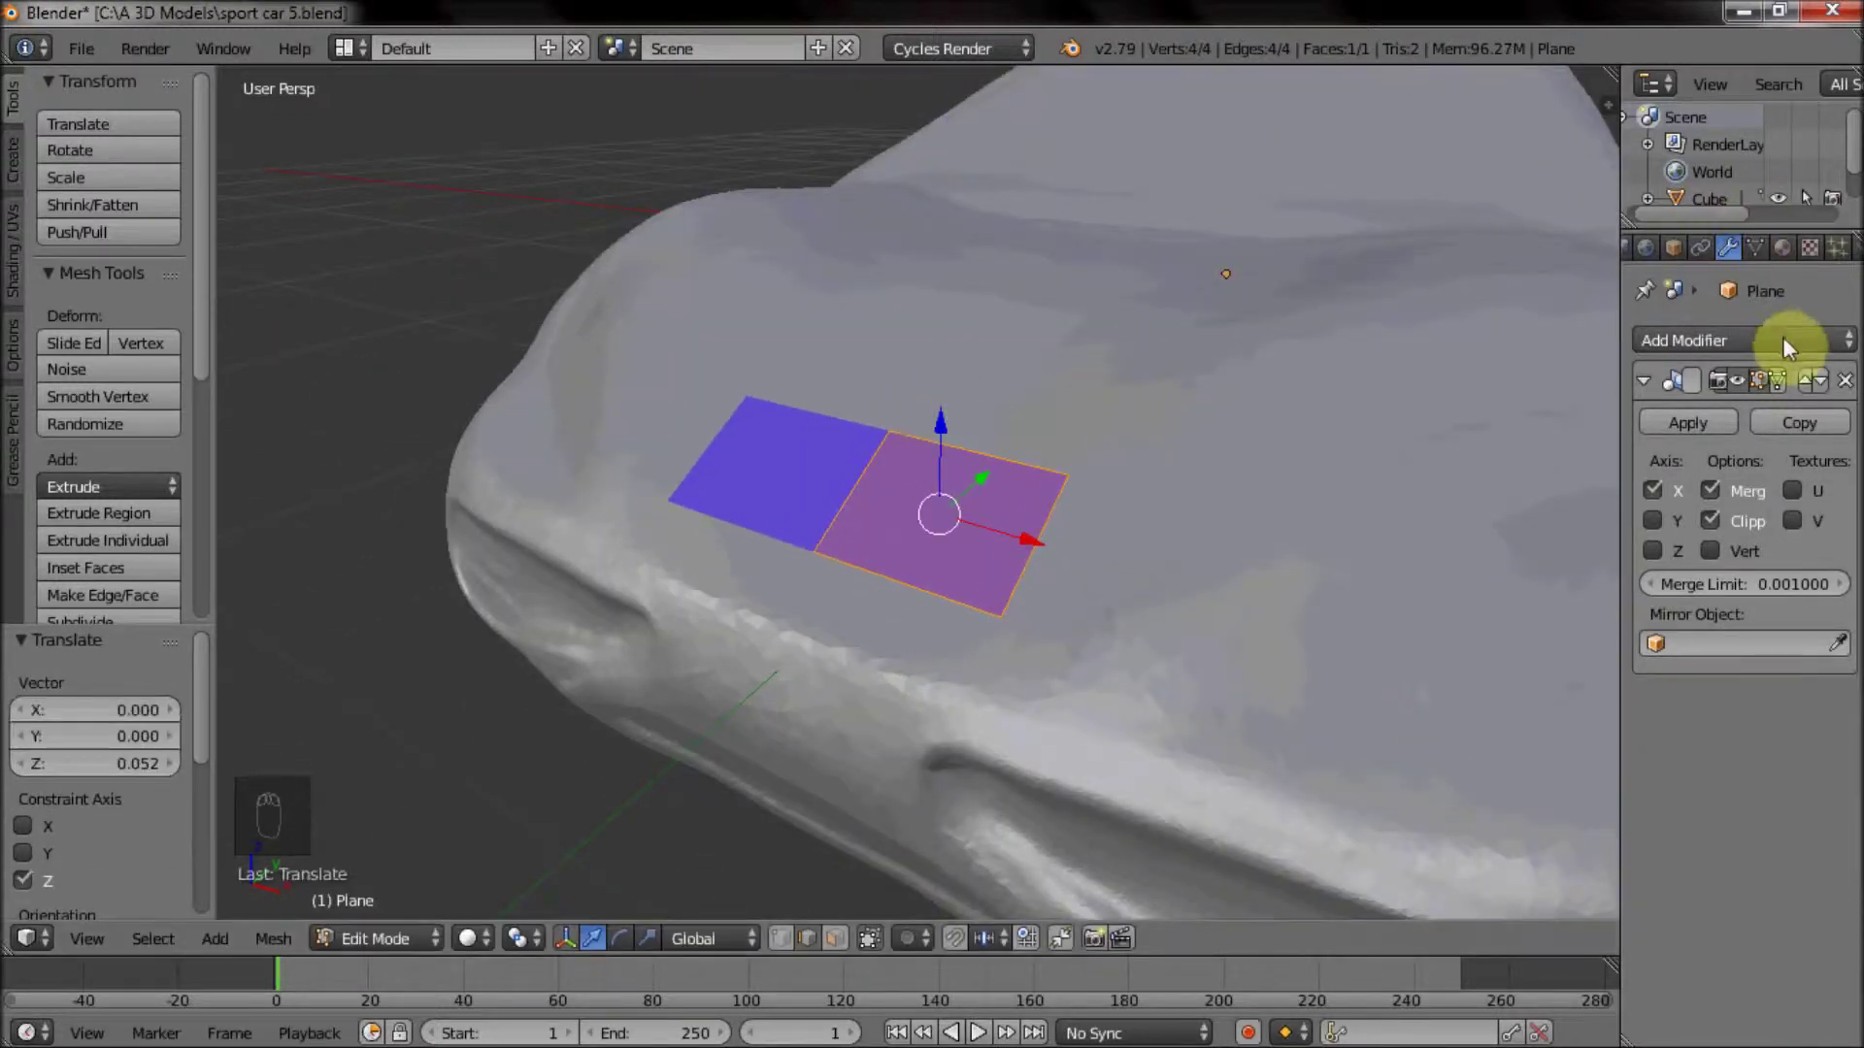
Add a Shrinkwrap modifier targeting Cube with offset 0.02, Keep Above Surface, and enable surface snapping.
left_click_drag(1771, 338, 1545, 695)
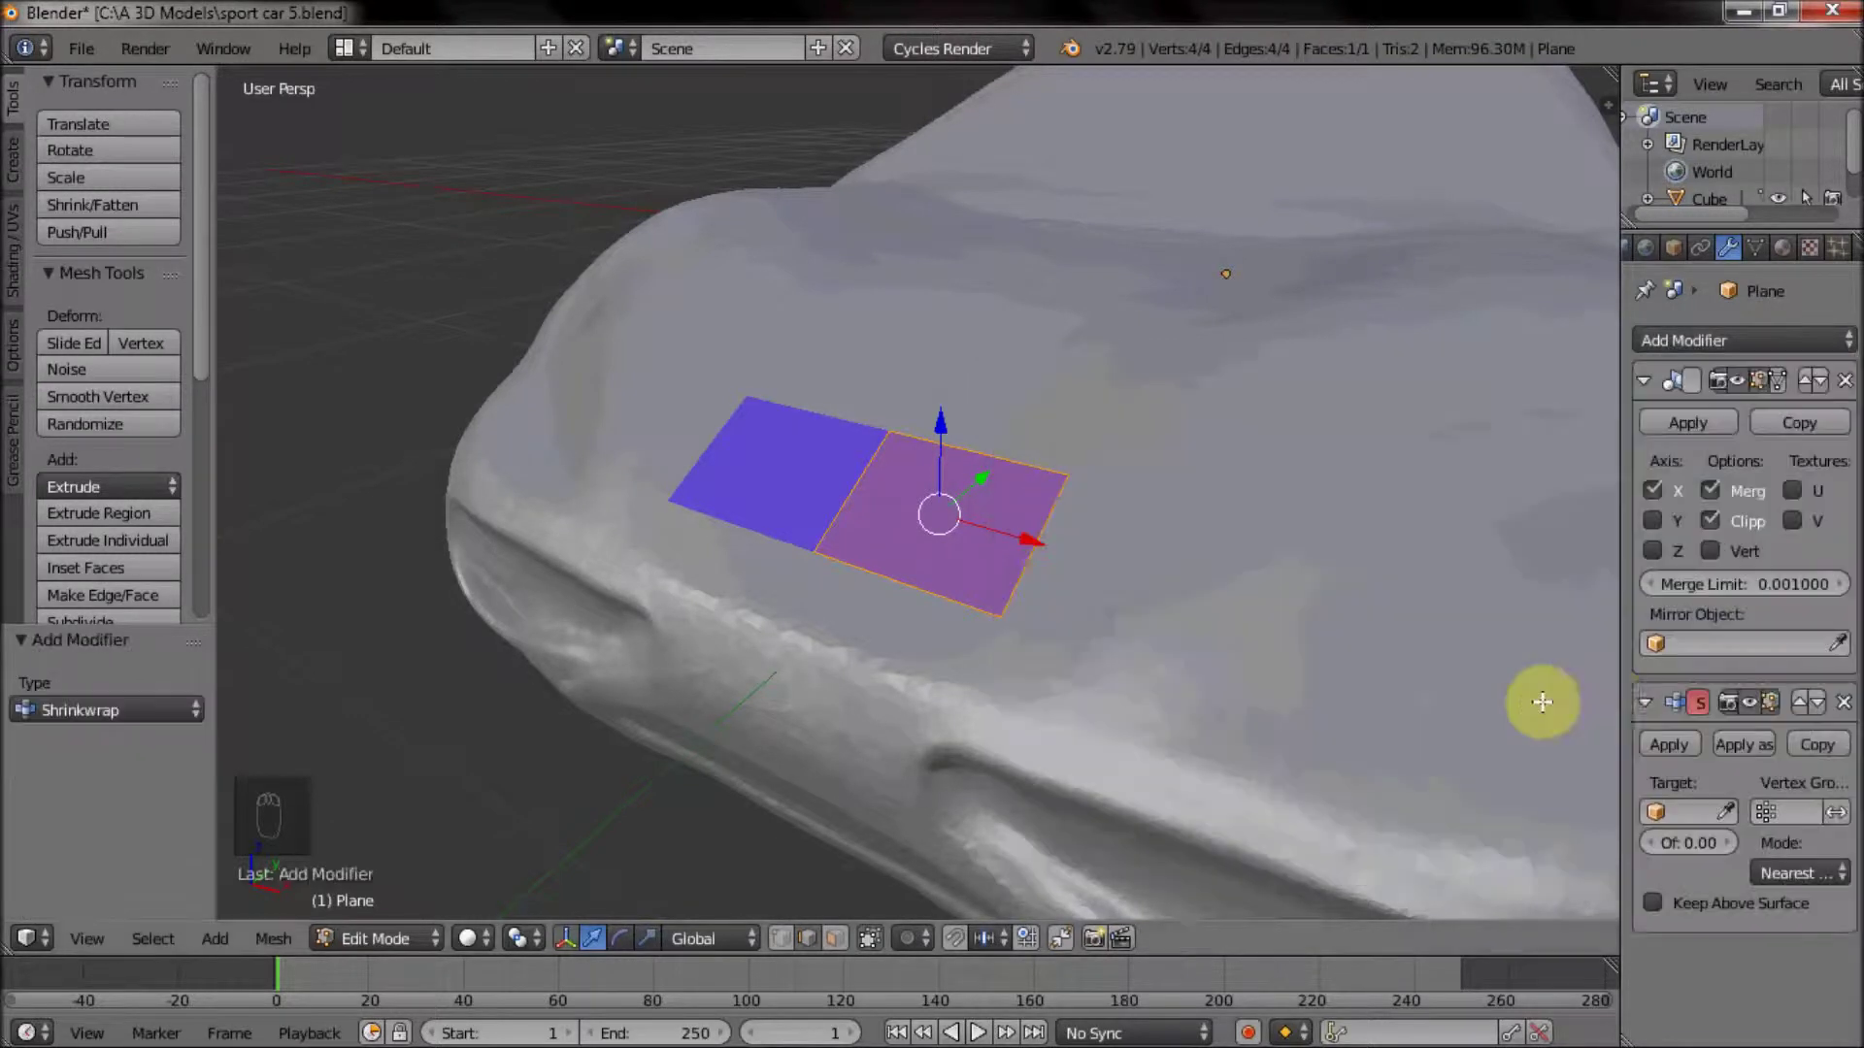
left_click_drag(1707, 818, 1802, 891)
left_click_drag(1662, 909, 1267, 590)
left_click_drag(1268, 589, 961, 942)
left_click_drag(961, 942, 1021, 882)
left_click(991, 942)
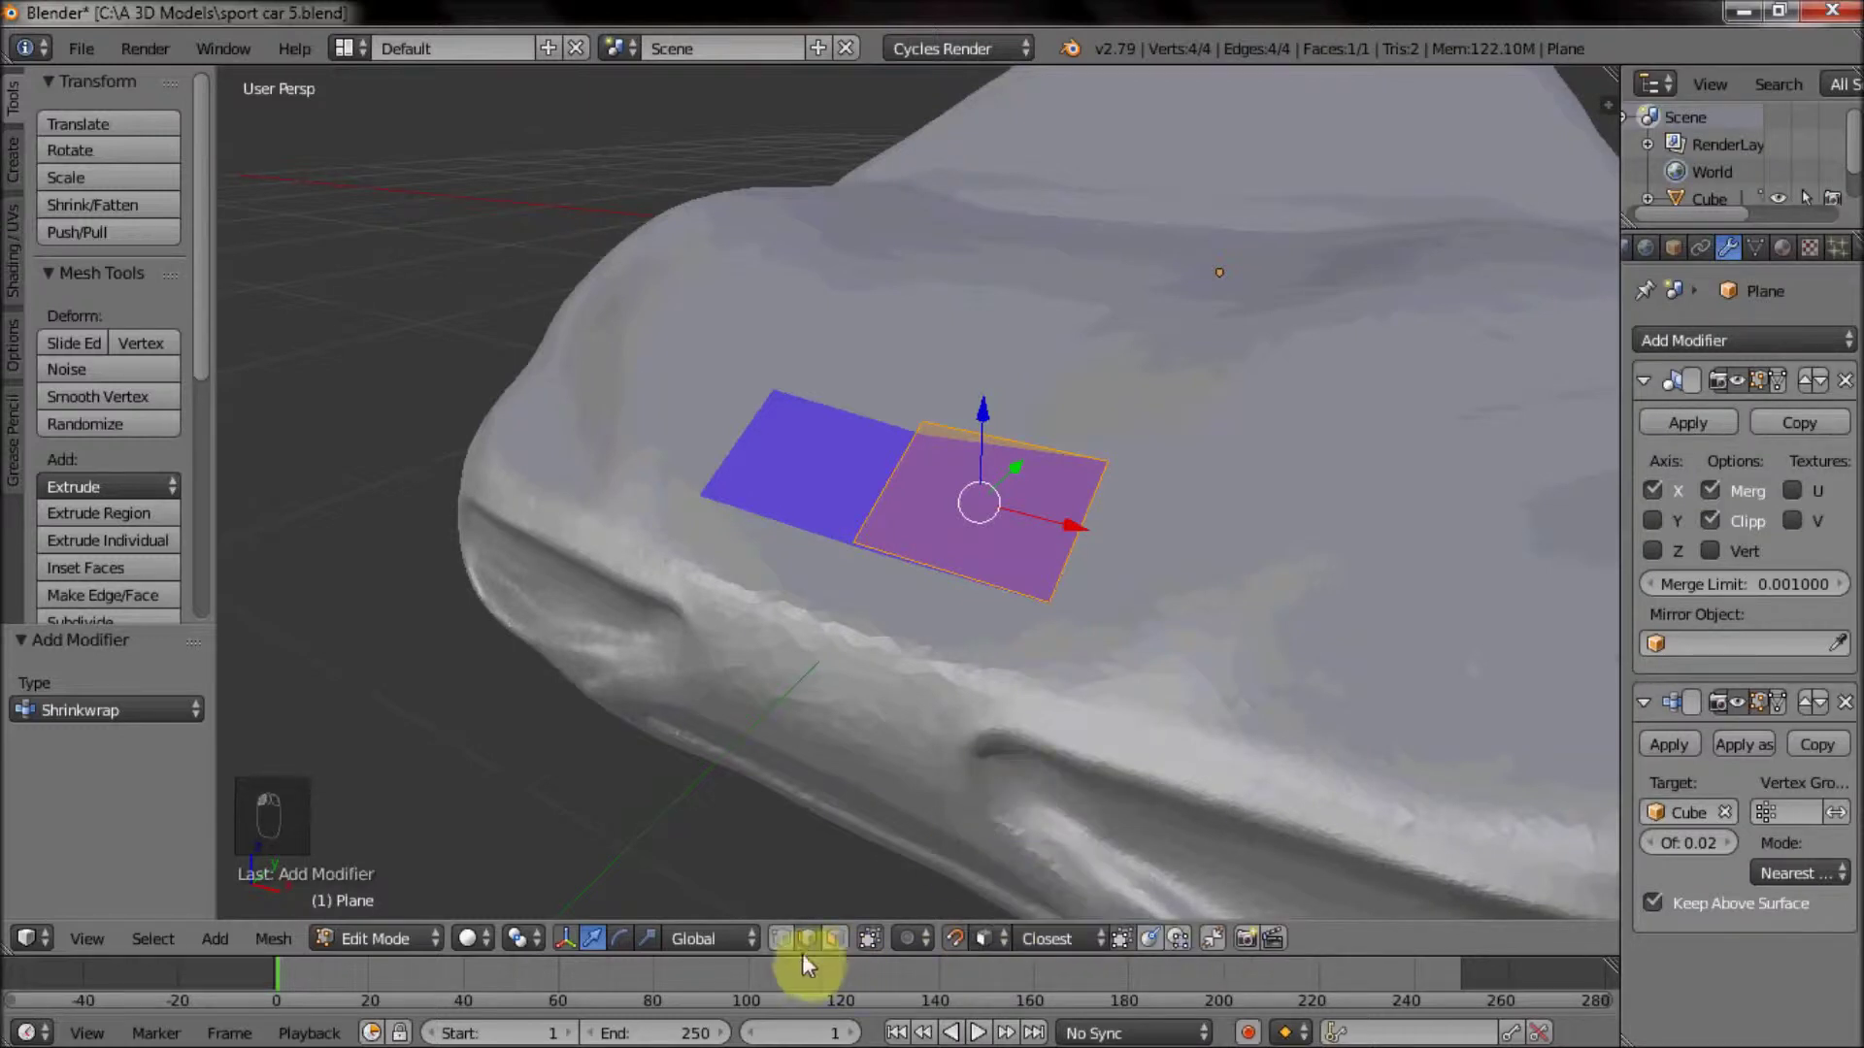
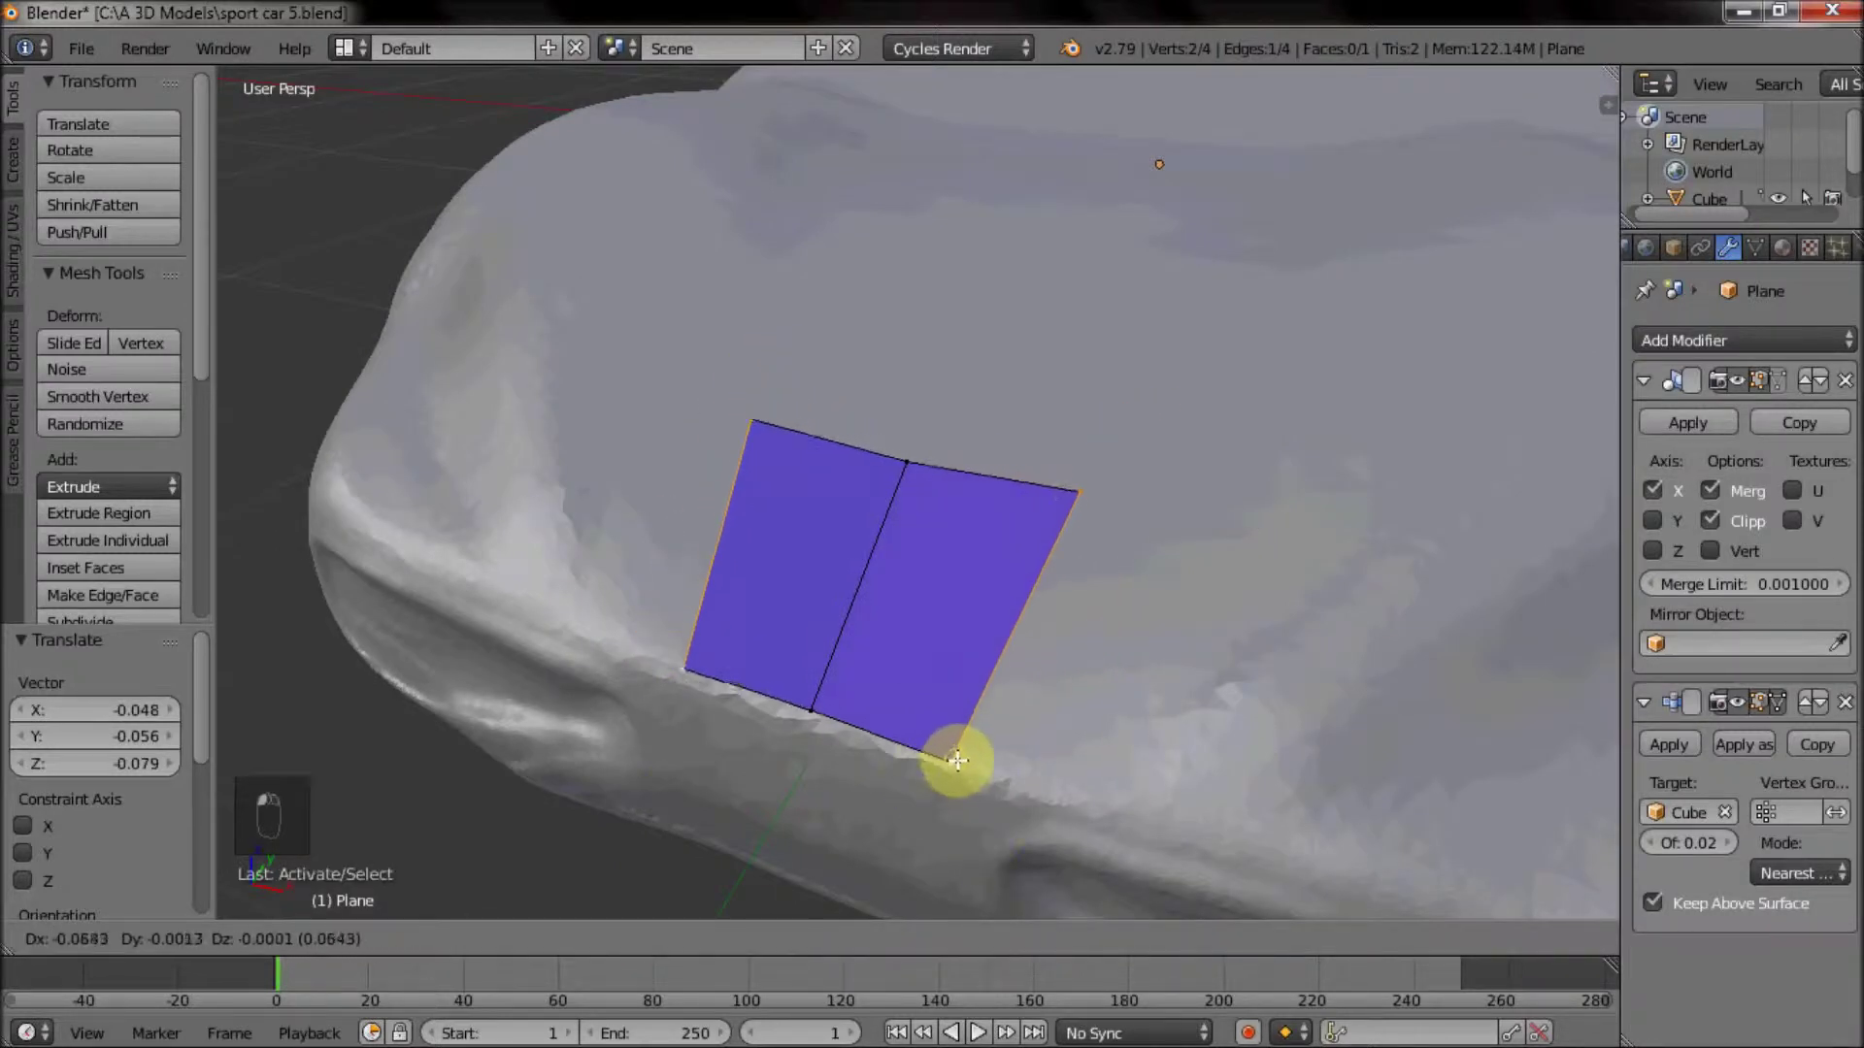
Extrude several rows of quad faces from the plane across the car's nose, following the body.
key("e")
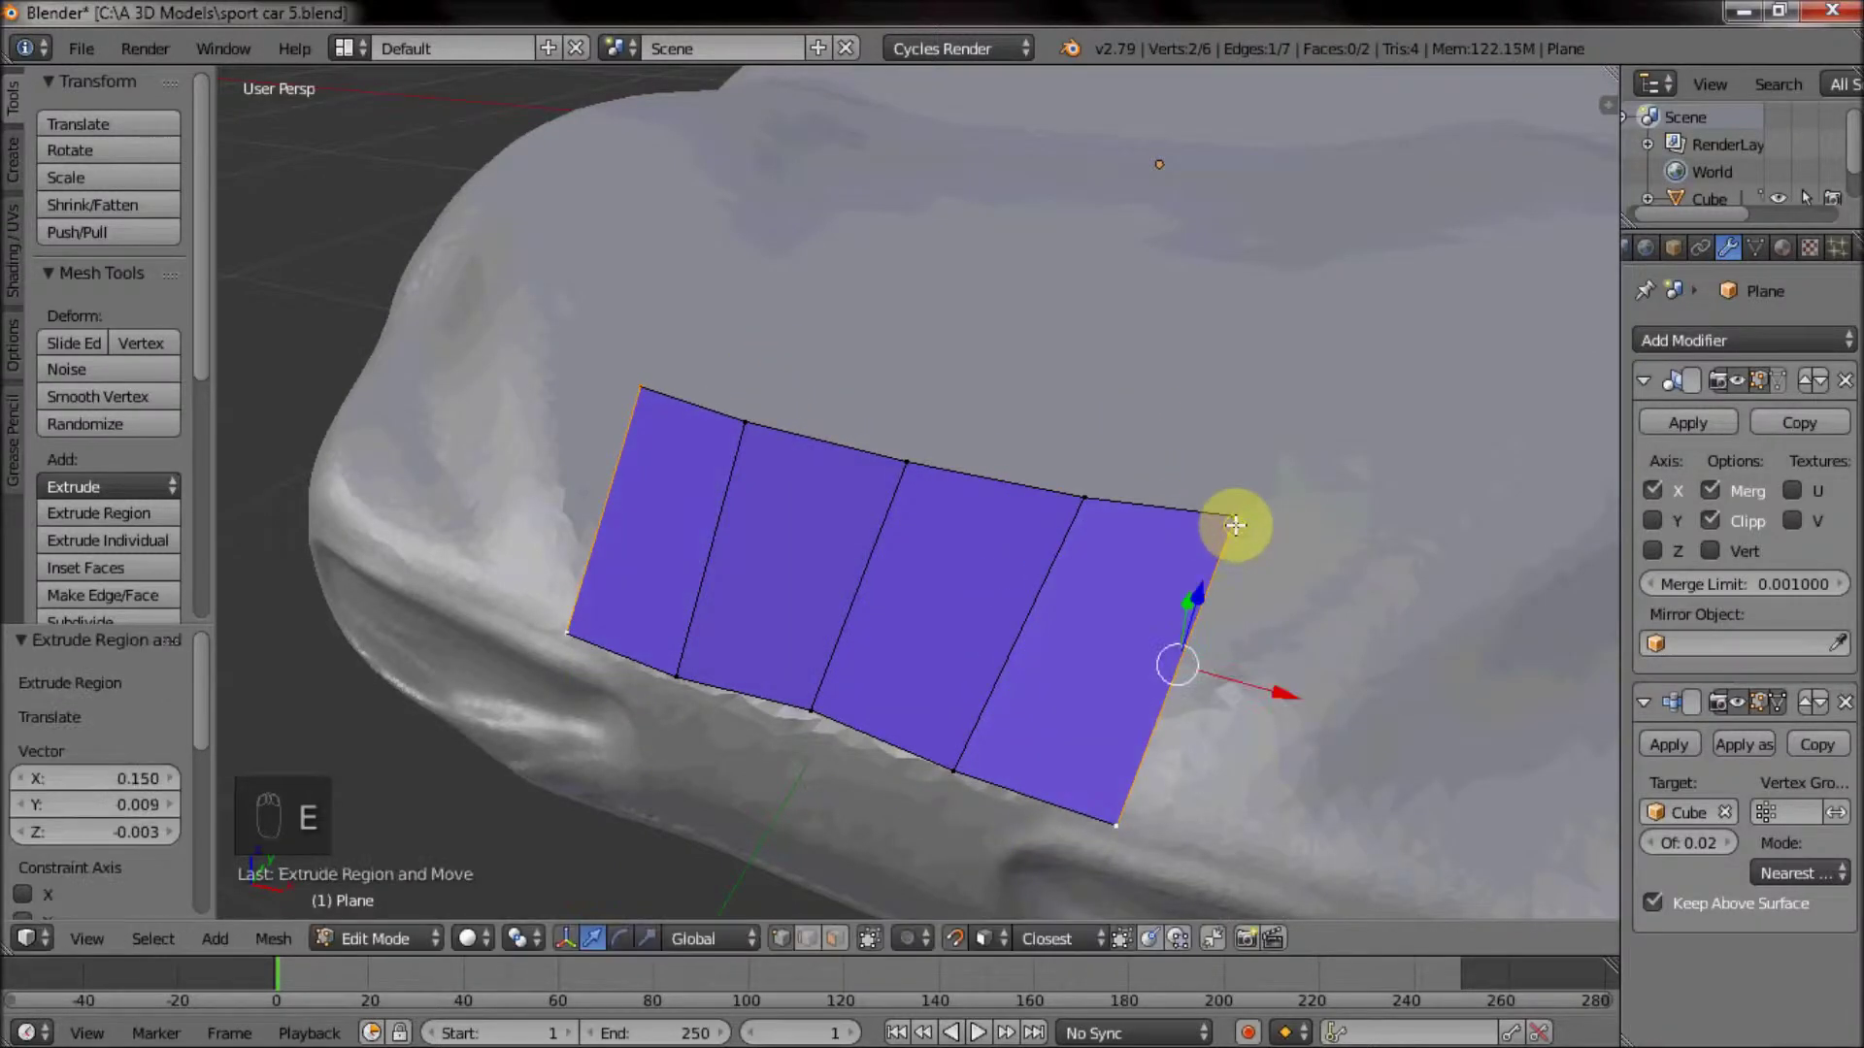
left_click_drag(1232, 517, 898, 730)
left_click_drag(976, 686, 1081, 687)
middle_click(1139, 733)
left_click_drag(1239, 743, 1007, 628)
key("e")
key("e")
key("e")
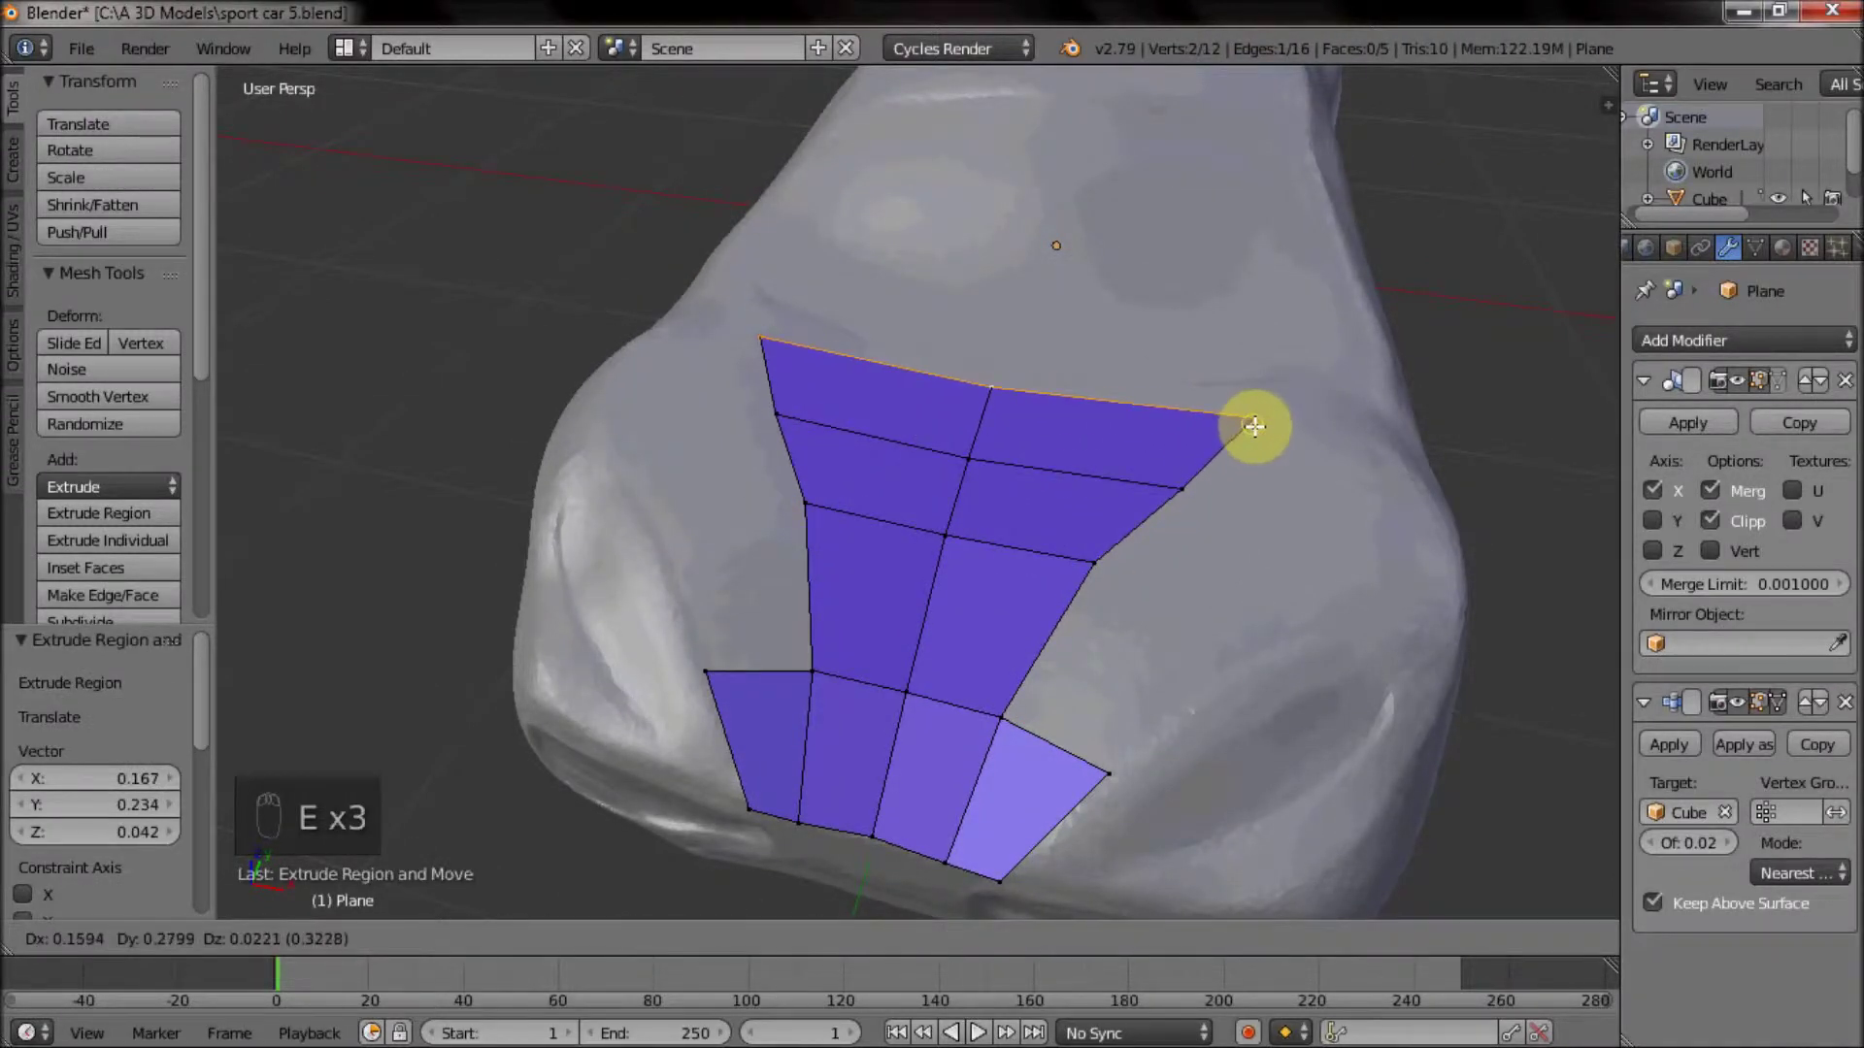
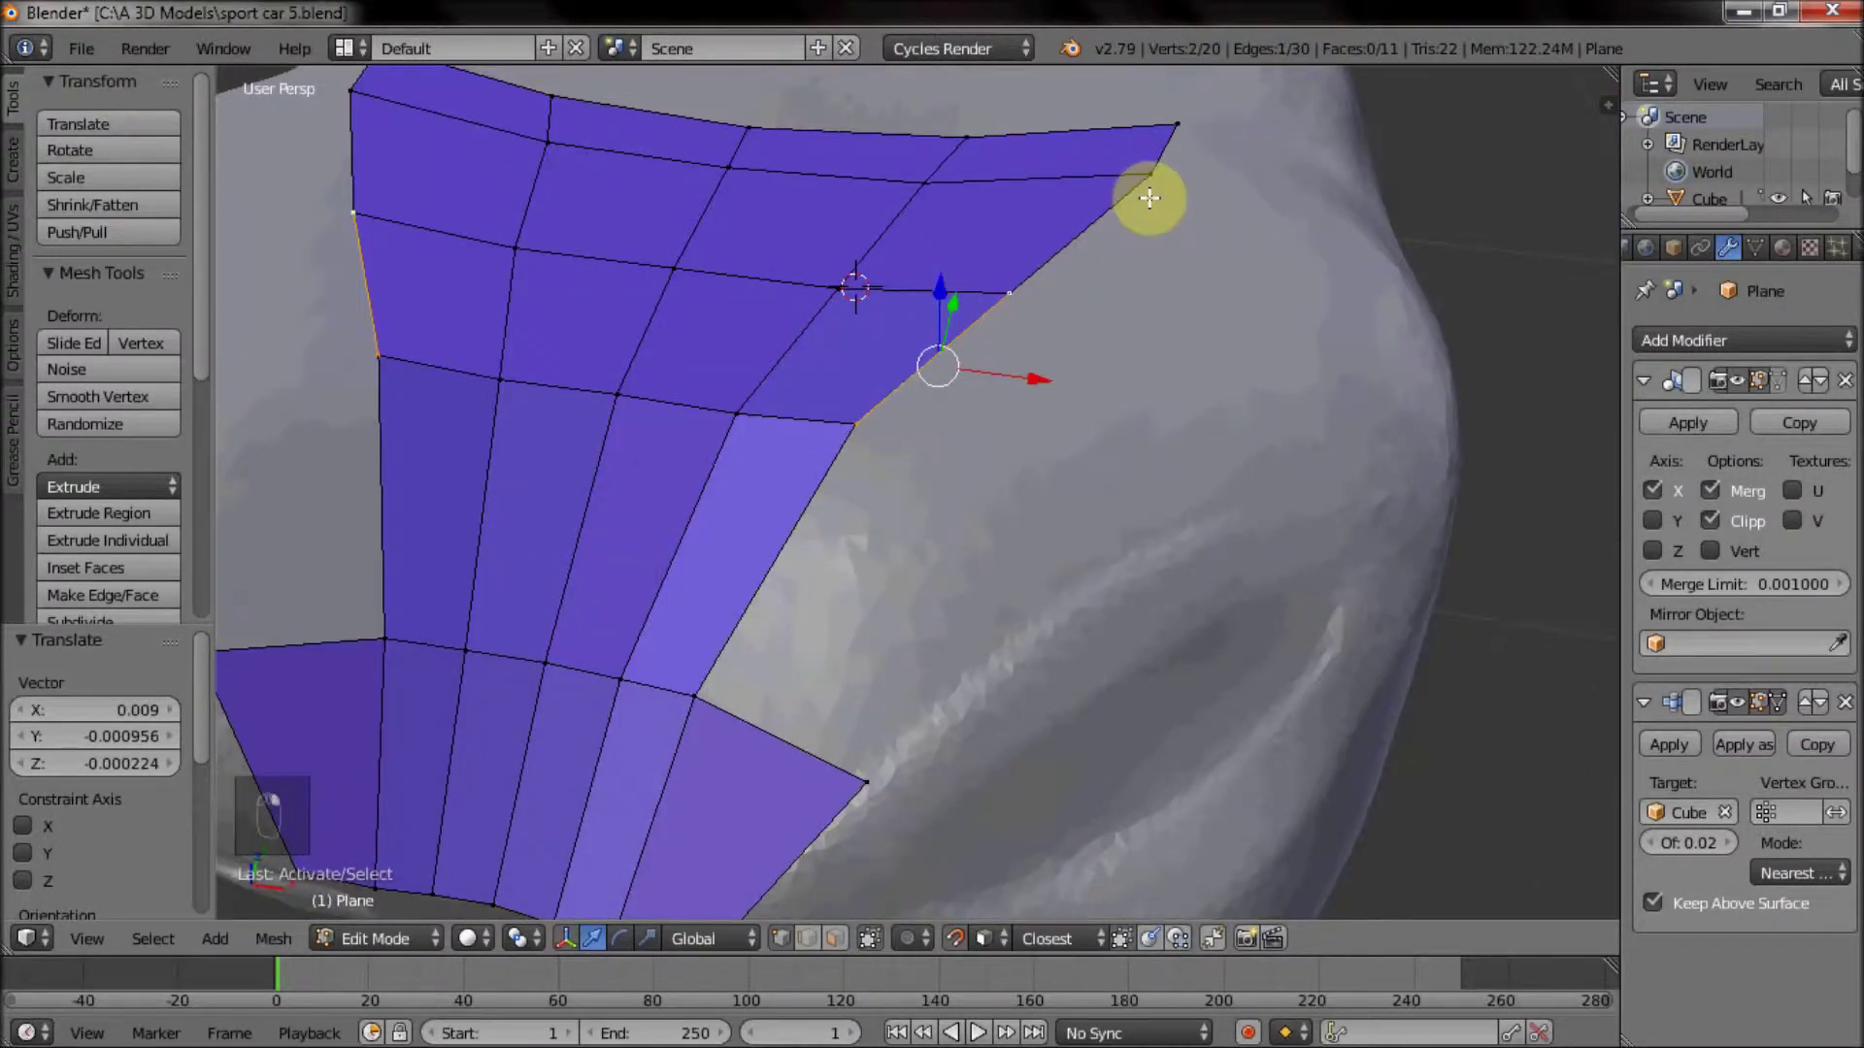
Extrude more faces around the nose's side corner, tapering toward the lower front edge.
left_click_drag(1169, 293, 1033, 339)
key("e")
key("e")
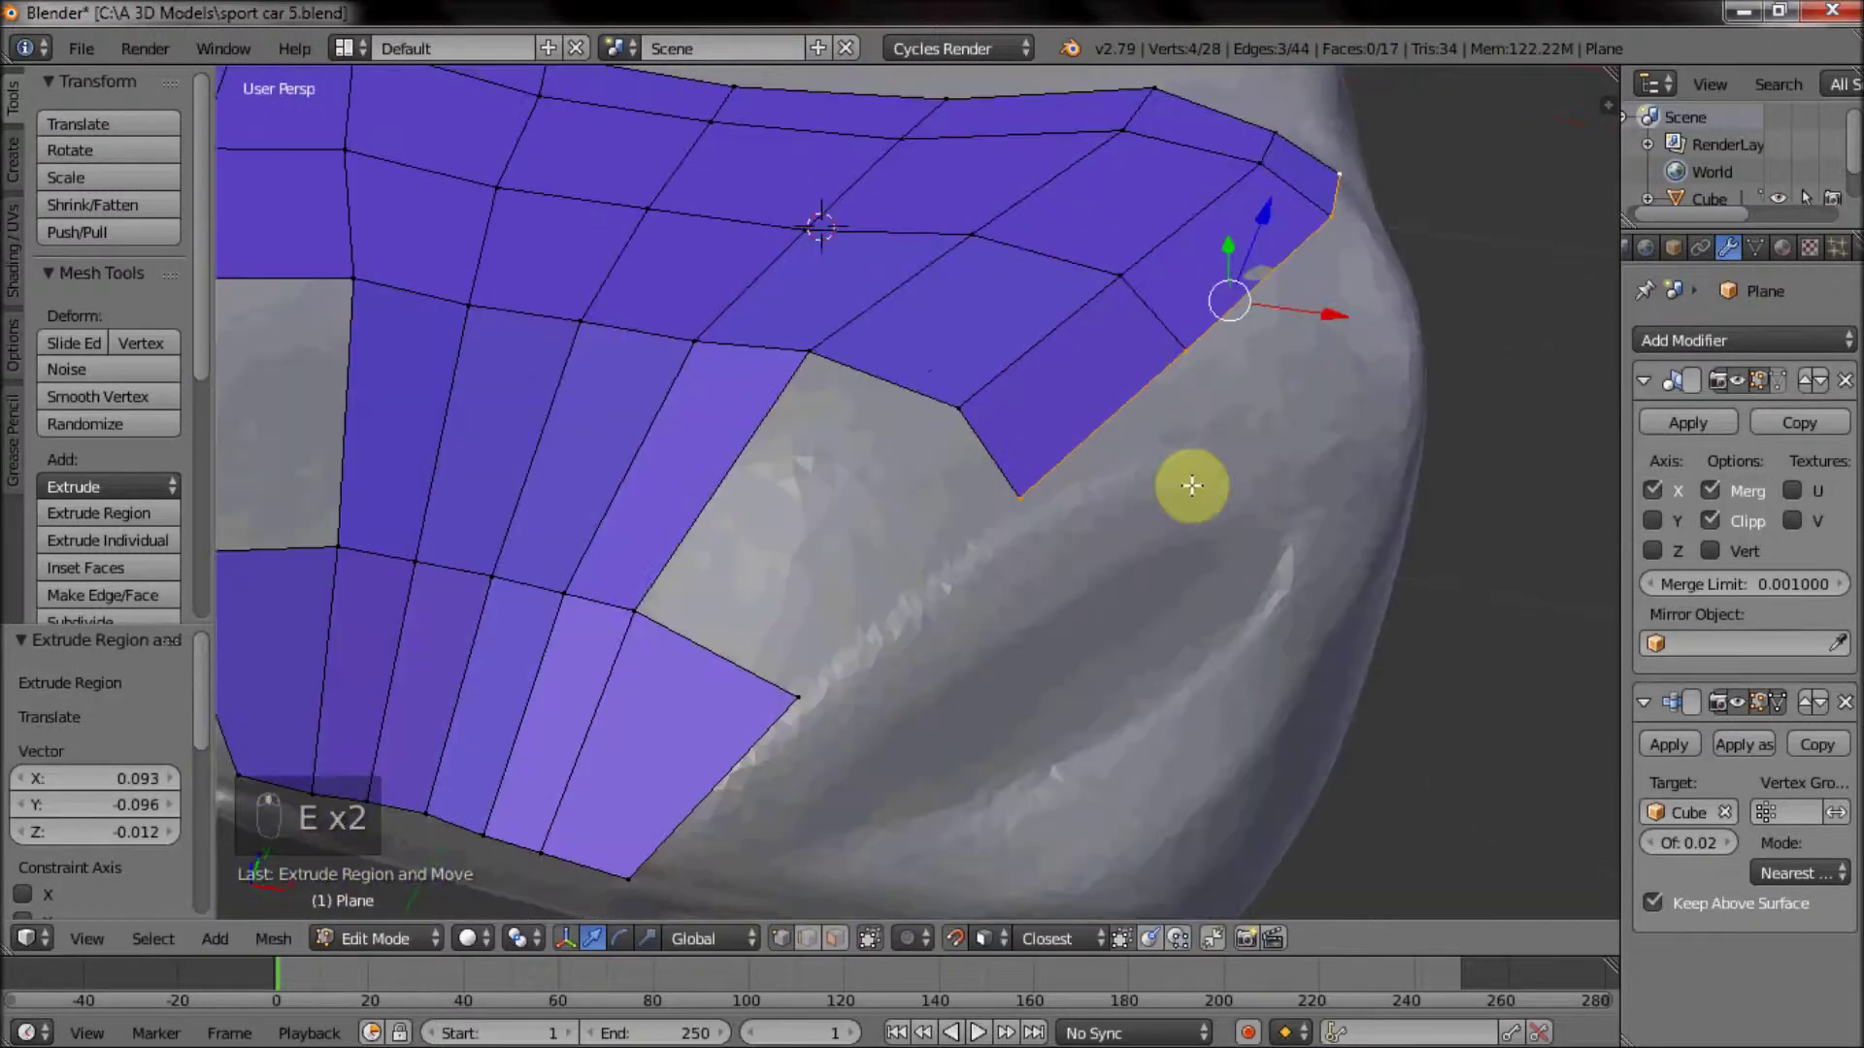
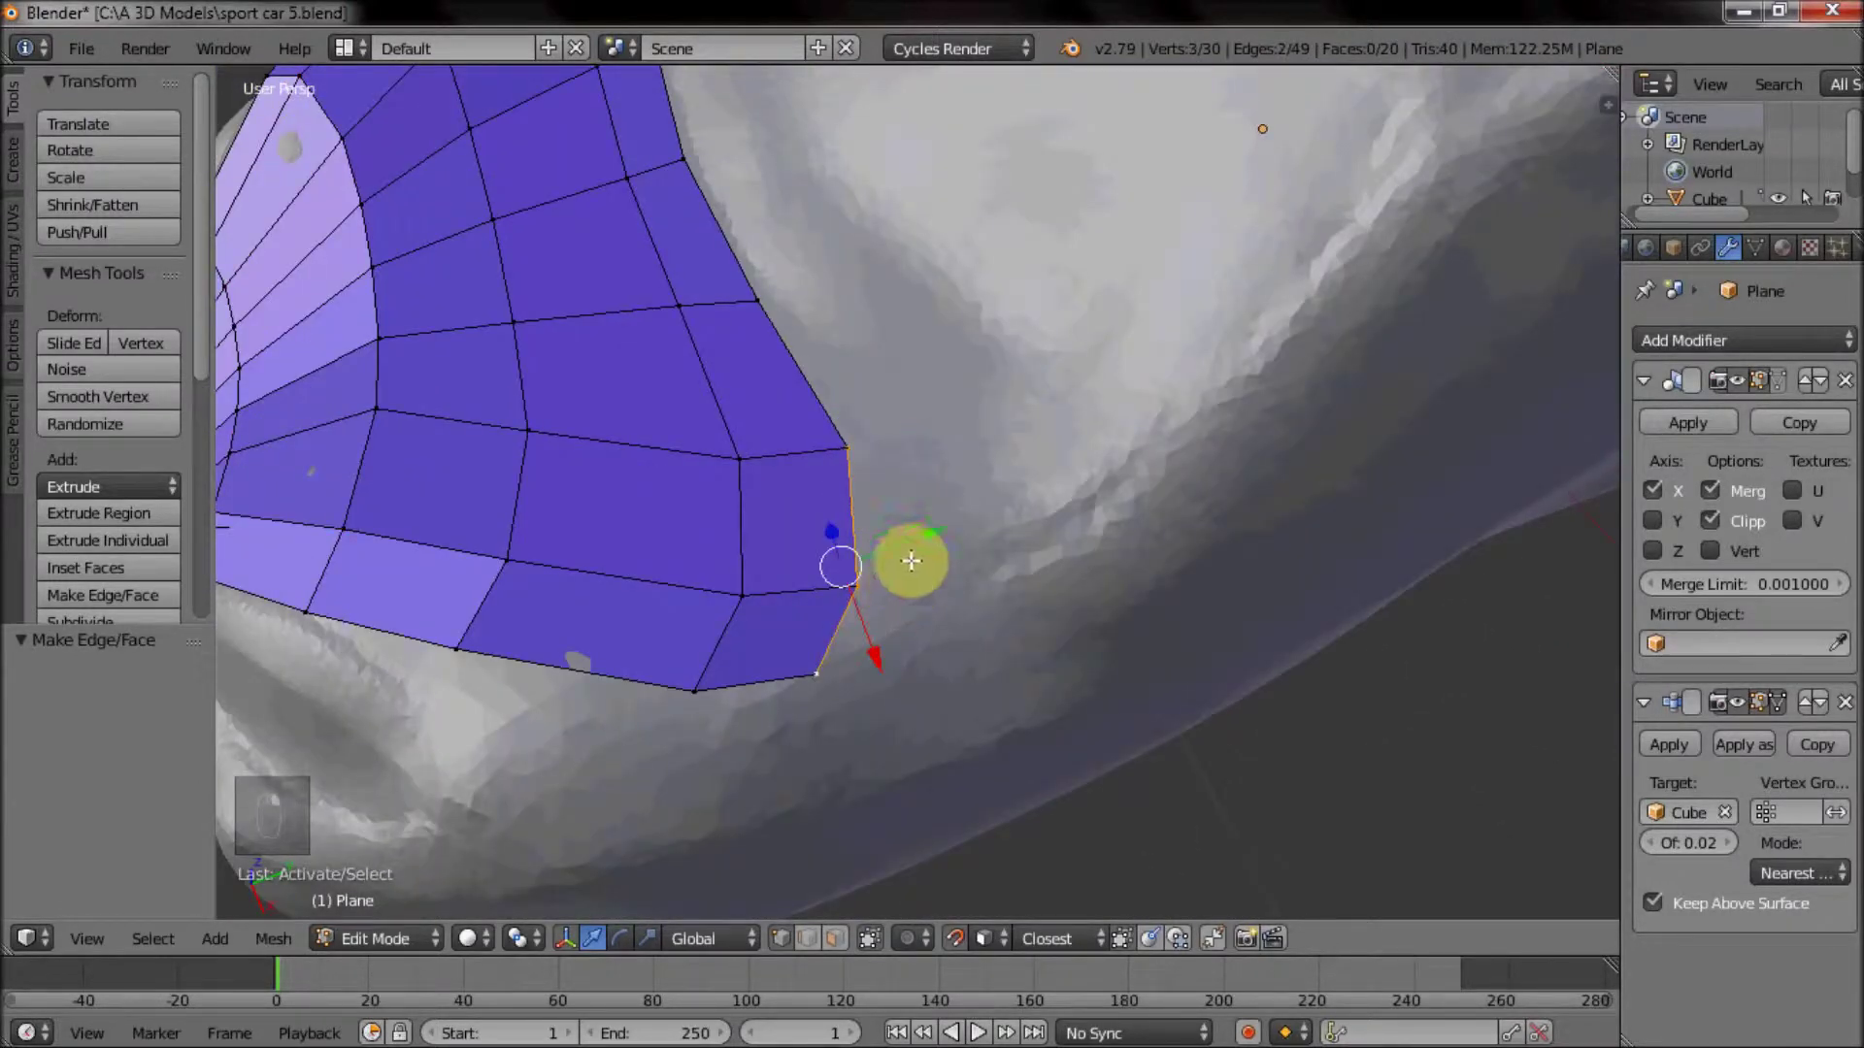
key("e")
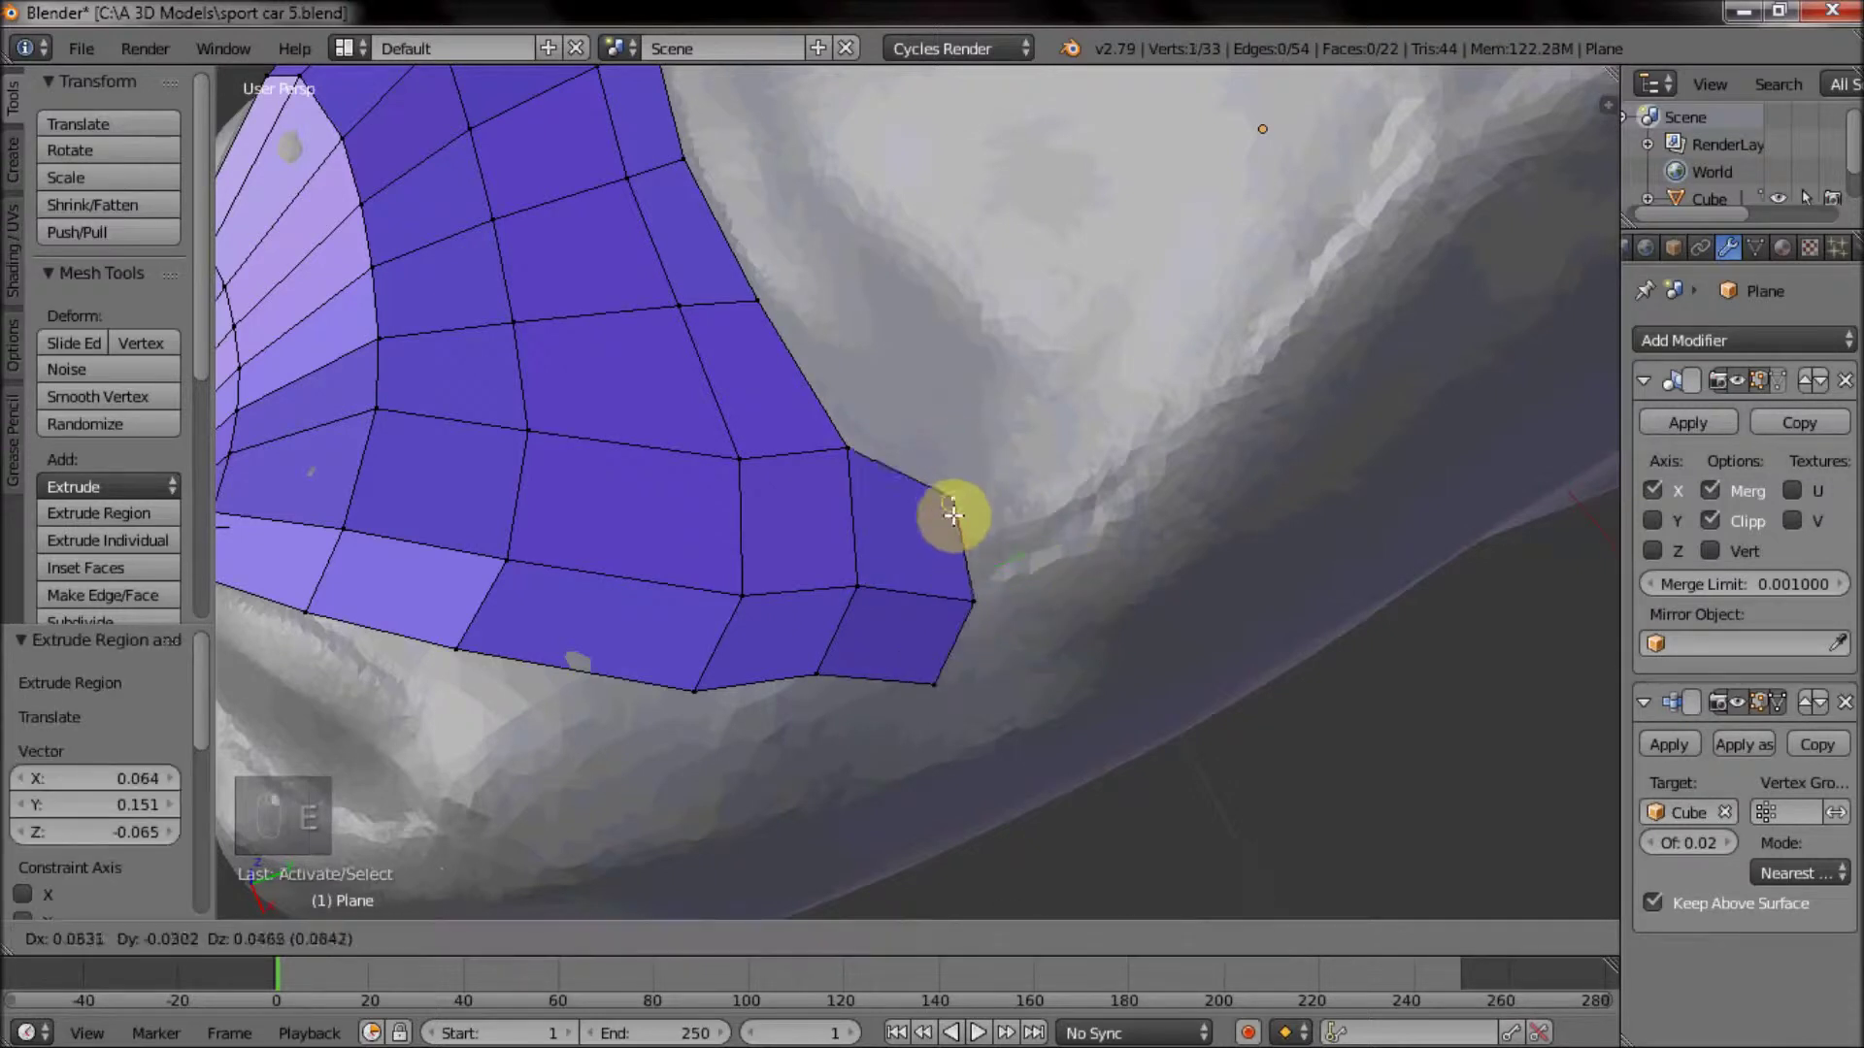
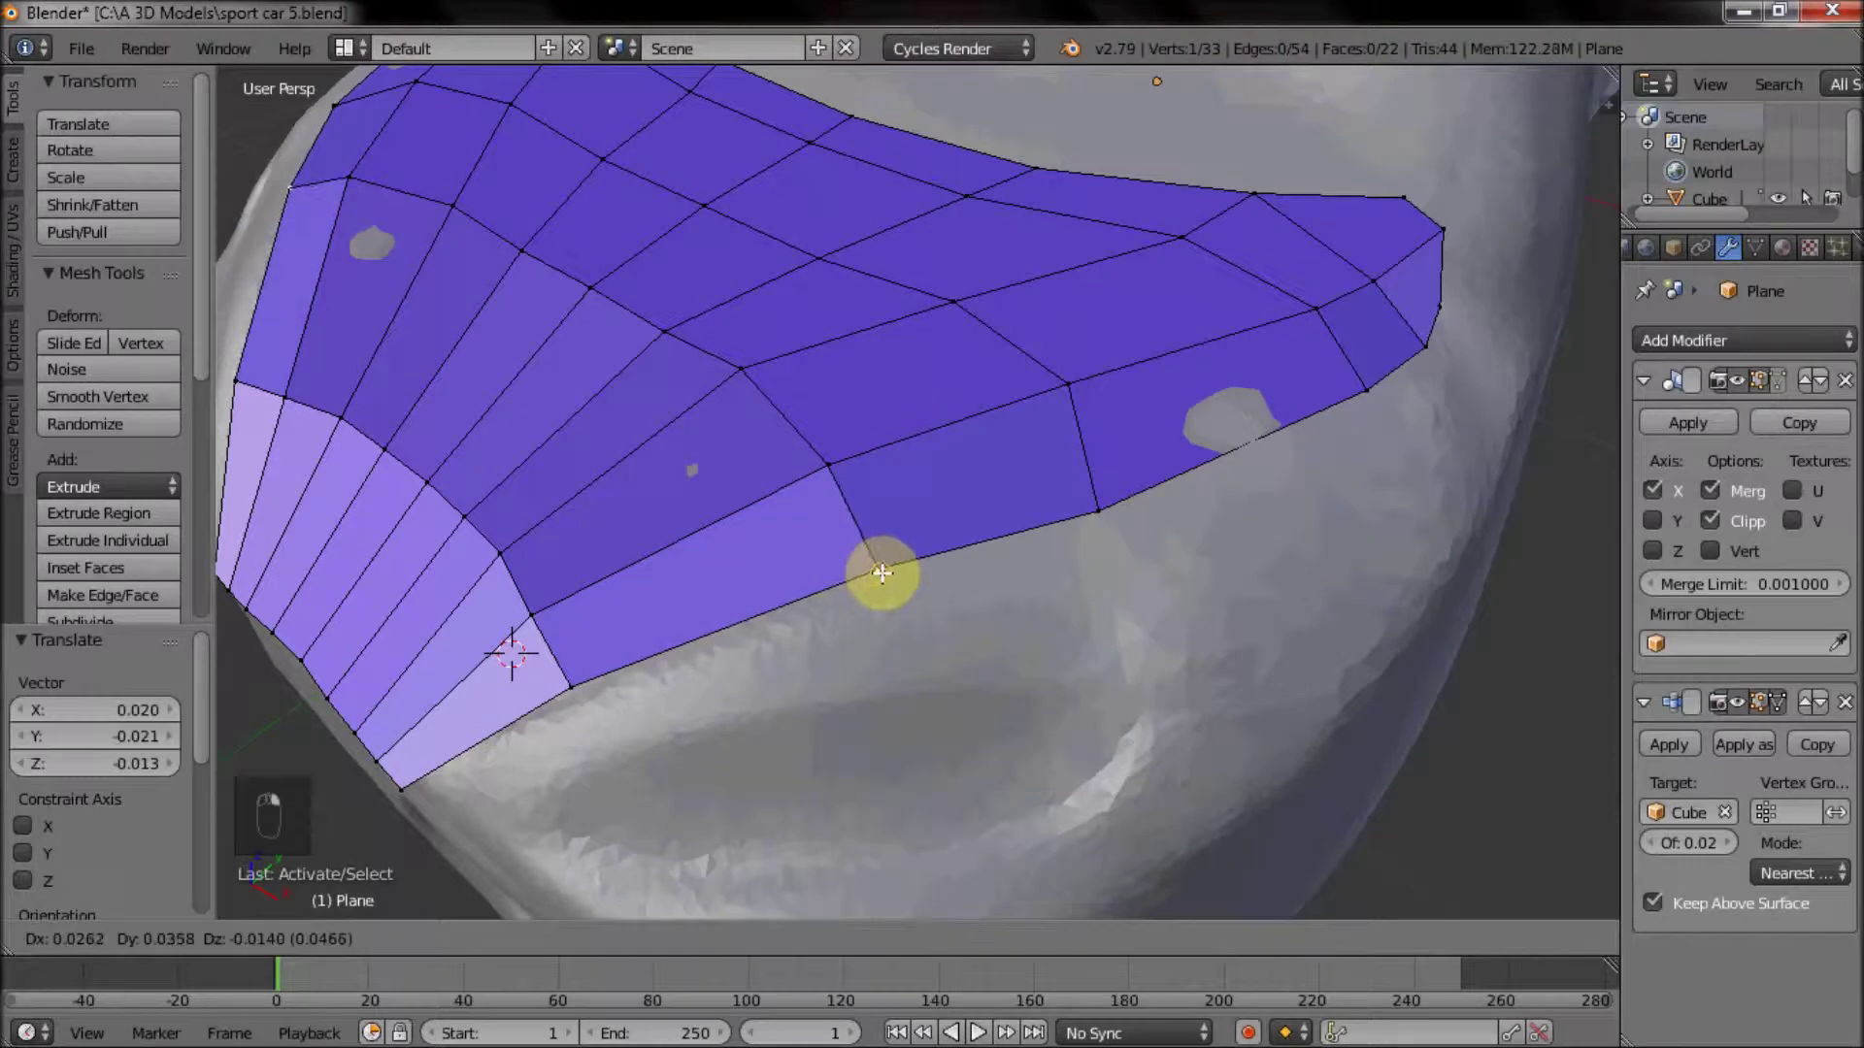
middle_click(922, 588)
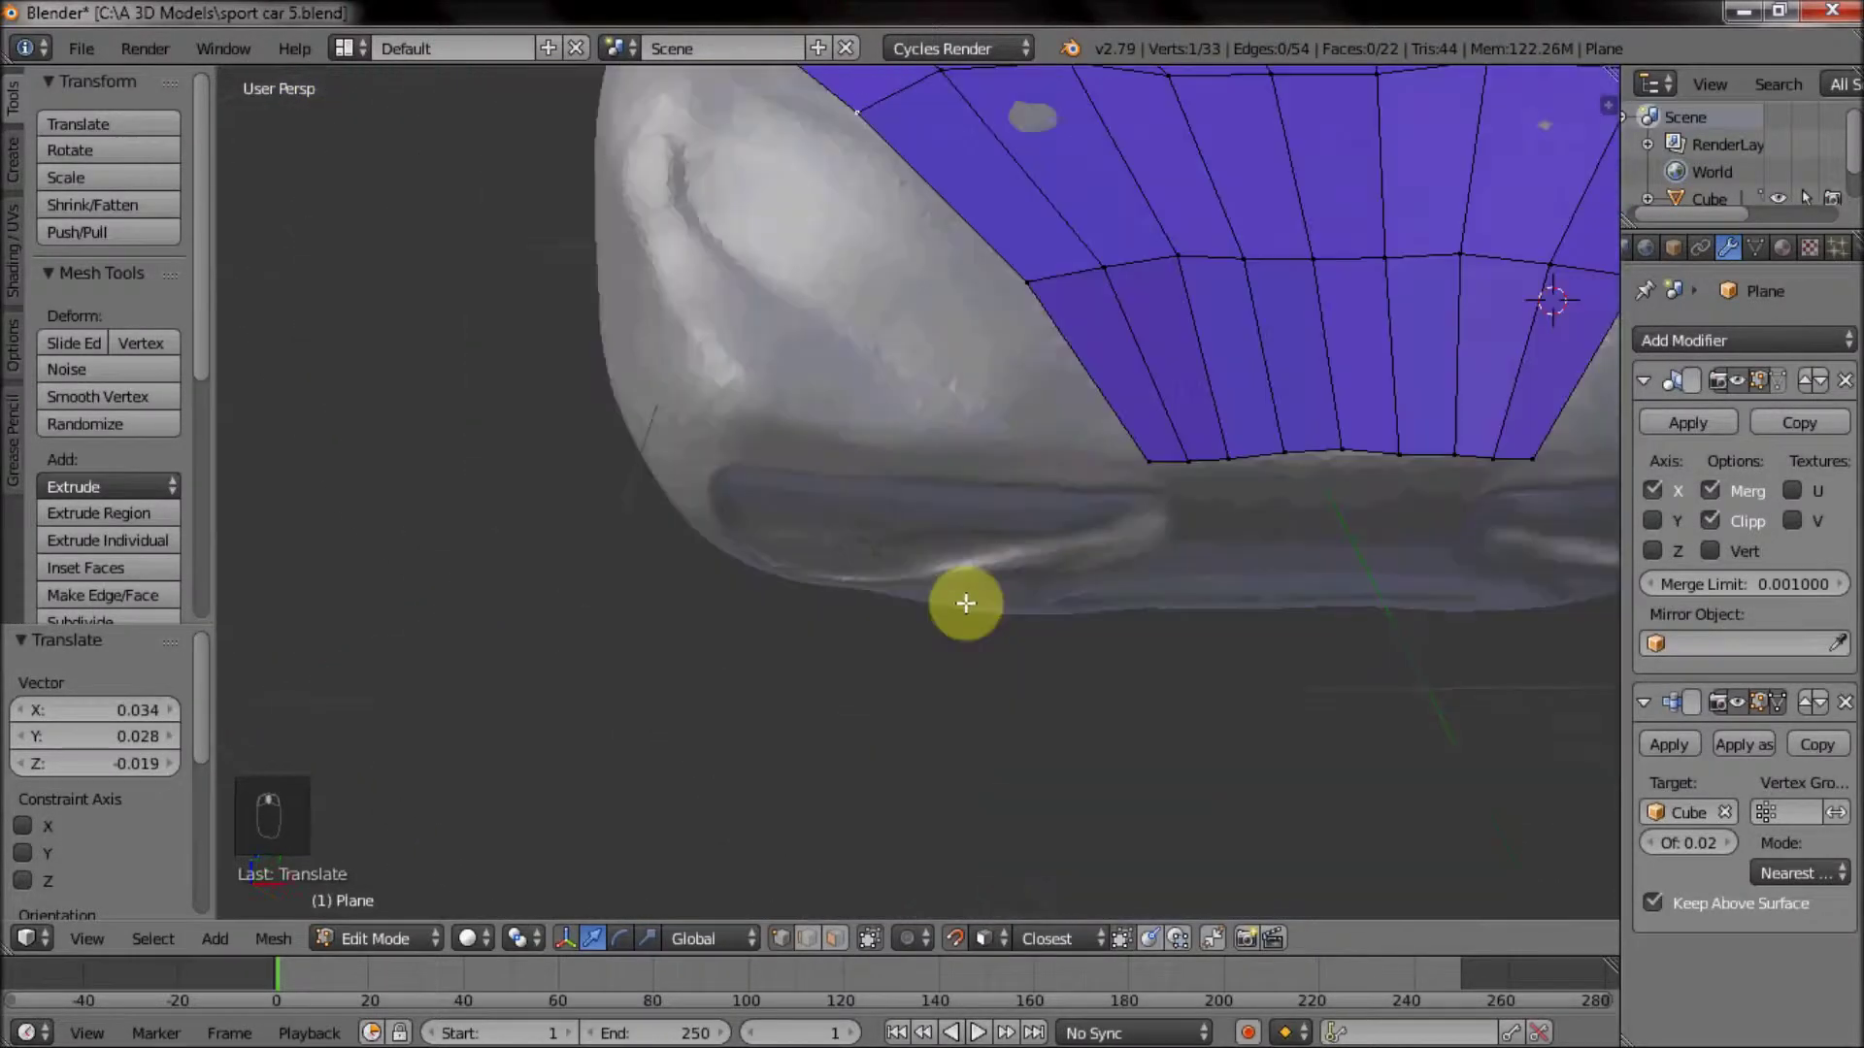
Extrude boundary edges around the body curve and fill the remaining gap with a new face.
middle_click(1038, 451)
left_click_drag(744, 730, 953, 373)
key("e")
right_click(832, 773)
left_click_drag(939, 387, 869, 569)
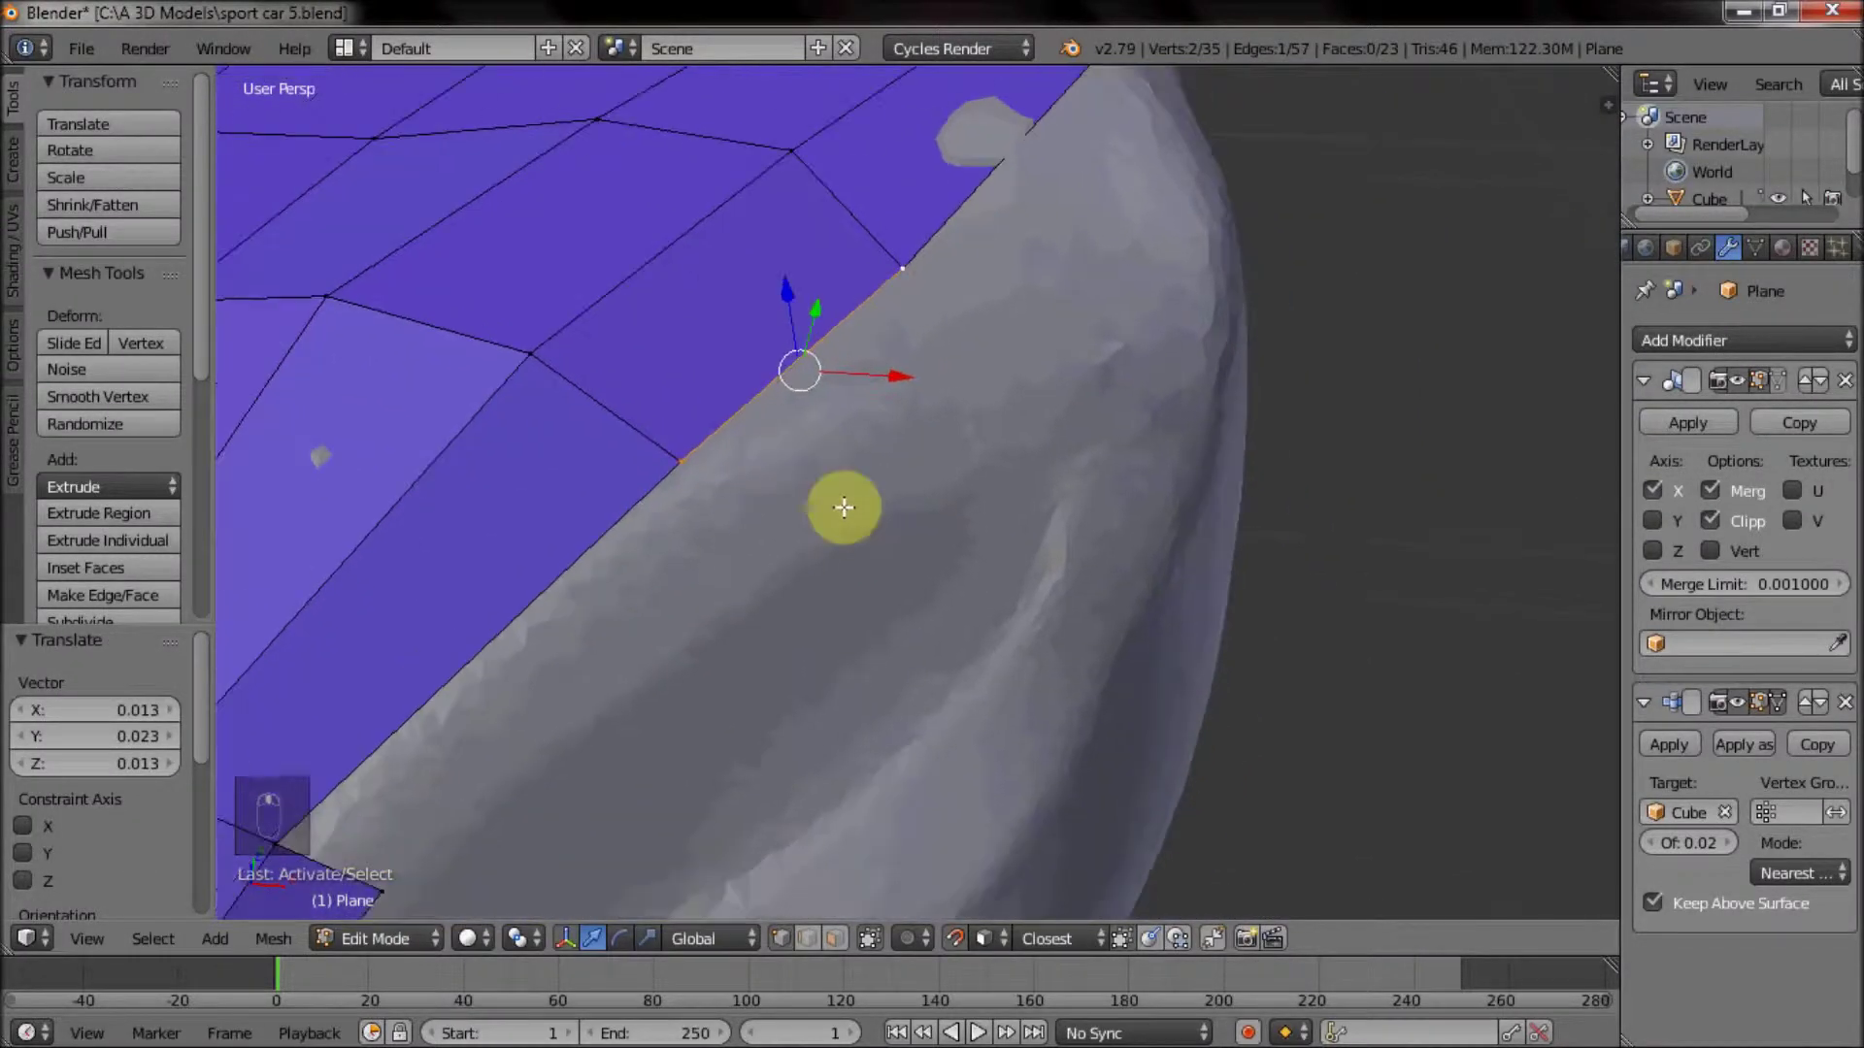
key("e")
middle_click(995, 484)
right_click(852, 472)
left_click(782, 586)
left_click_drag(744, 689, 1064, 486)
key("f")
left_click(1139, 406)
Move stray vertices onto the body and insert an edge loop through the new faces.
key("ctrl+r")
middle_click(1142, 395)
left_click_drag(846, 575, 1044, 383)
left_click_drag(1044, 383, 955, 498)
right_click(1111, 393)
right_click(1179, 519)
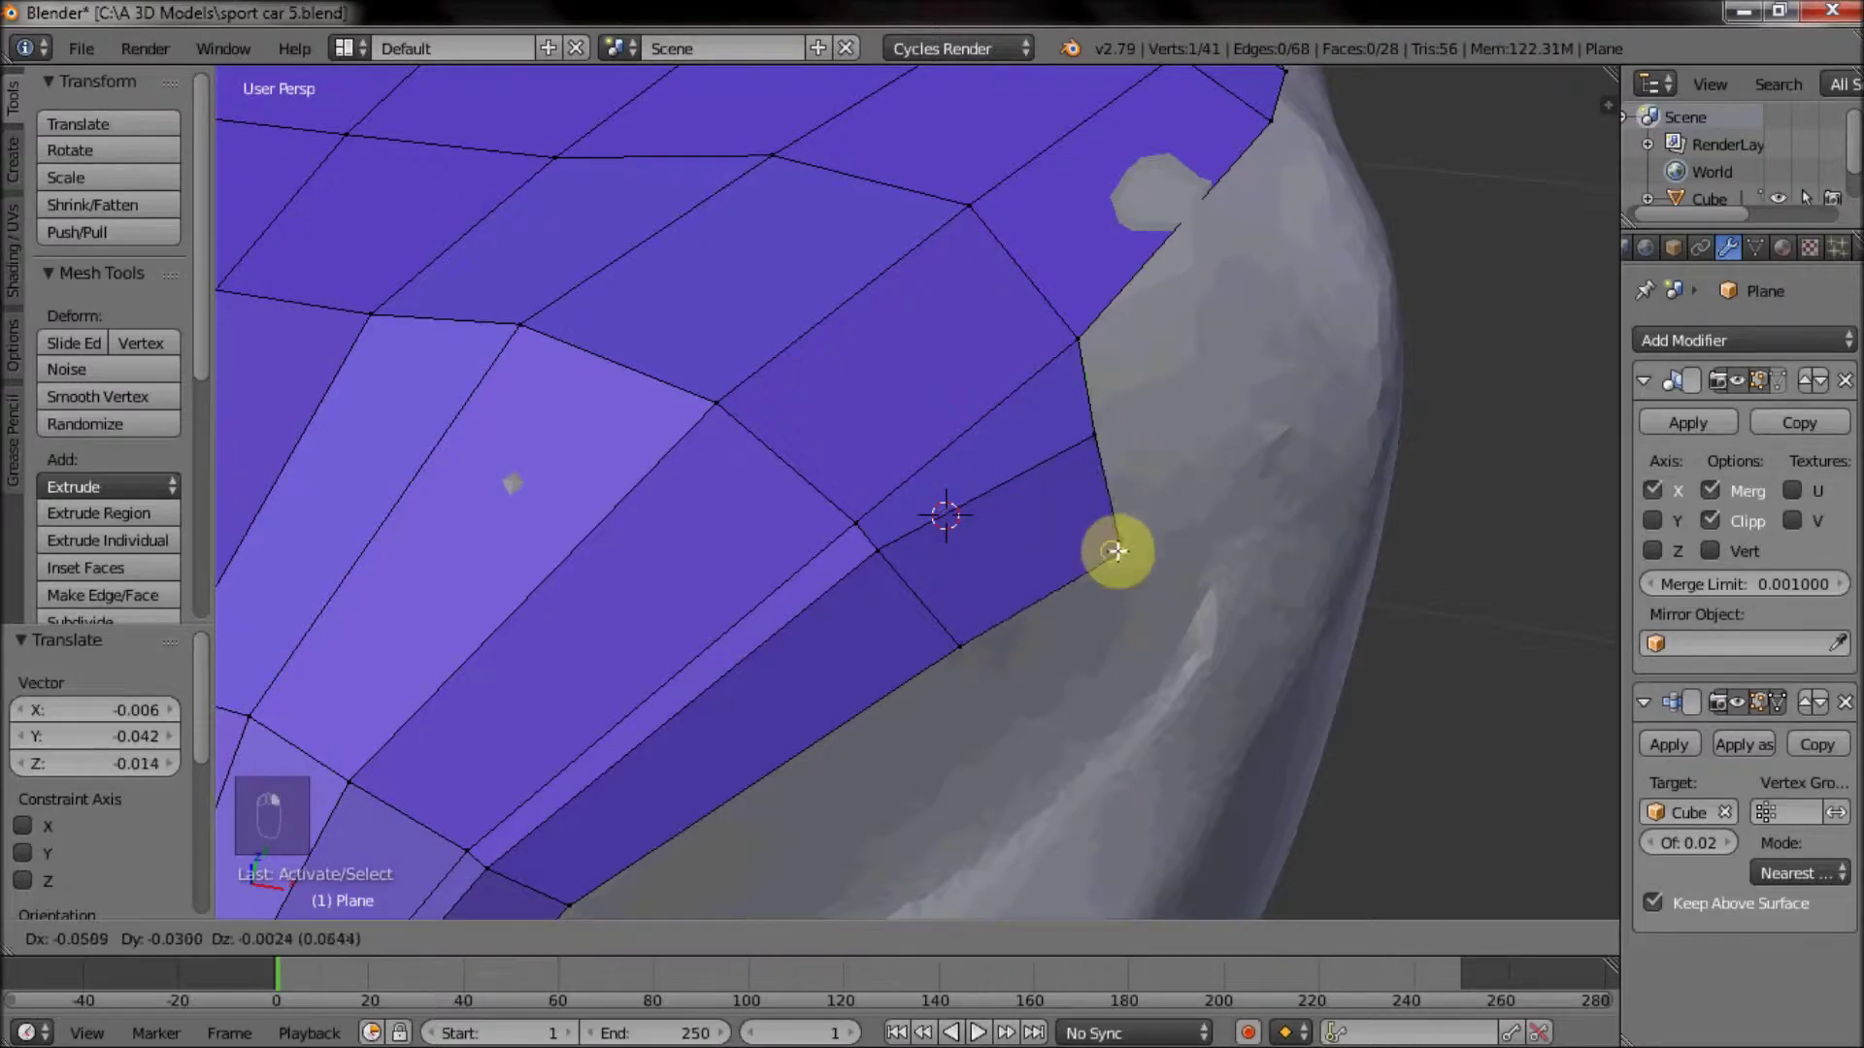
left_click_drag(1097, 578, 672, 699)
right_click(672, 699)
left_click(635, 623)
key("ctrl+r")
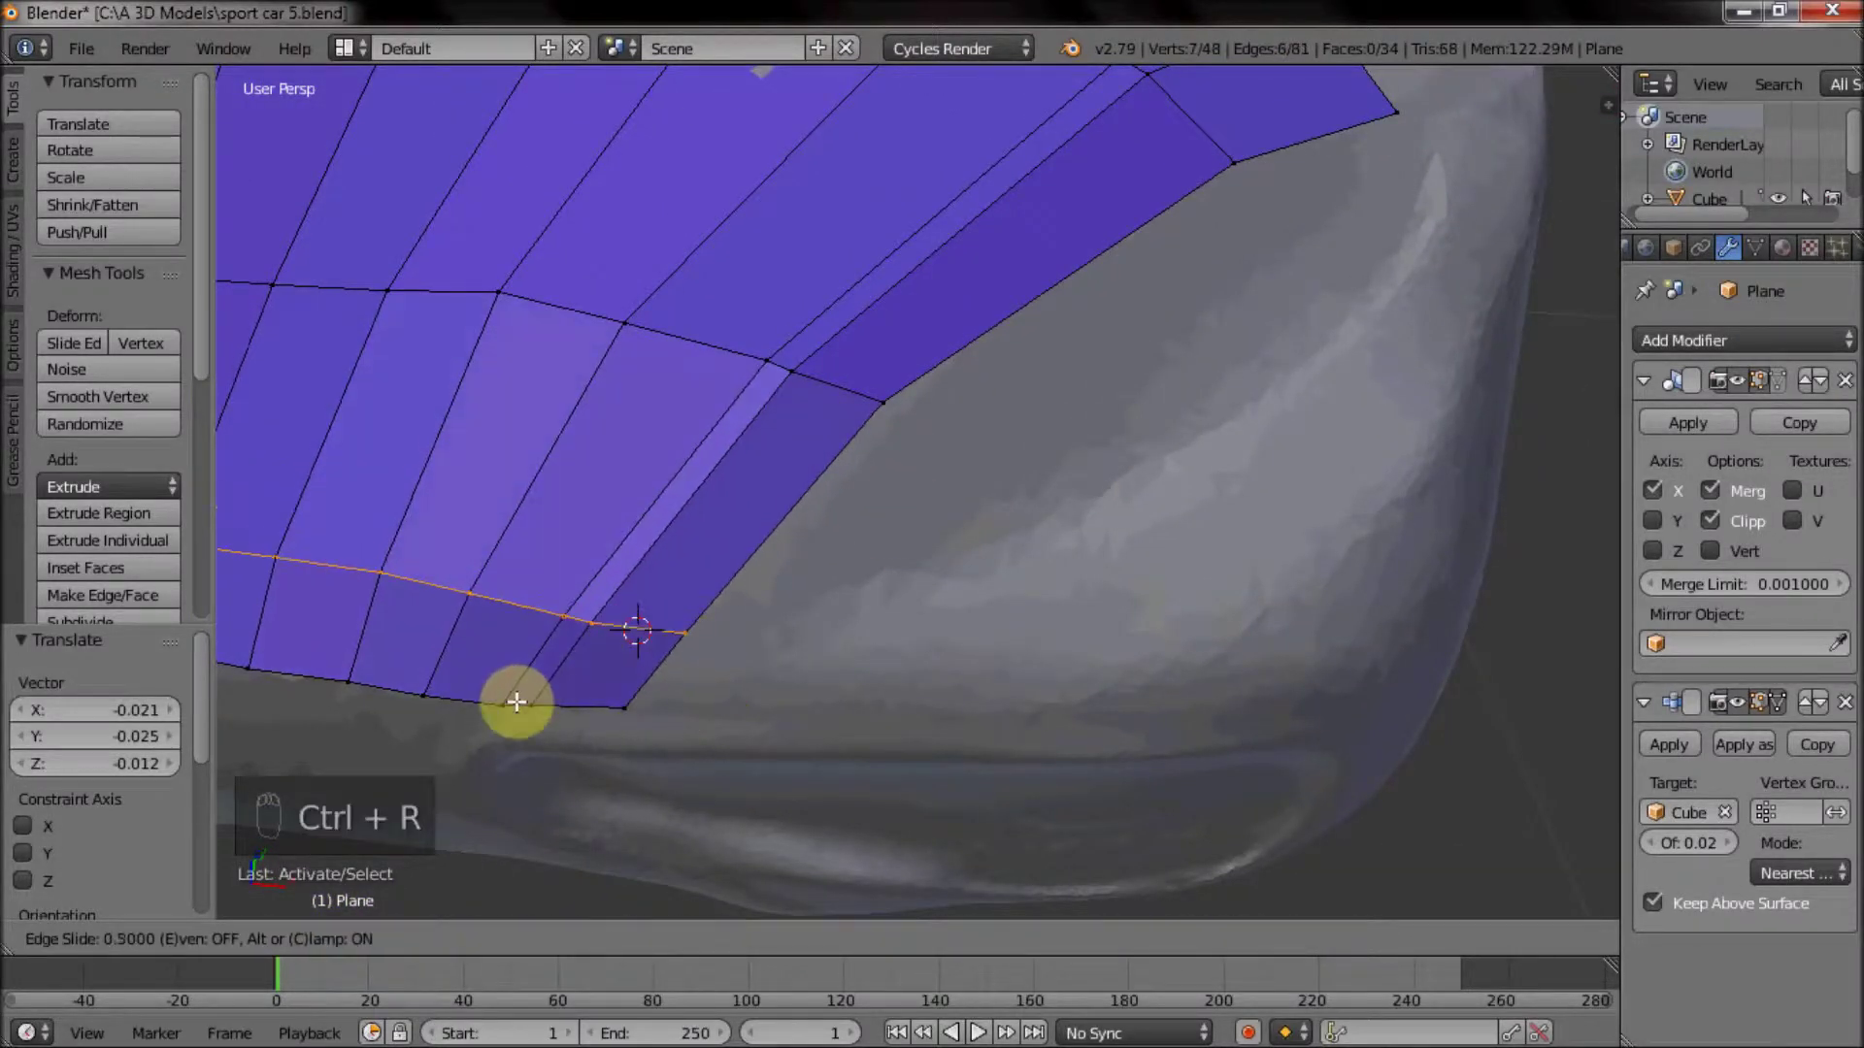
Slide the loop cut into place and extrude a boundary edge to start the lower front strip.
left_click_drag(623, 694, 829, 624)
key("e")
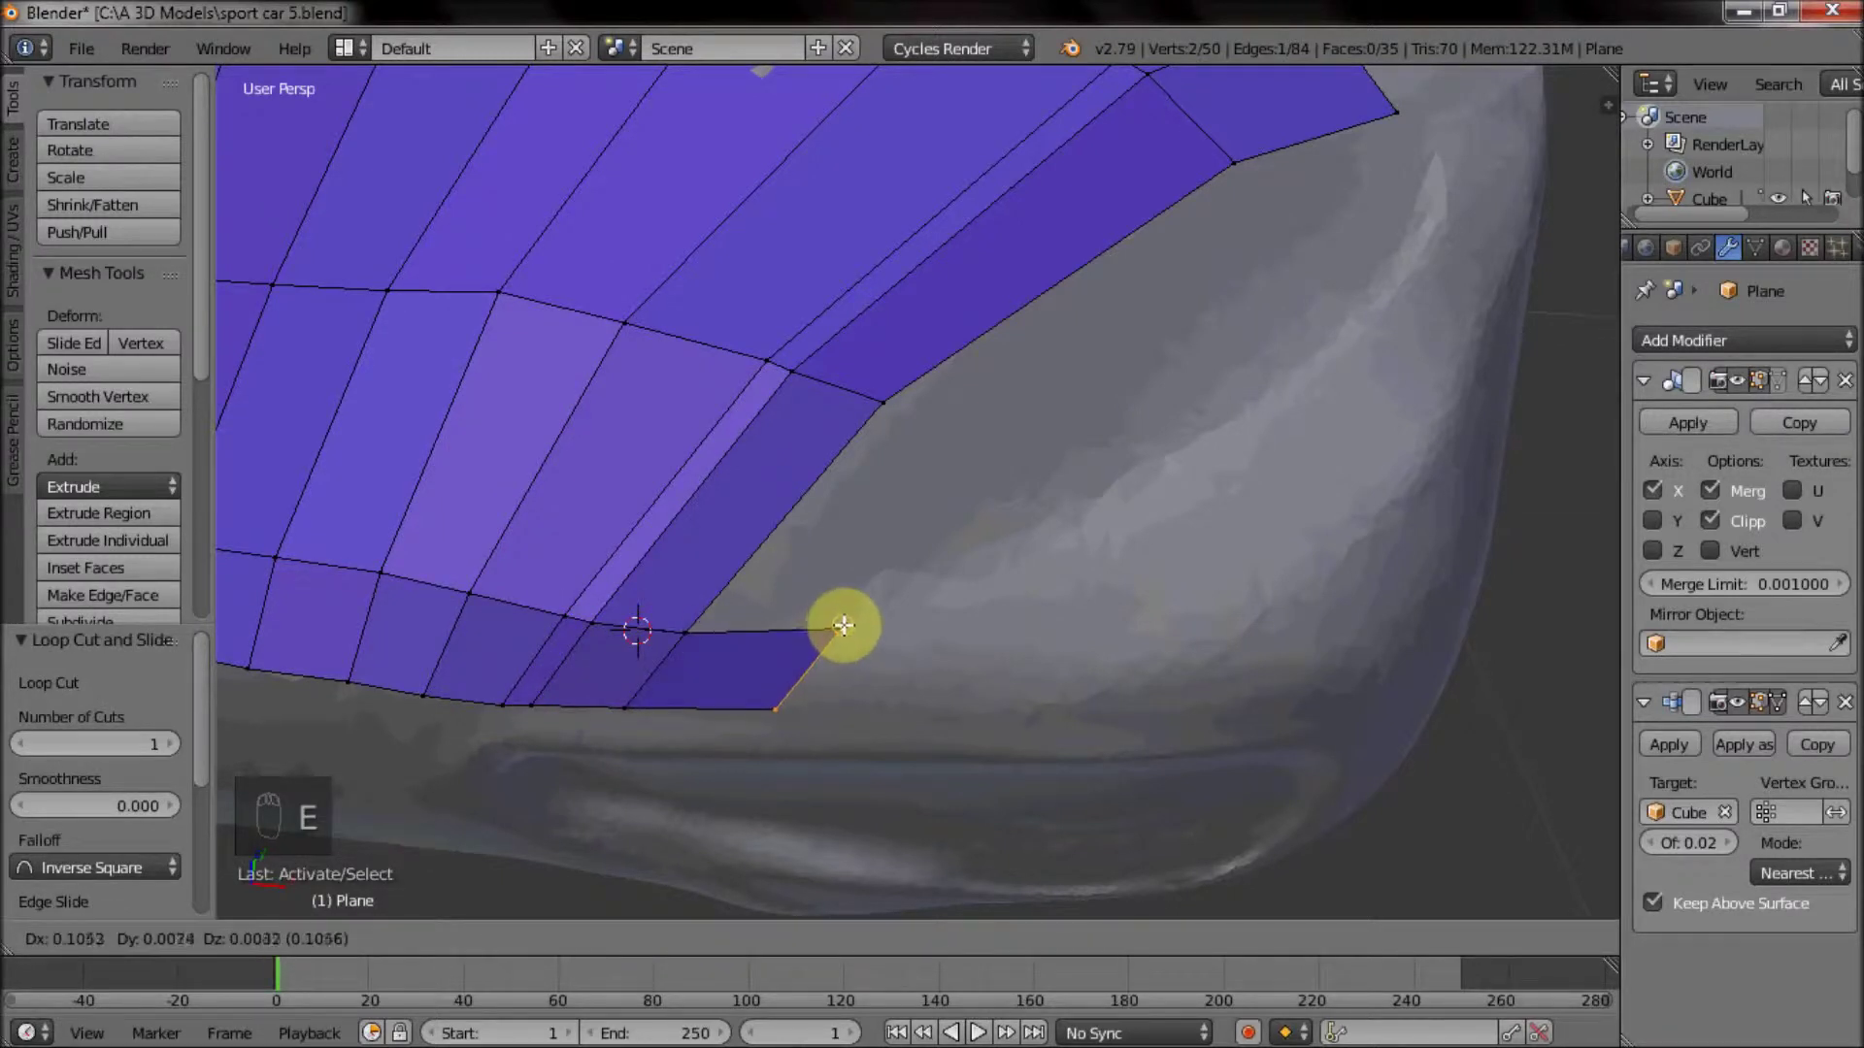
key("e")
key("e")
middle_click(1258, 566)
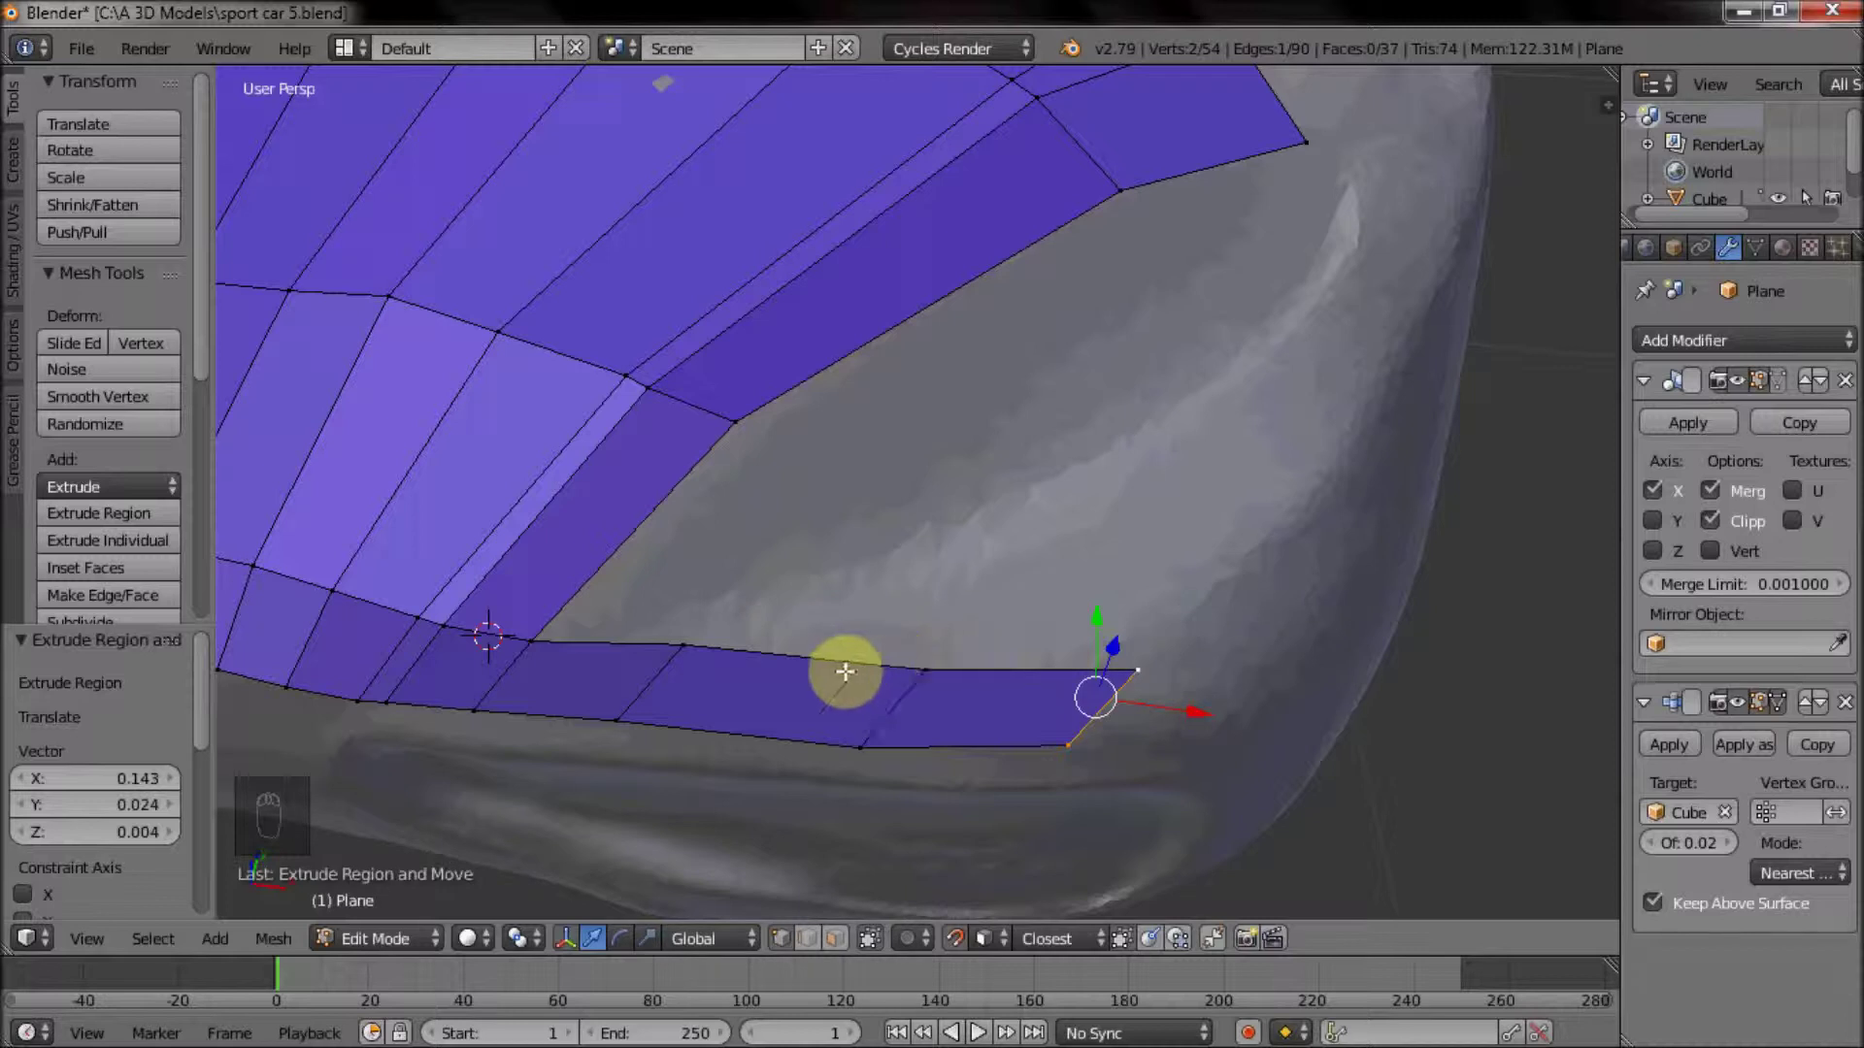
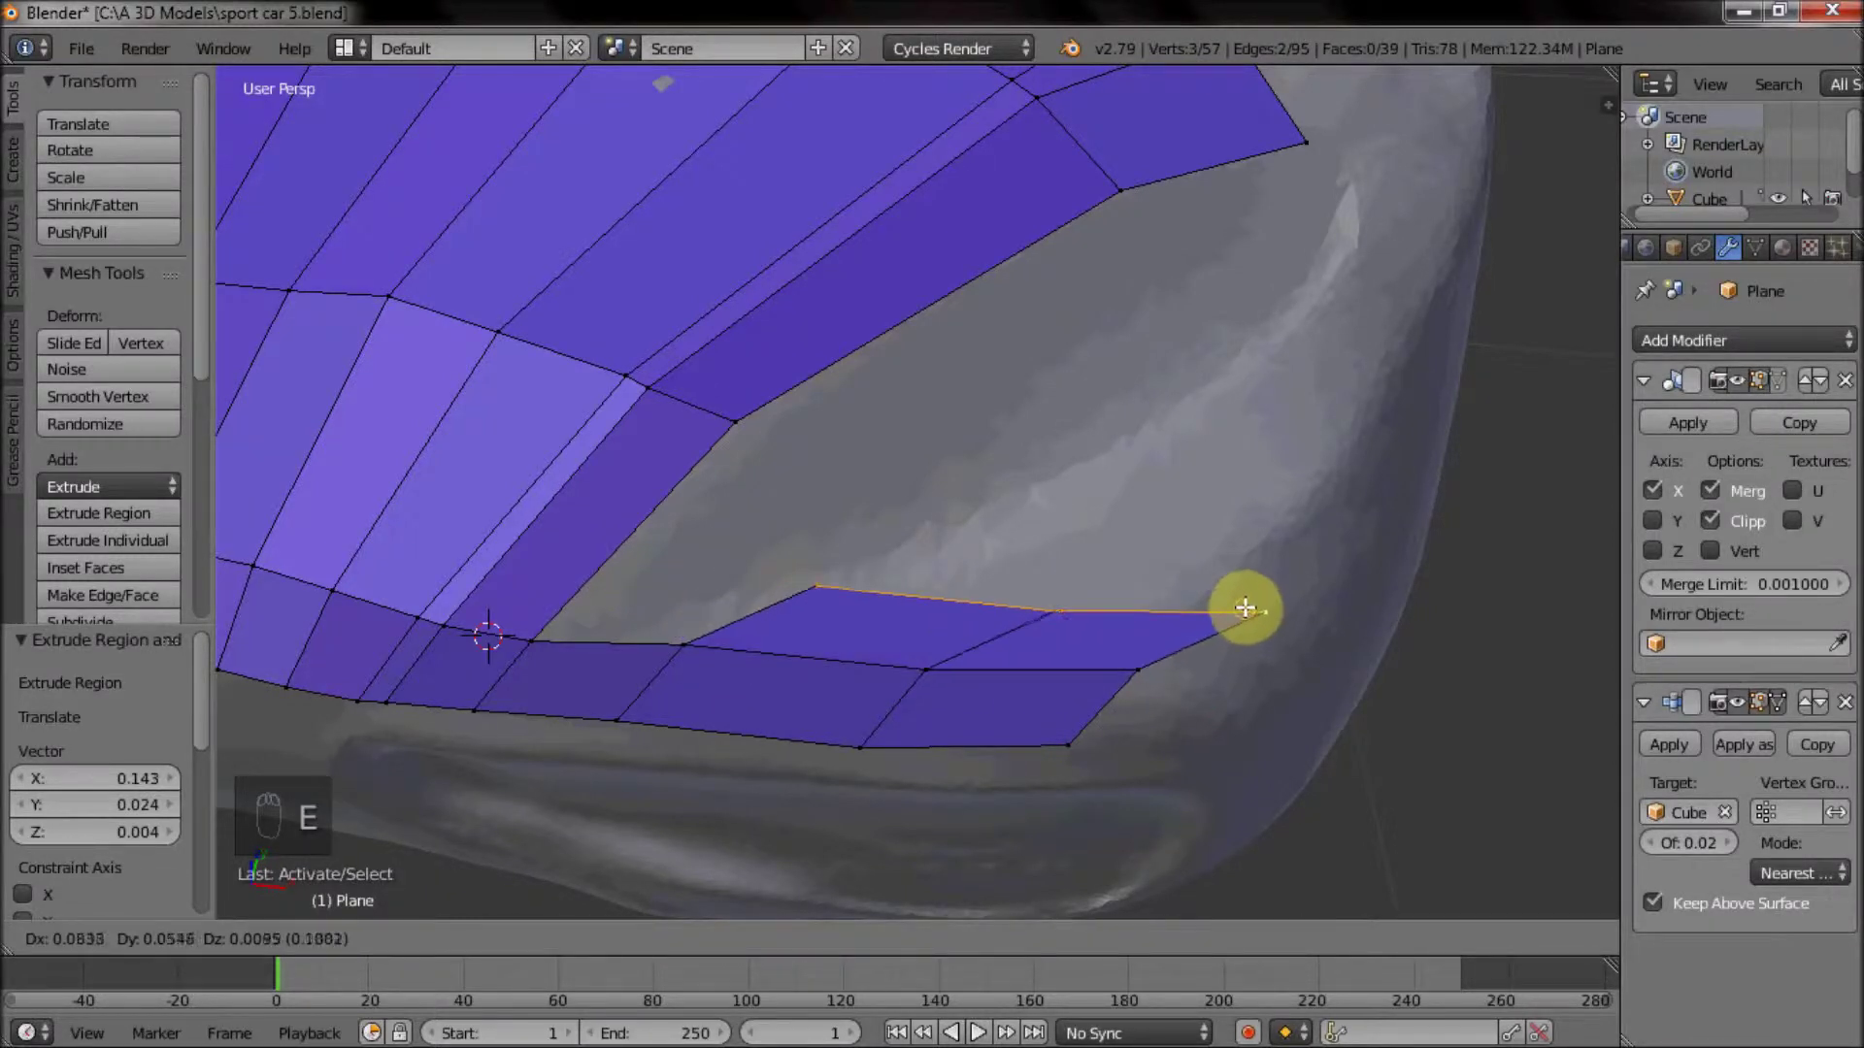
Extrude the lower strip further toward the curved corner, placing its faces on the body.
right_click(1027, 590)
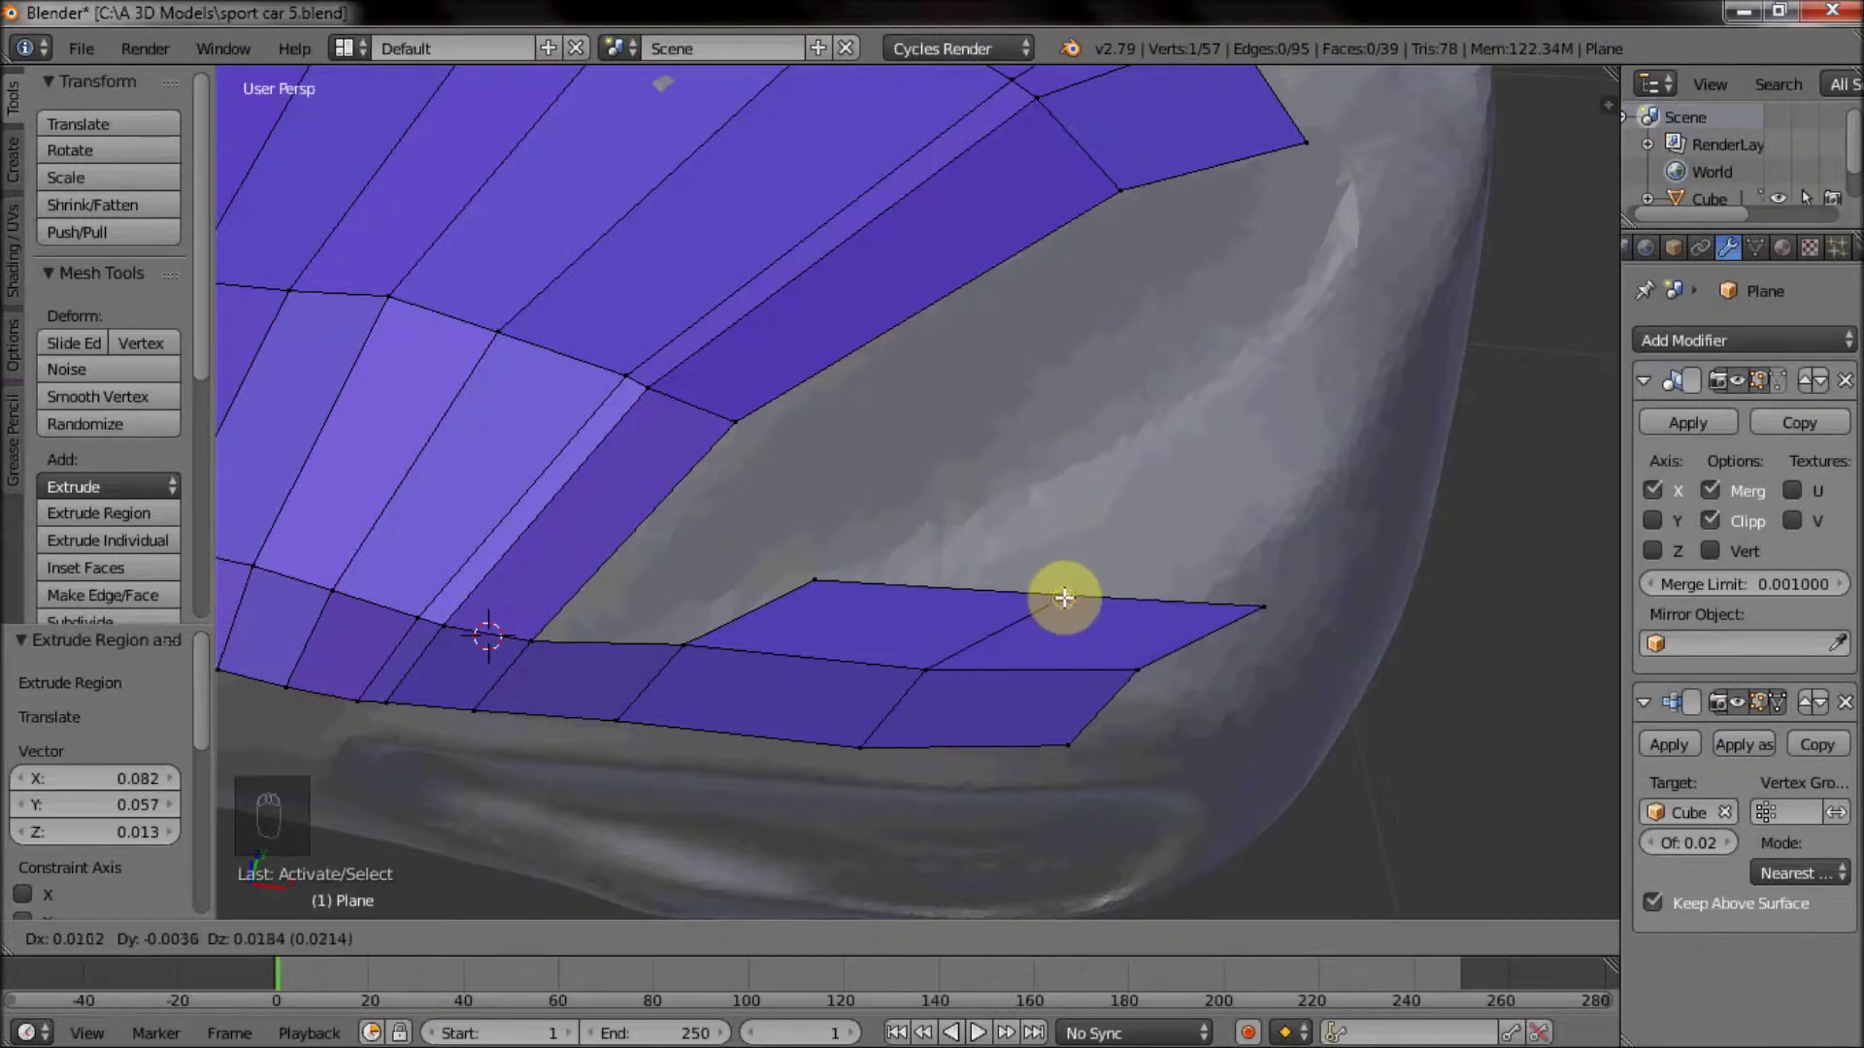
left_click_drag(1252, 596, 825, 589)
left_click_drag(910, 540, 1125, 621)
key("e")
left_click_drag(1012, 616, 1142, 540)
key("e")
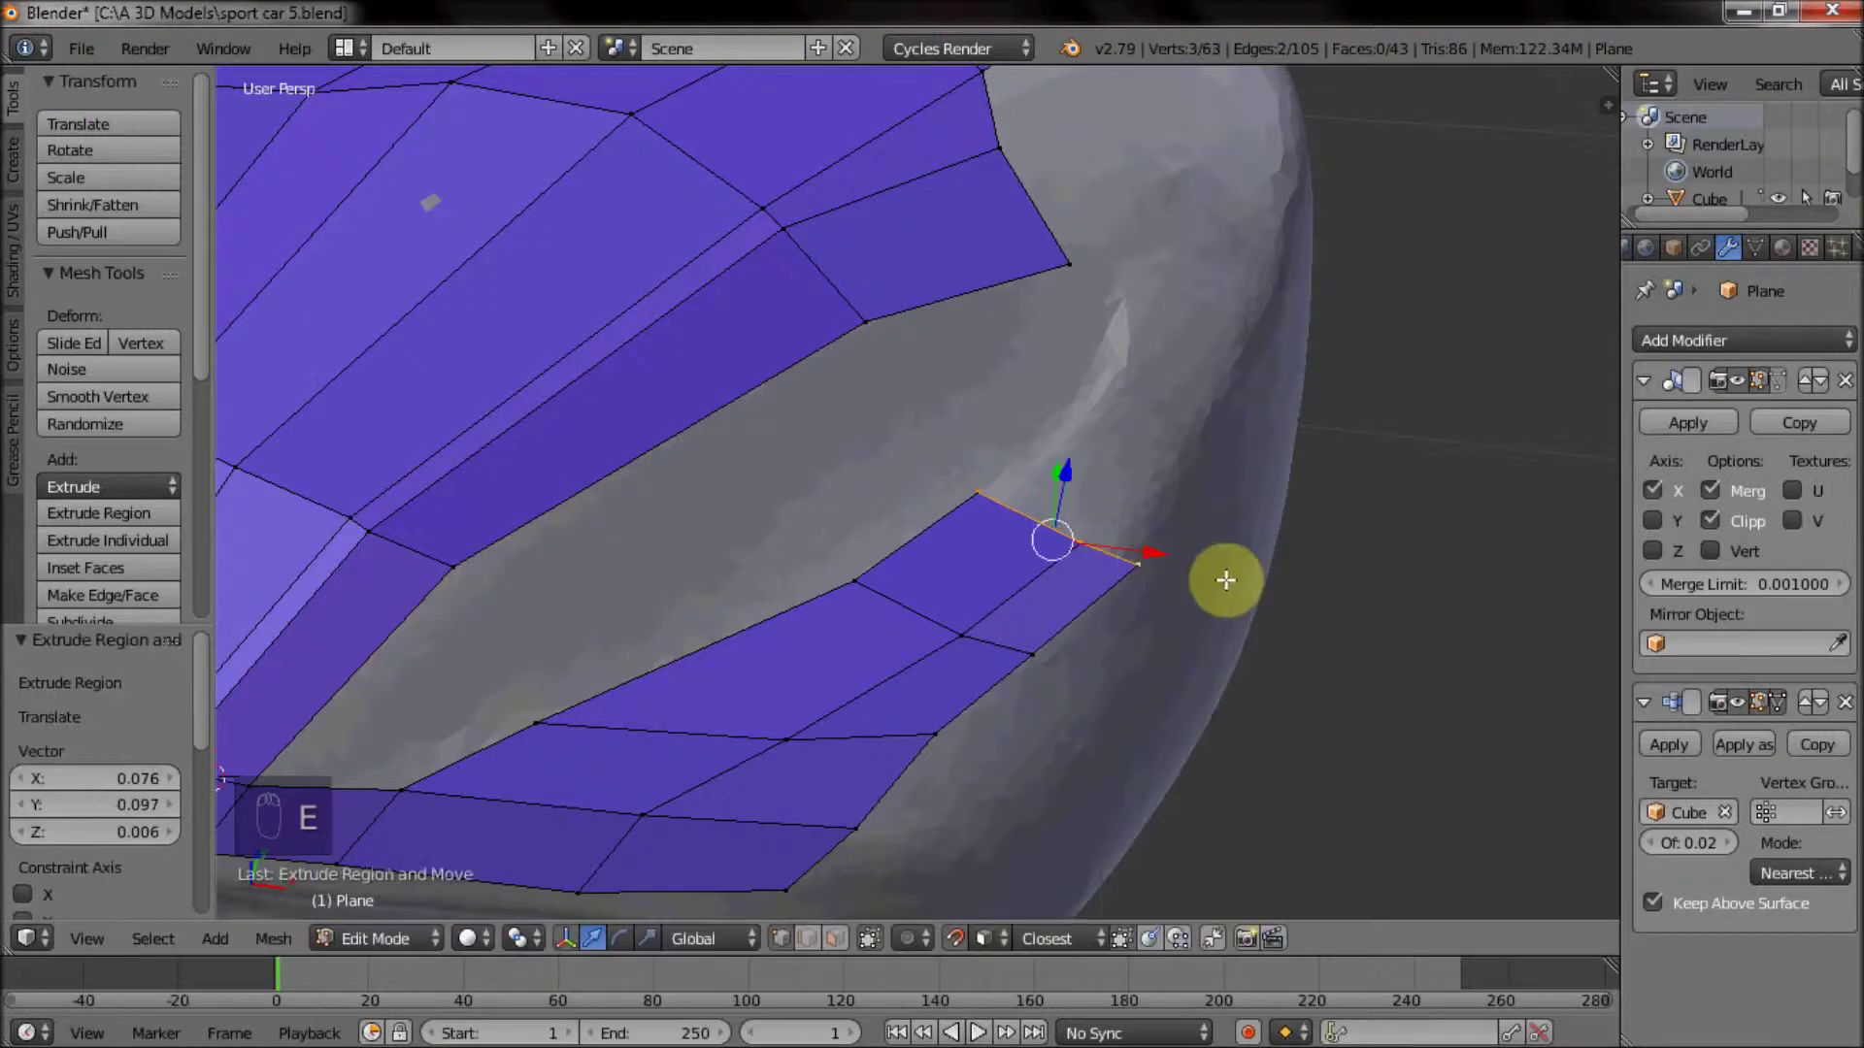
Extrude the lower strip along the car's side in several faces, repositioning edges onto the body.
key("s")
key("e")
key("e")
left_click_drag(1203, 371, 956, 567)
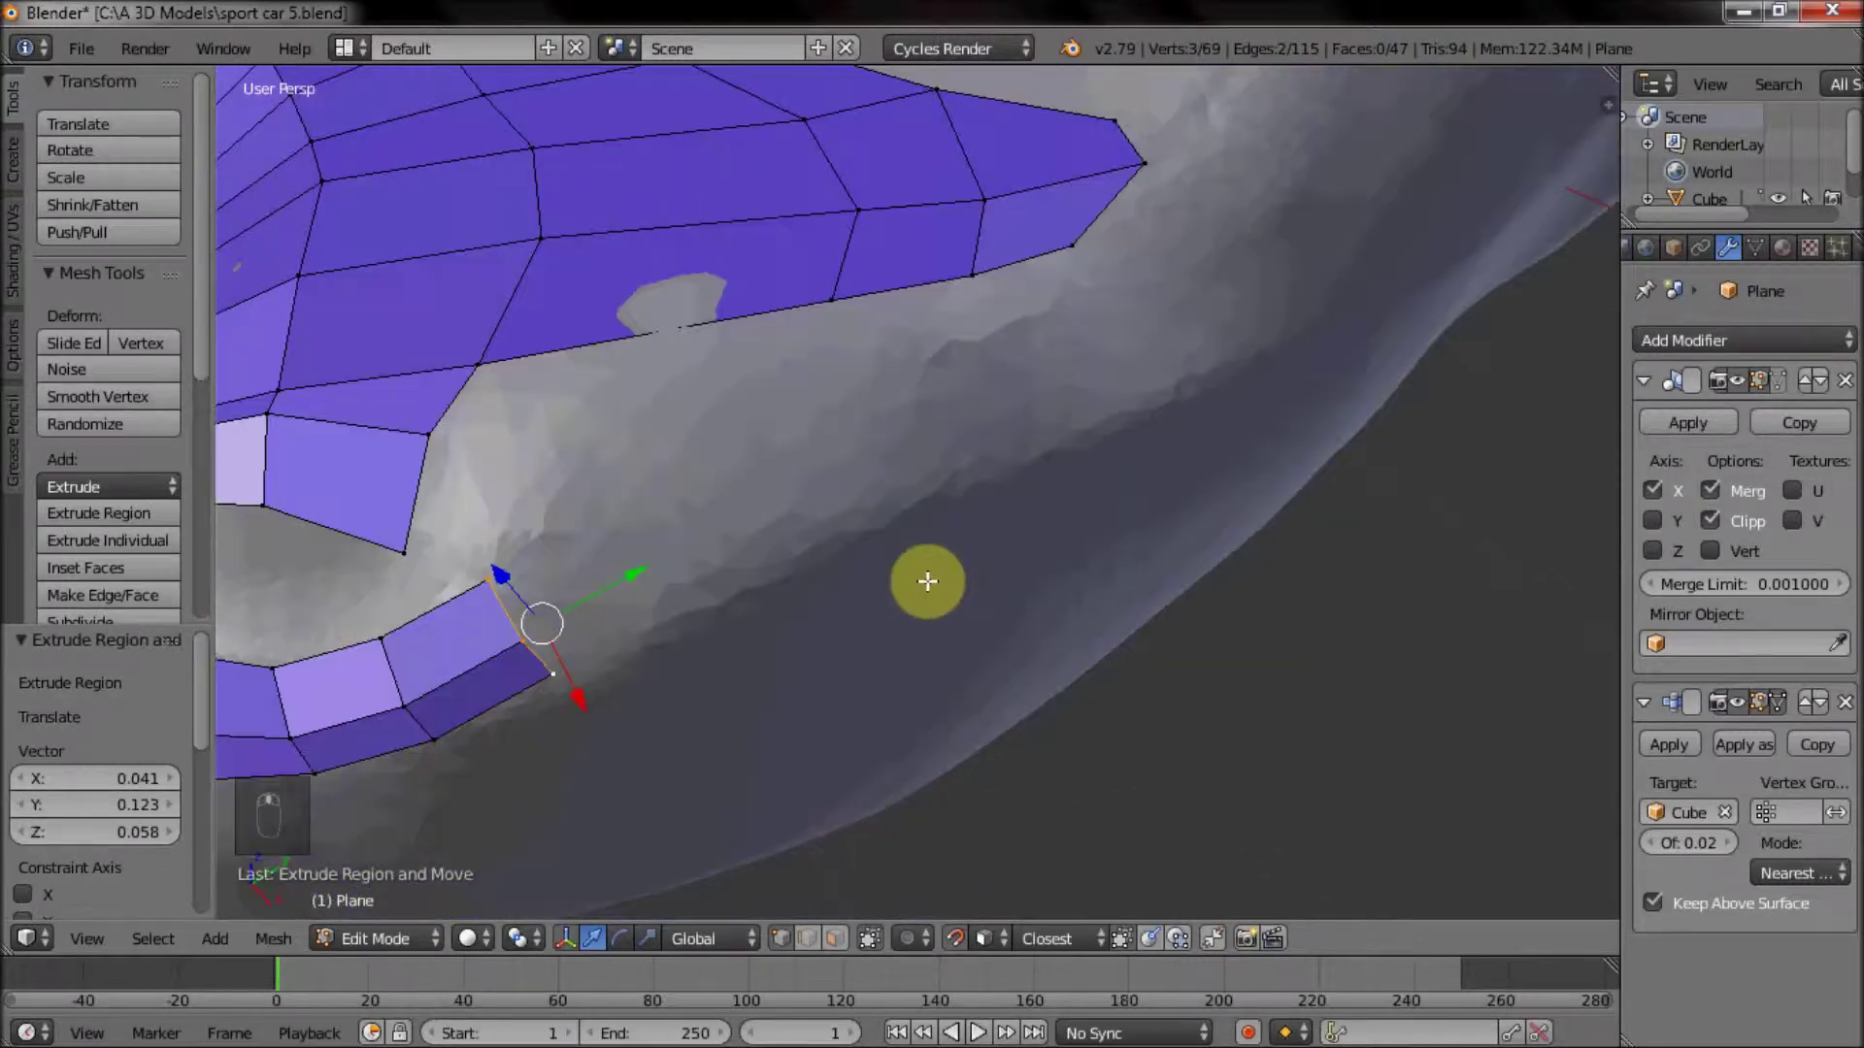
key("e")
key("e")
key("e")
right_click(978, 466)
left_click(992, 473)
left_click_drag(968, 414, 1106, 369)
key("e")
Move the gap vertices together, fill a face bridging the strips, then start a loop cut across the lower strip.
middle_click(869, 553)
middle_click(889, 557)
left_click_drag(879, 559, 880, 487)
middle_click(879, 488)
right_click(880, 488)
middle_click(785, 452)
right_click(745, 532)
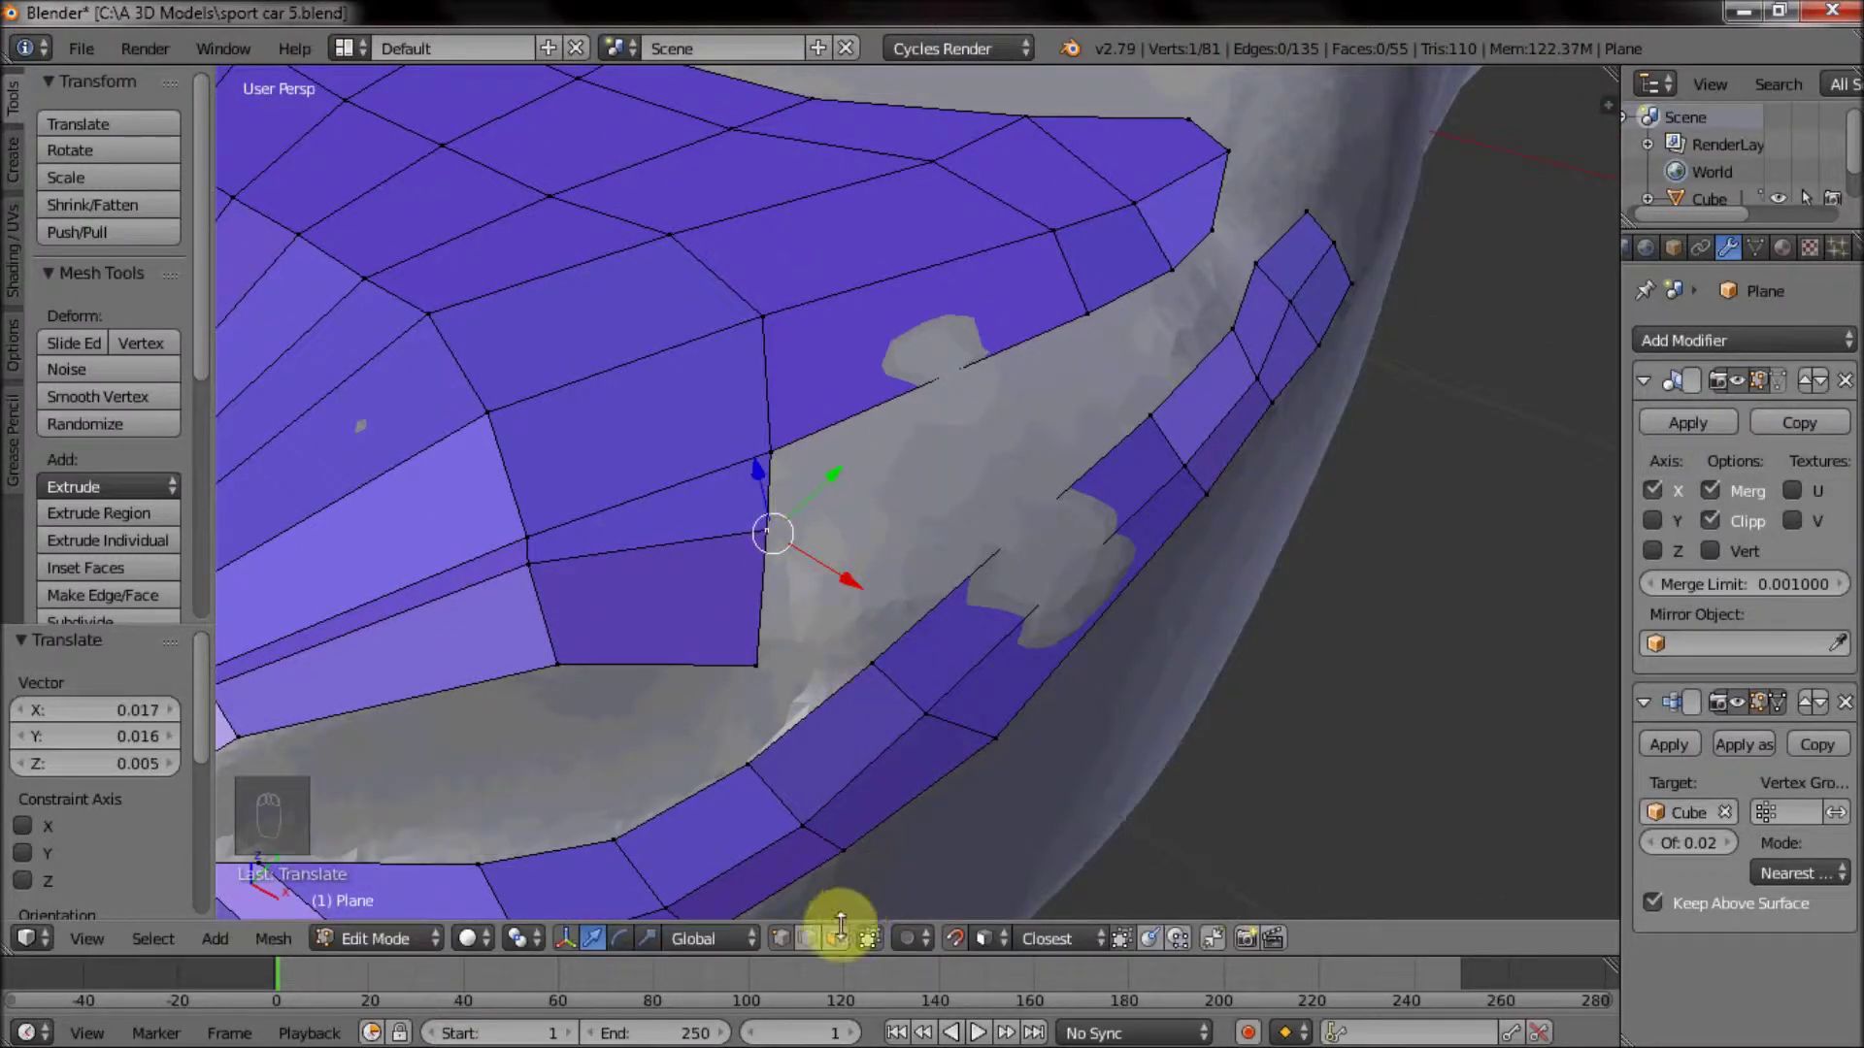
left_click(815, 948)
left_click_drag(923, 604, 877, 487)
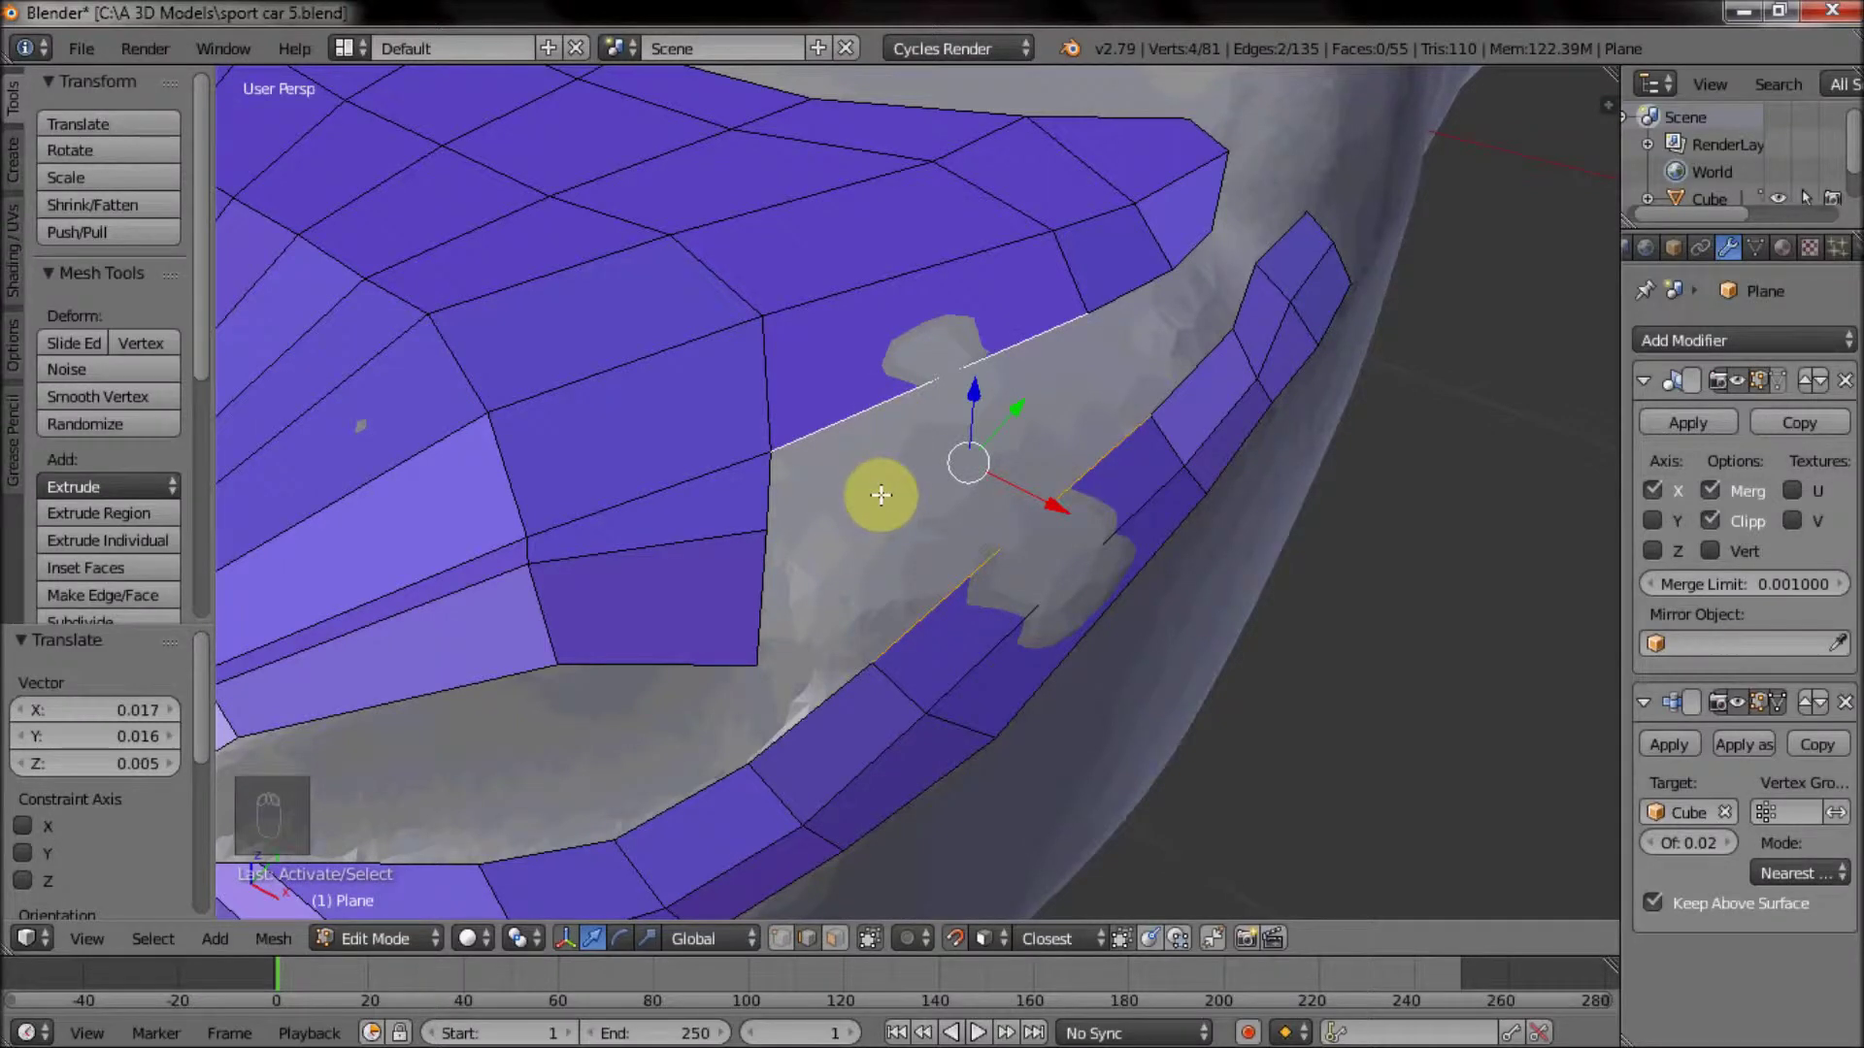
left_click(799, 386)
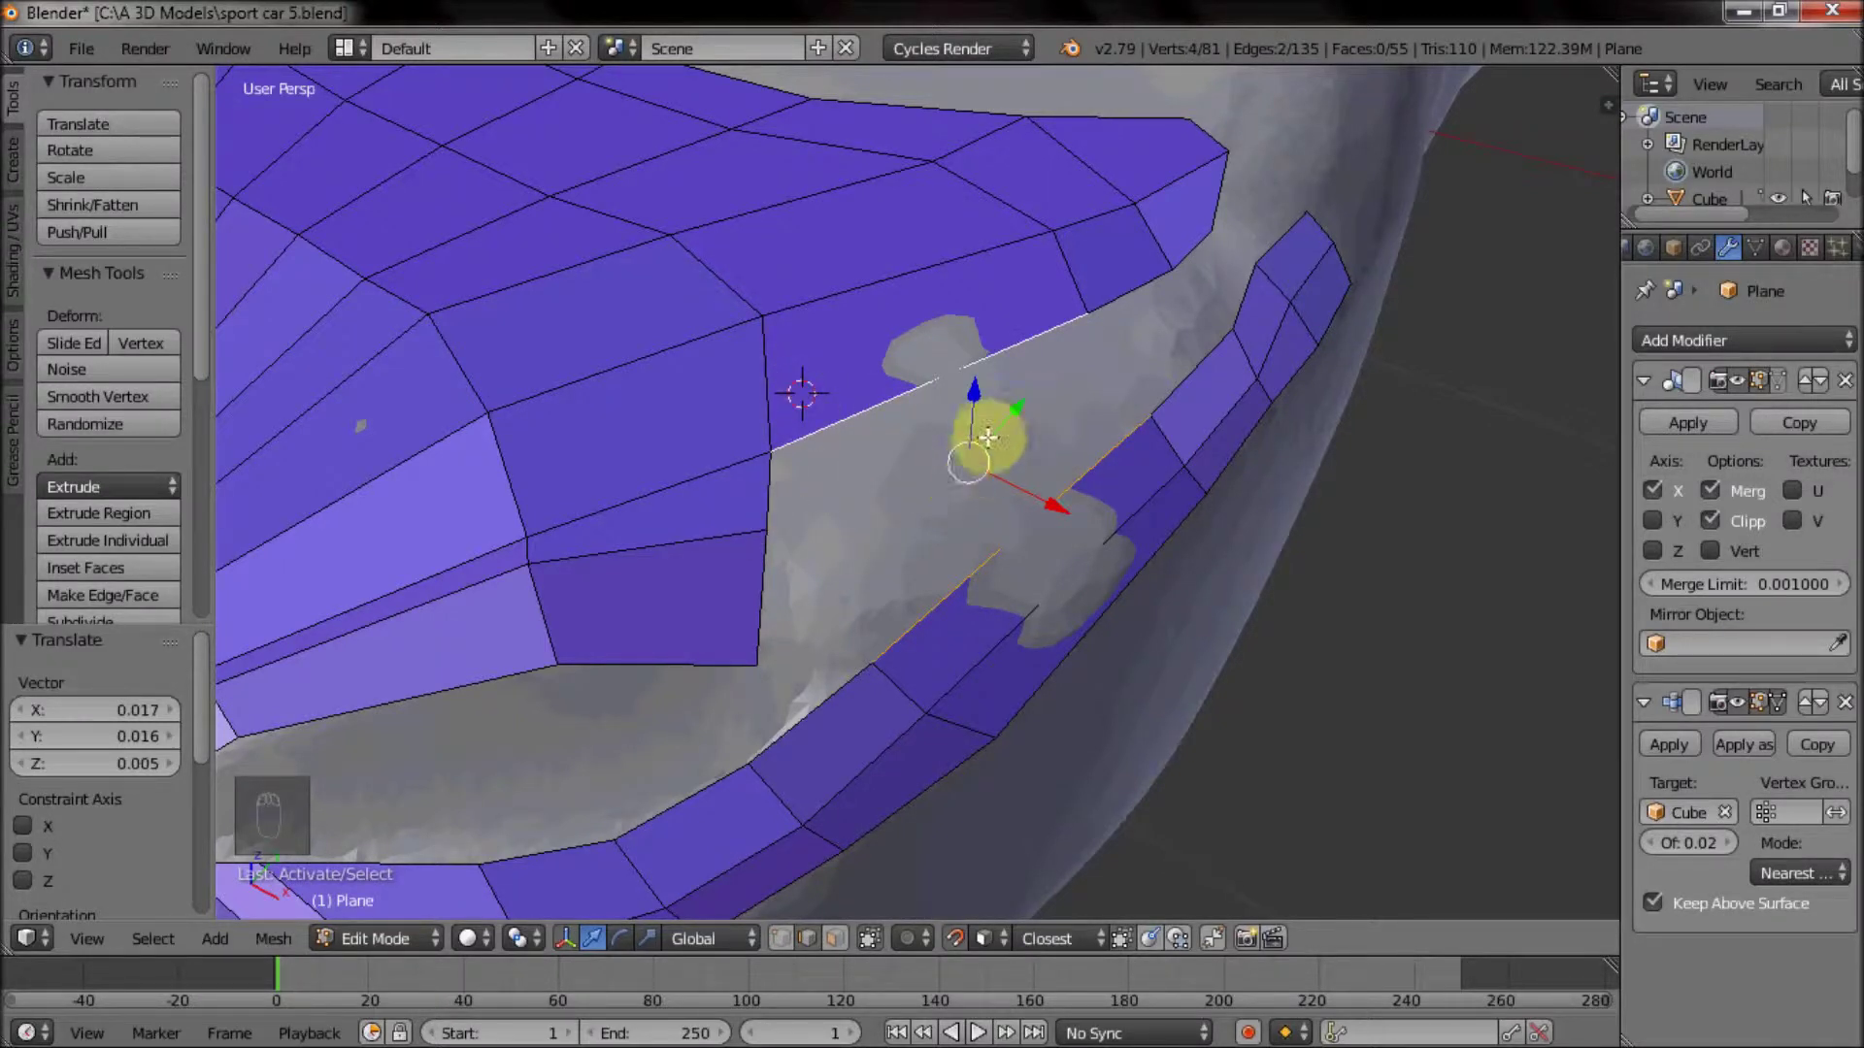
key("f")
middle_click(837, 506)
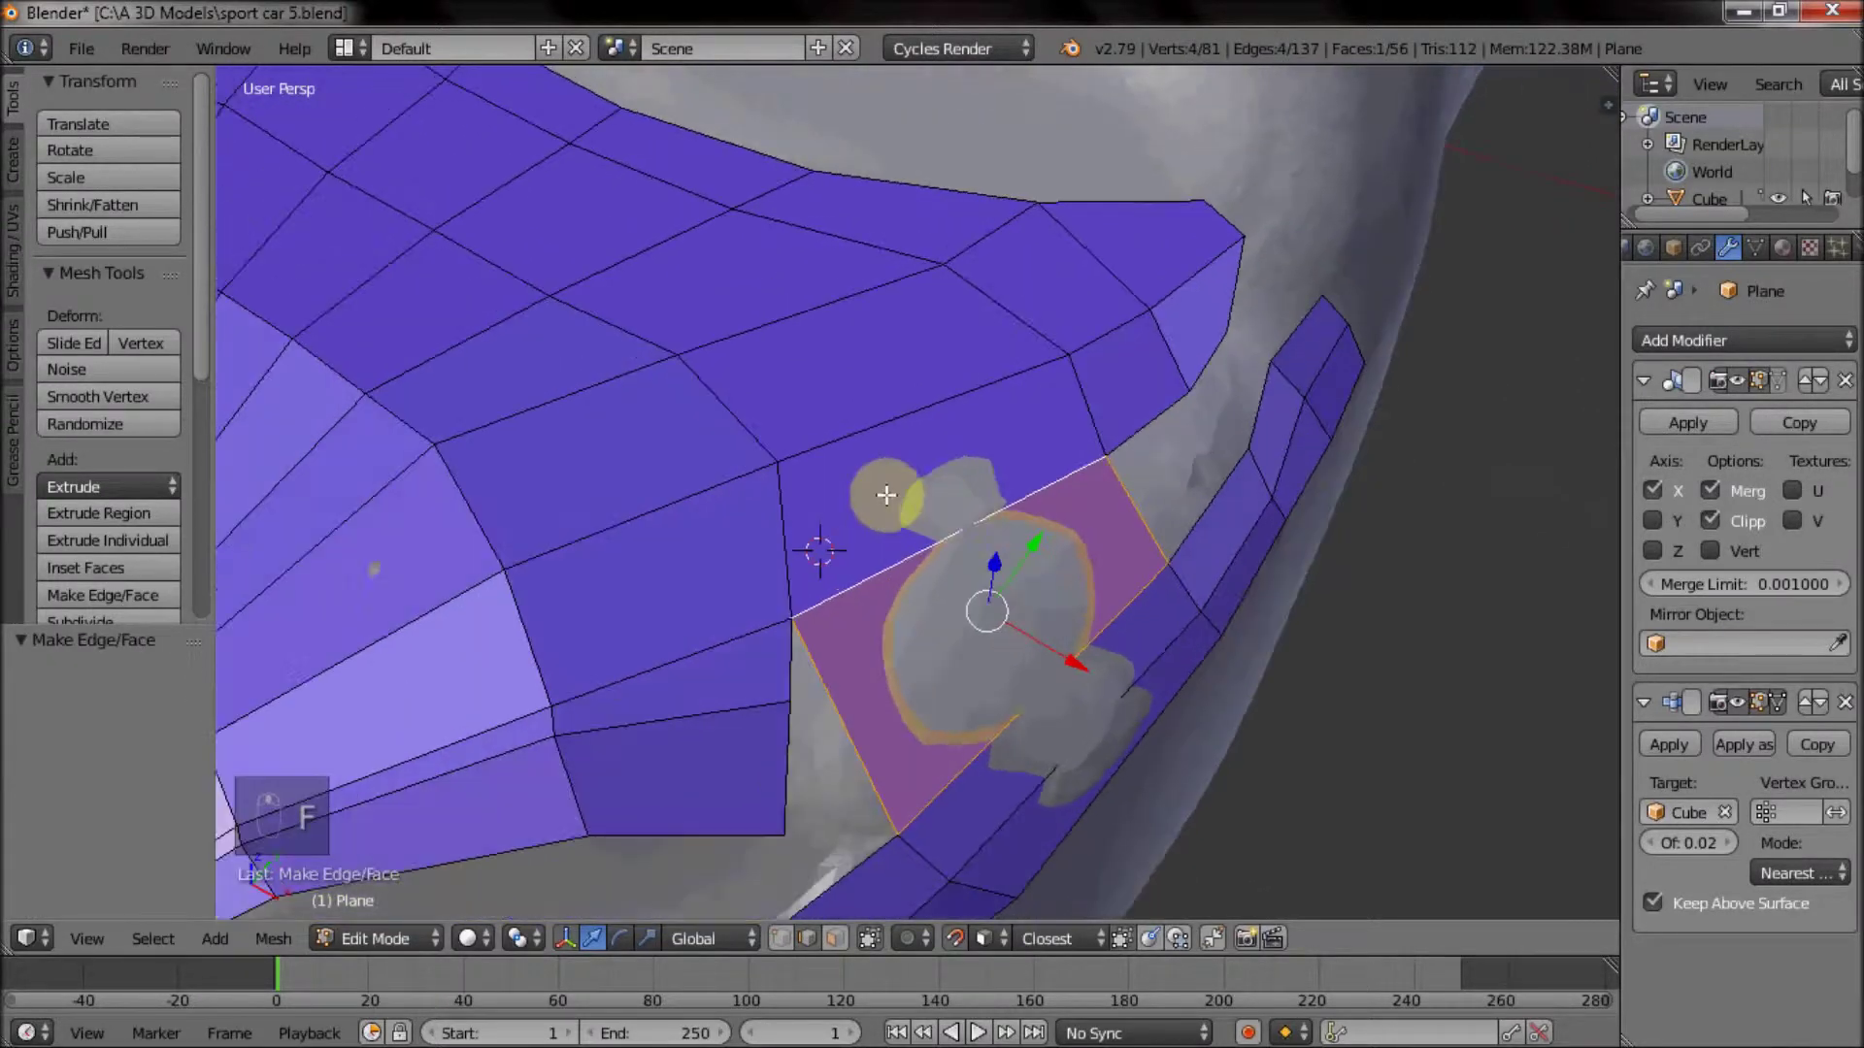
key("ctrl+z")
key("ctrl+r")
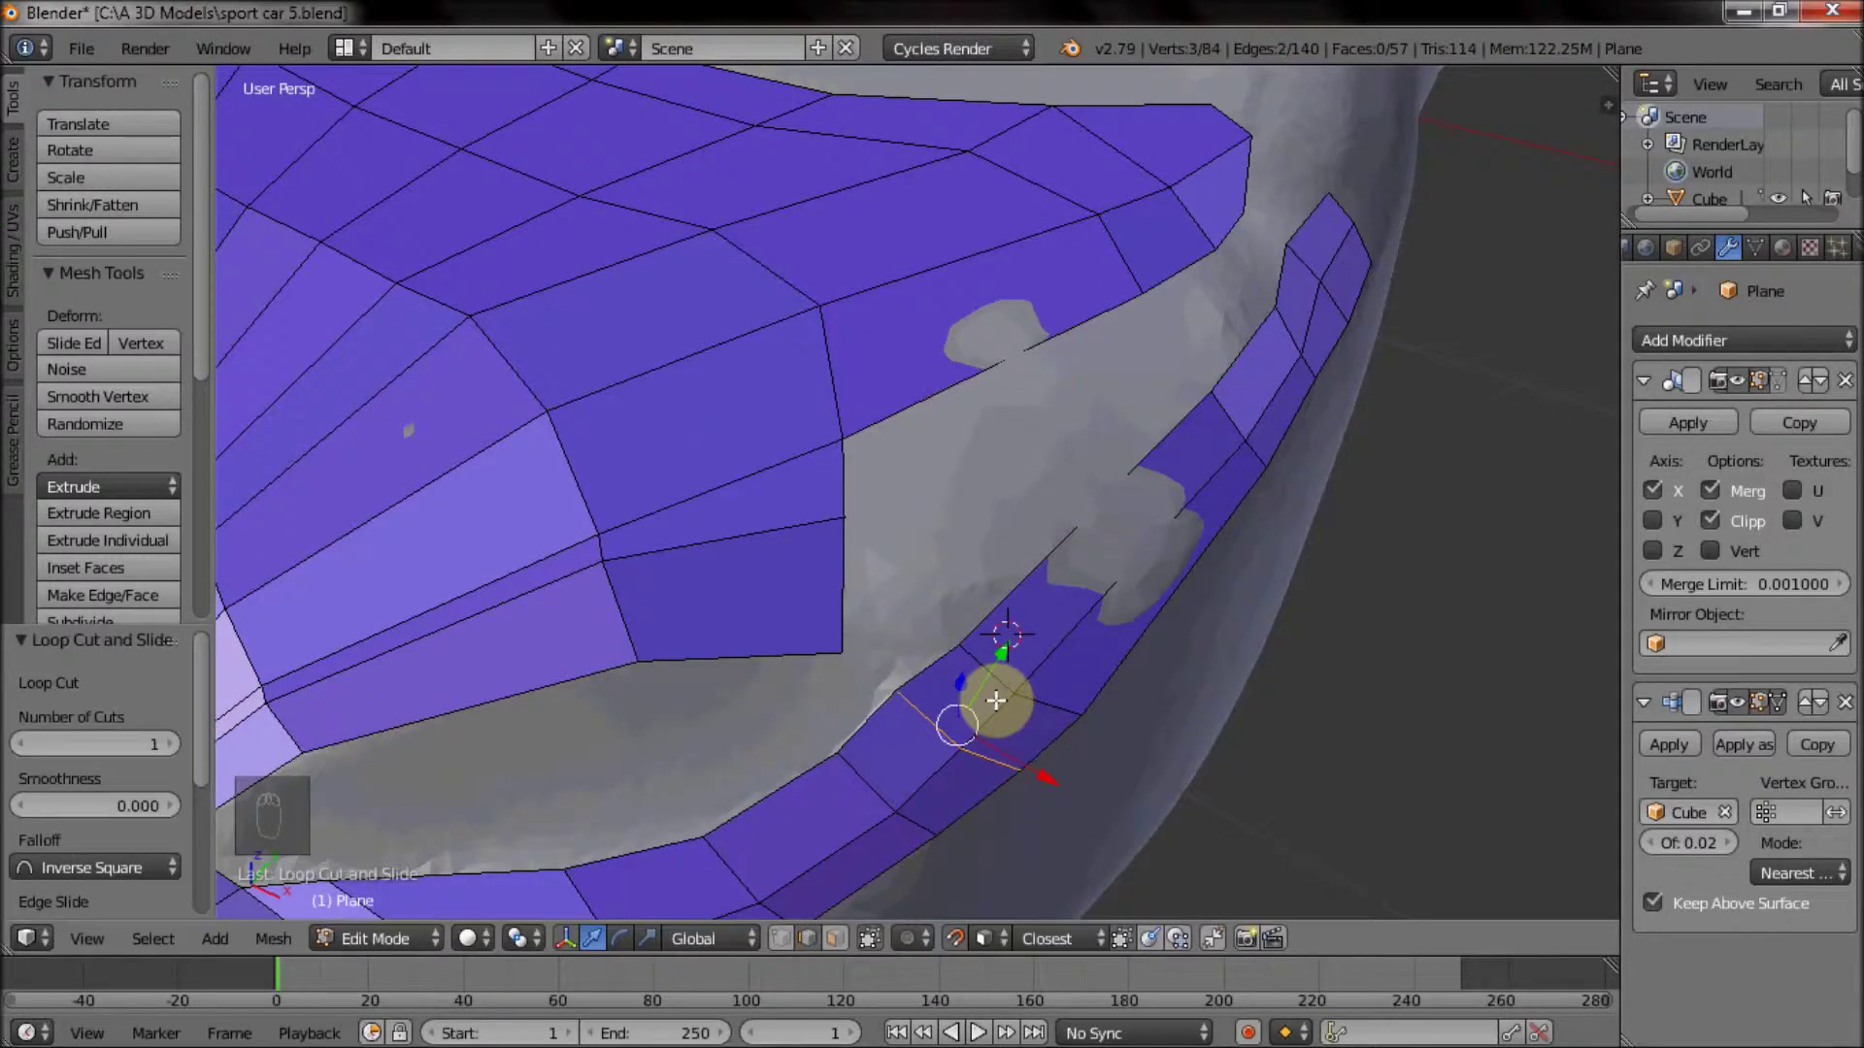
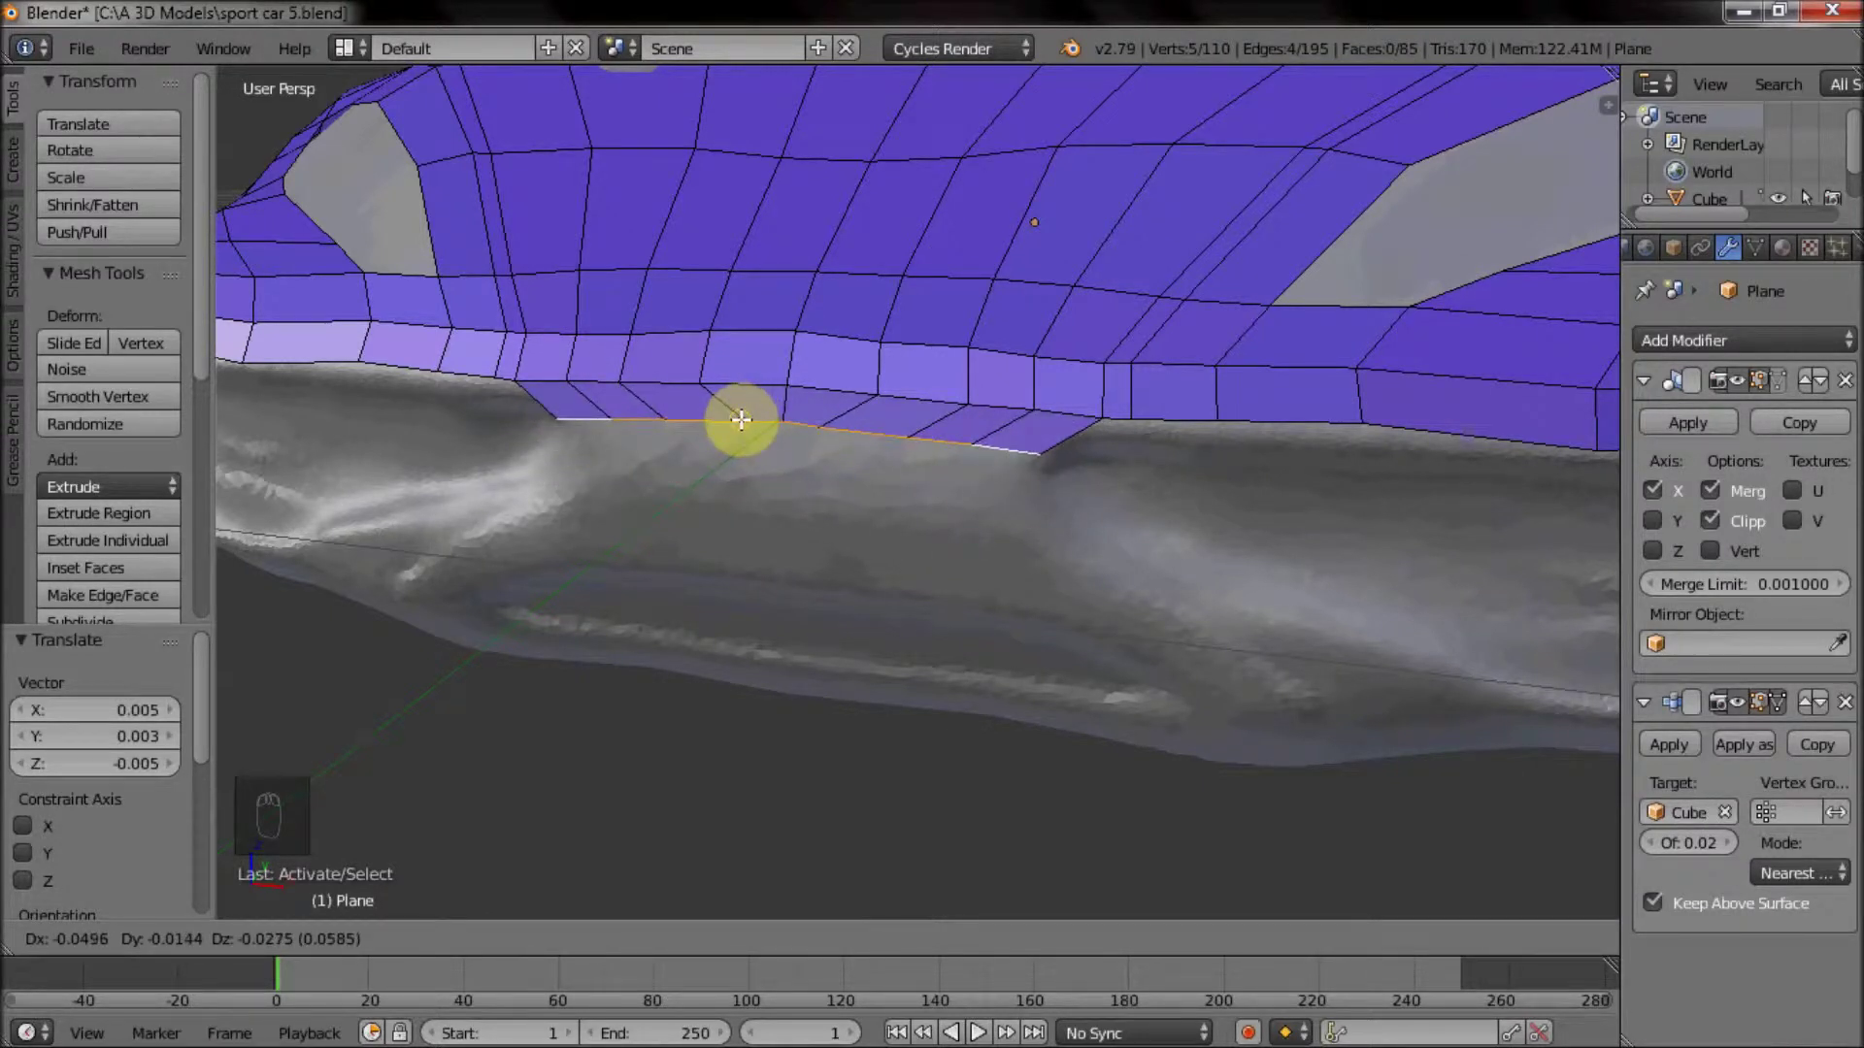
Extrude the lower edges down around the side intake and cut an edge loop through the new faces.
key("e")
key("e")
middle_click(1029, 544)
right_click(832, 449)
key("e")
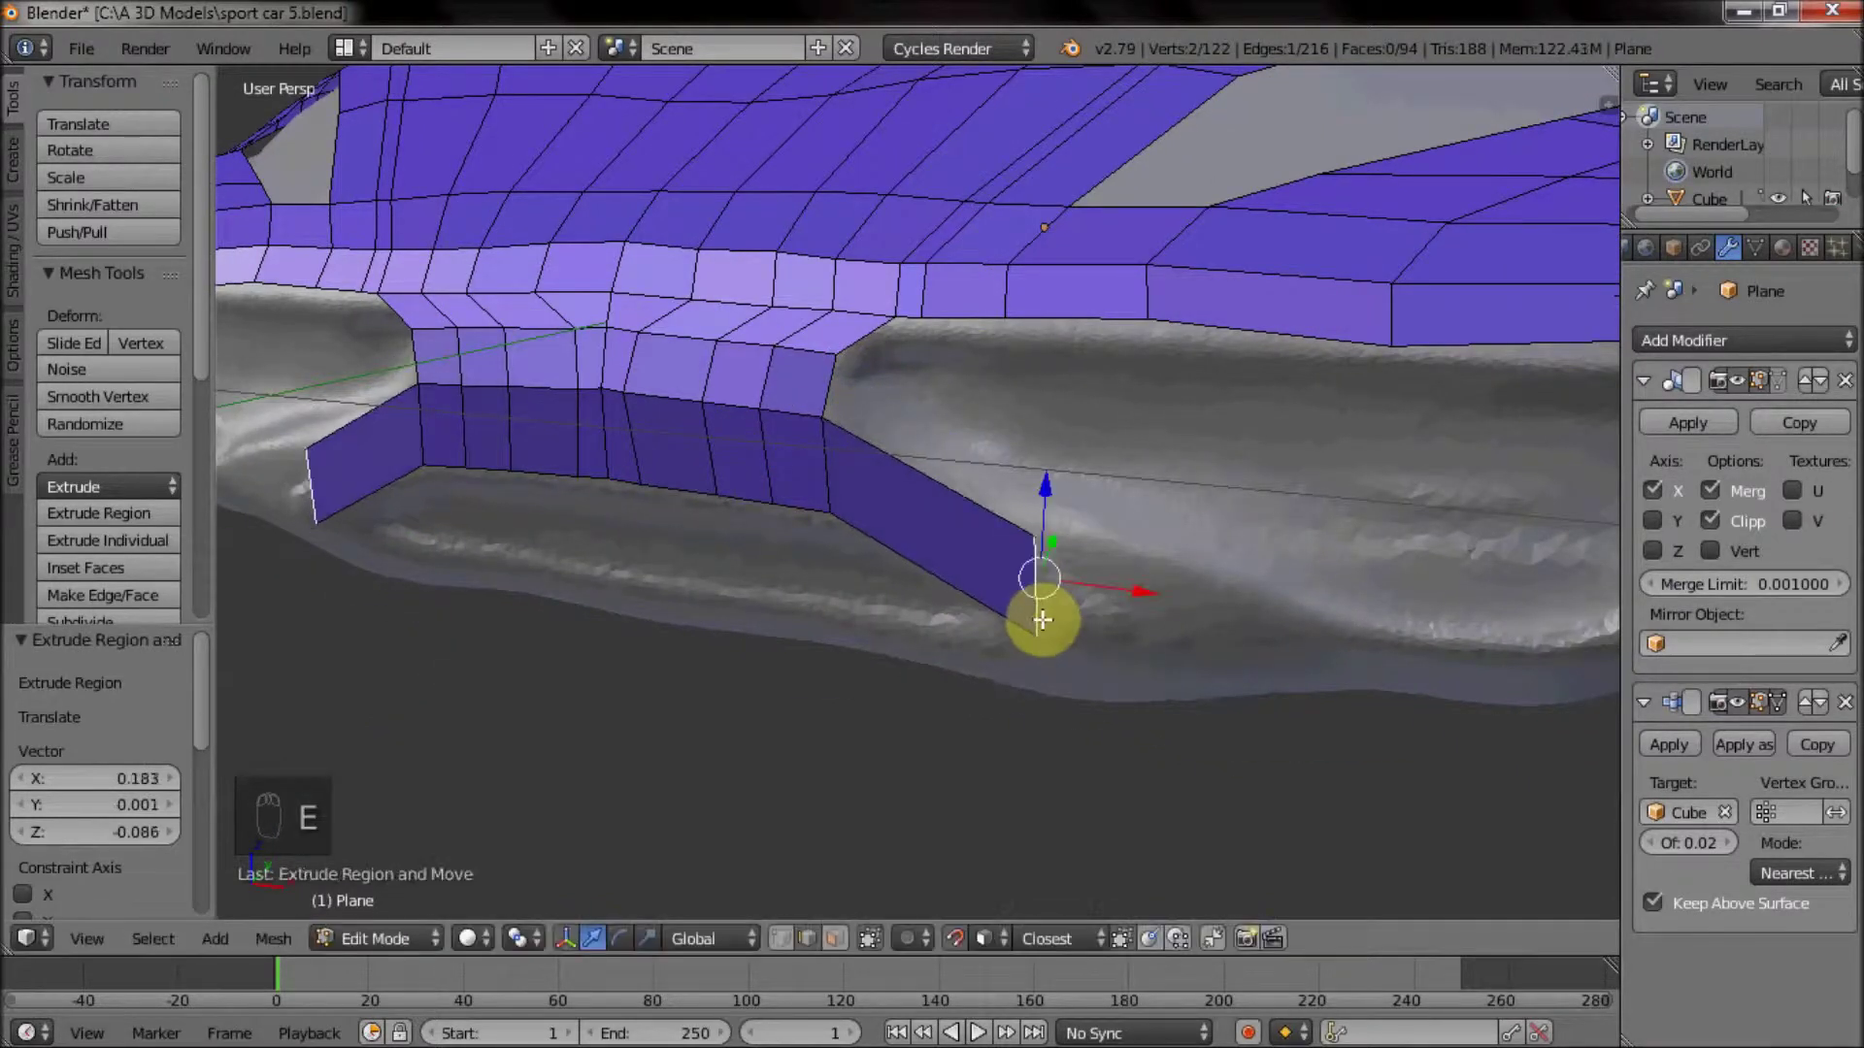
middle_click(1136, 517)
left_click_drag(1179, 527, 1185, 537)
key("ctrl+r")
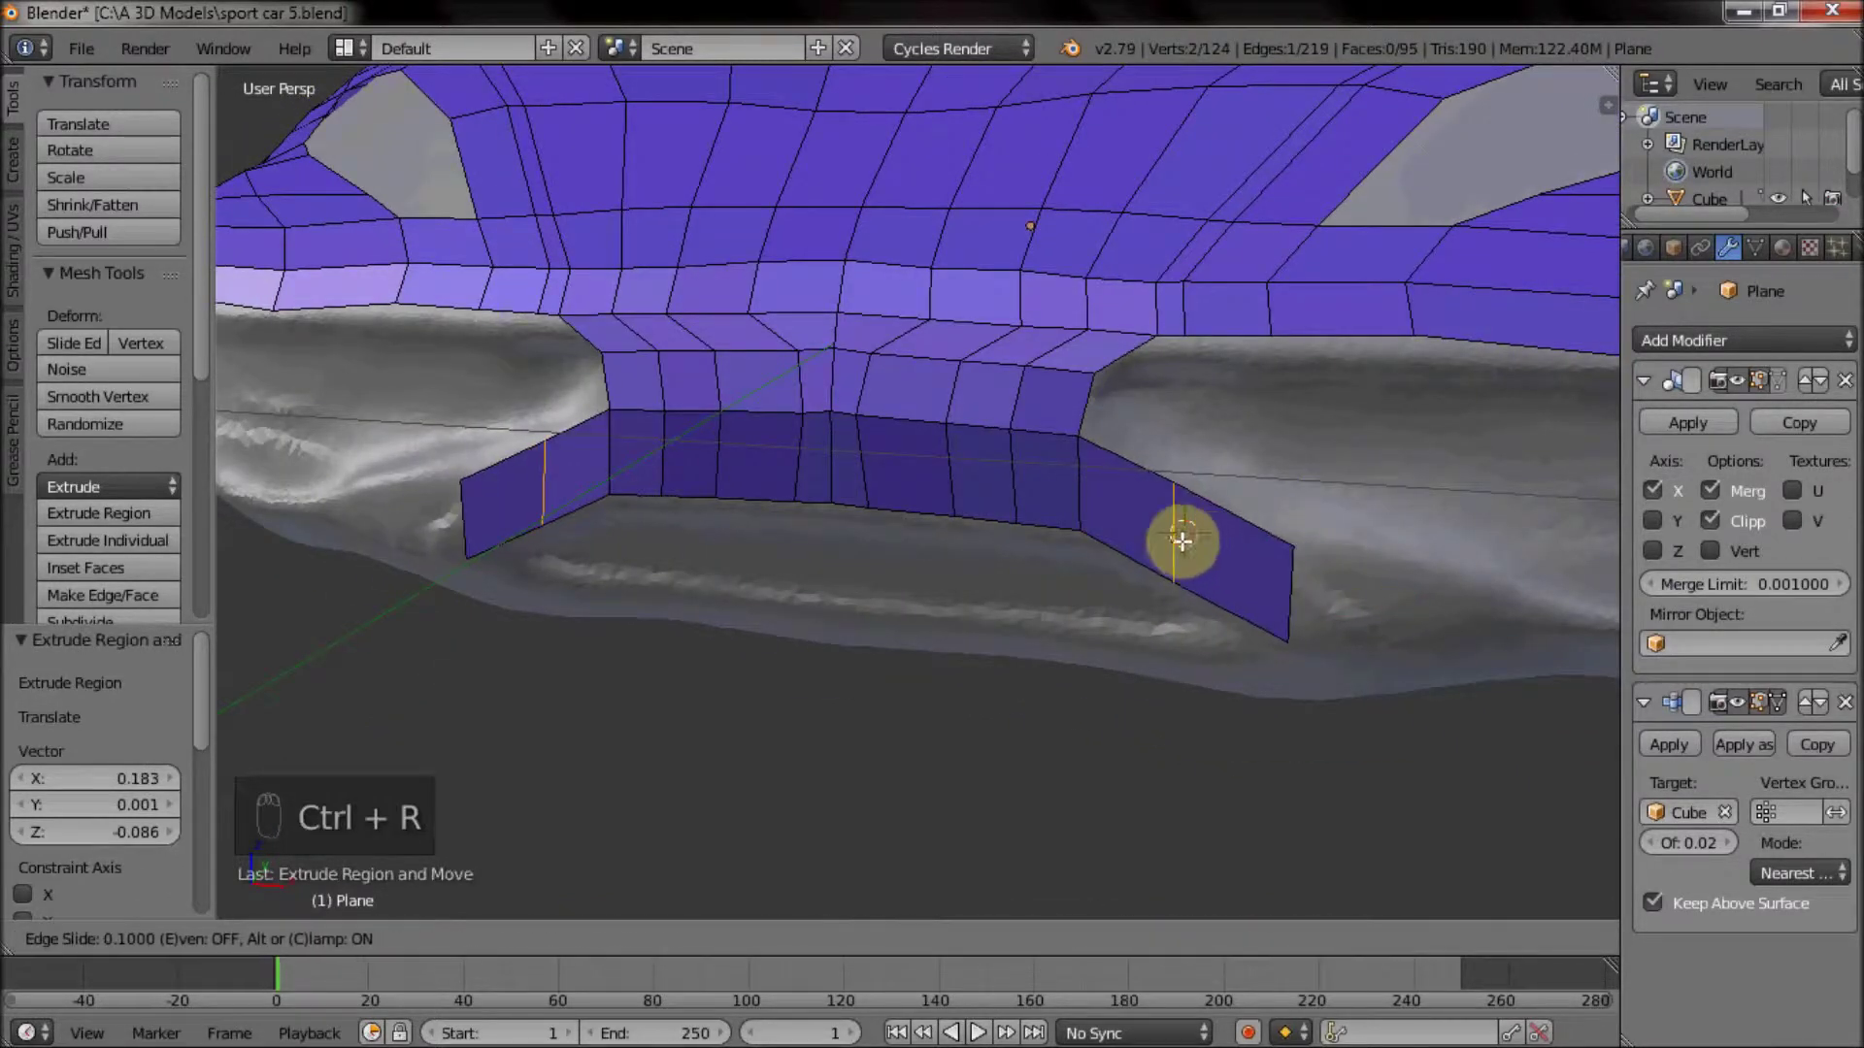
left_click_drag(1172, 536, 797, 942)
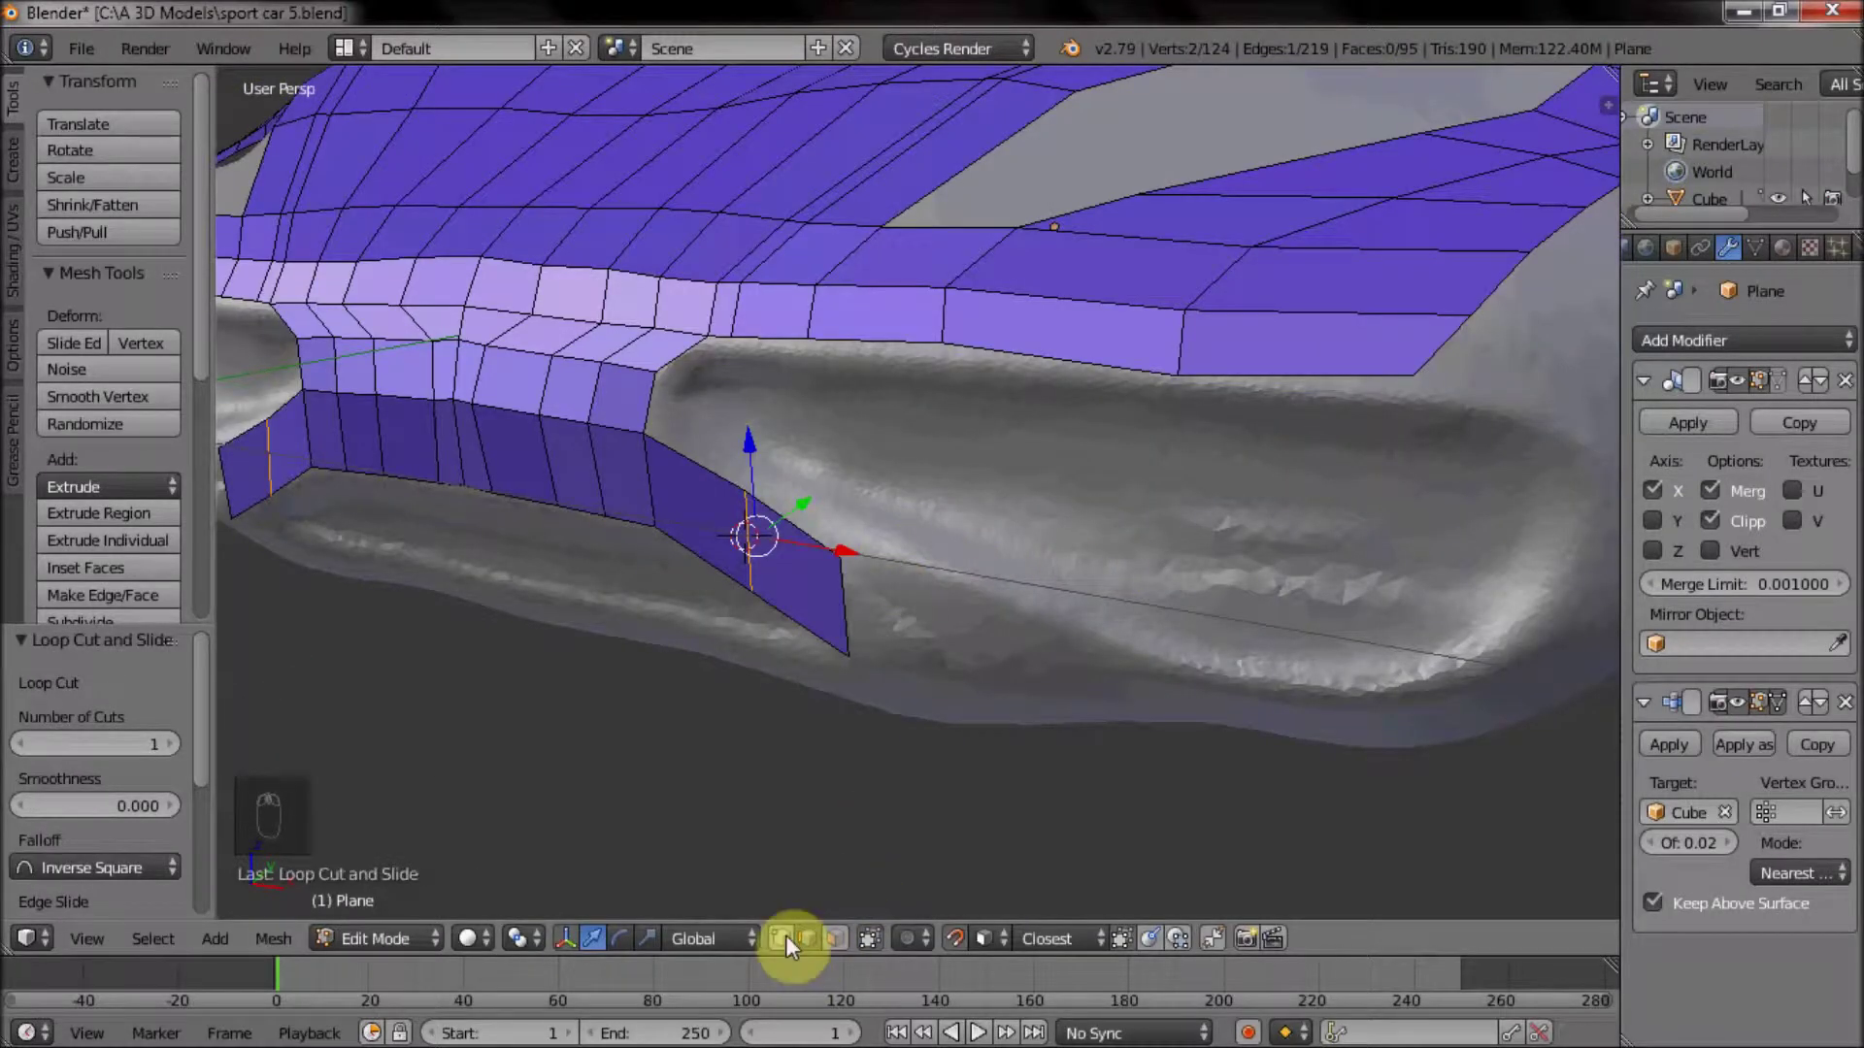
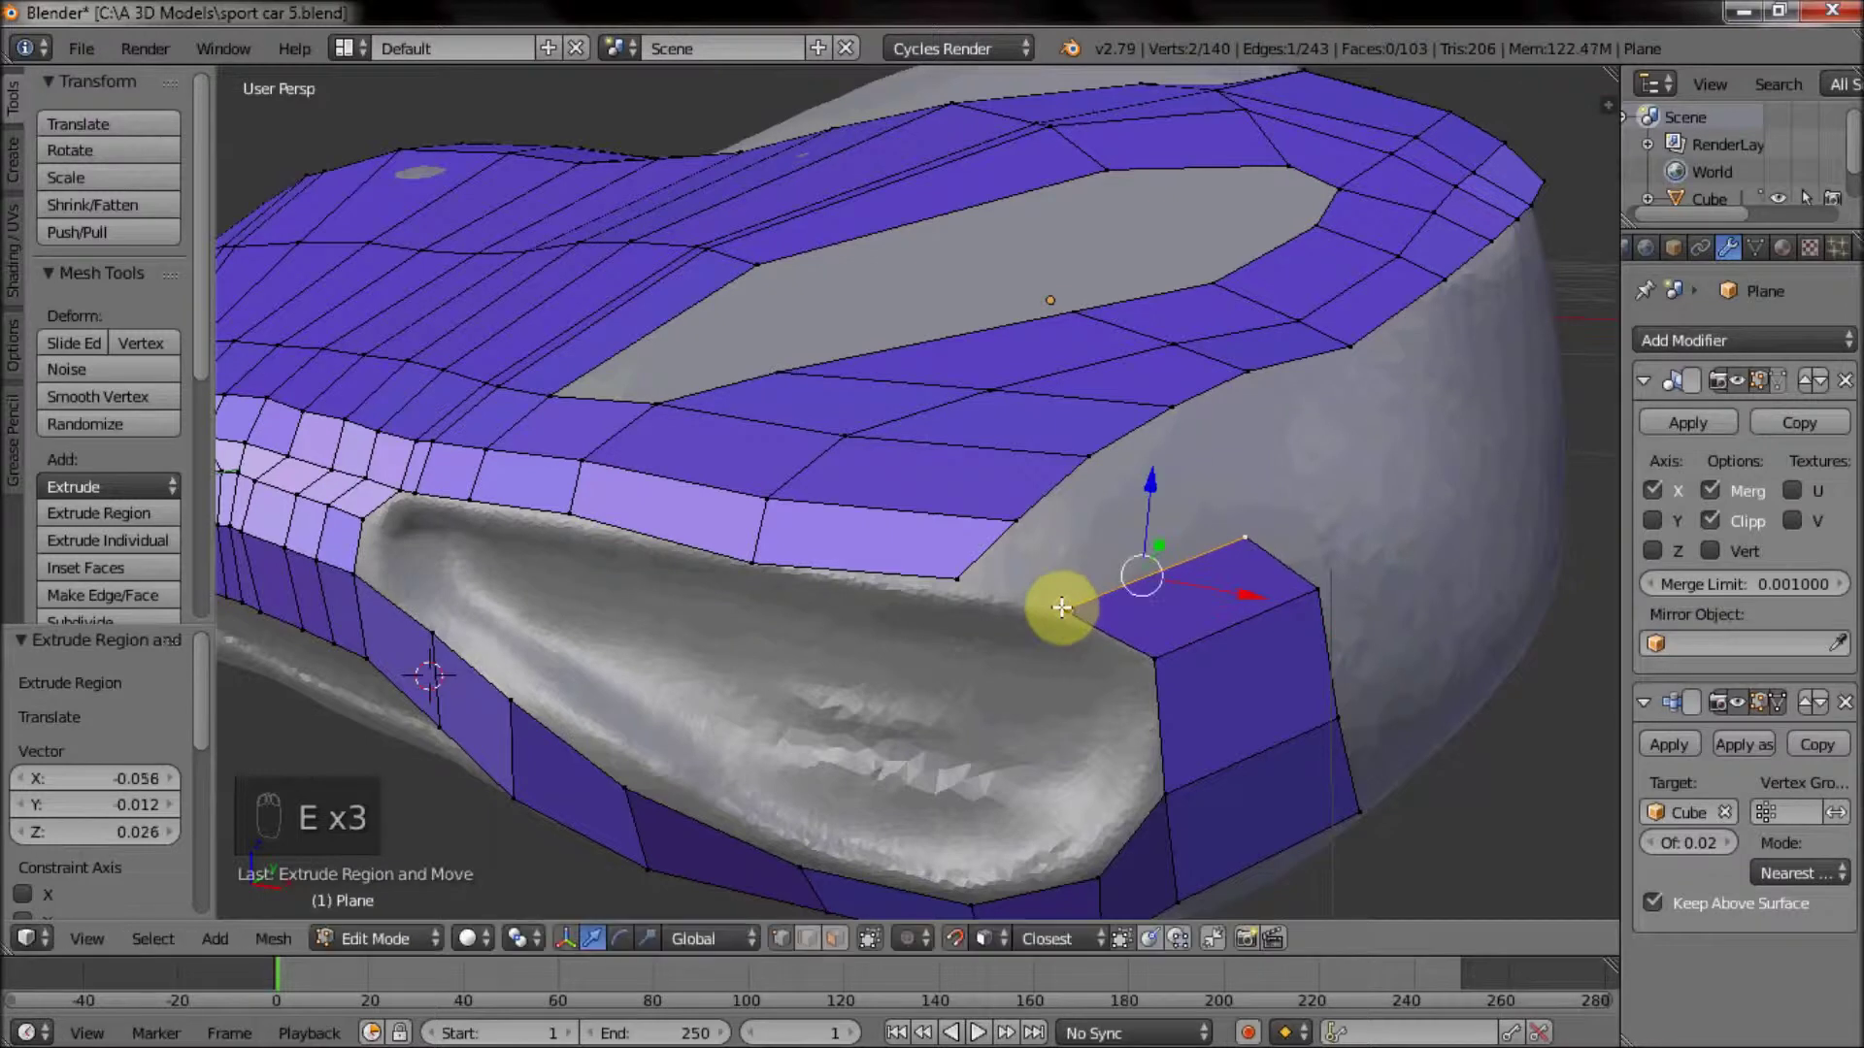
Fill a face joining the two angled flaps beneath the front intake, closing its lower edge.
left_click(1205, 641)
key("ctrl+r")
left_click_drag(1059, 583, 1132, 557)
key("f")
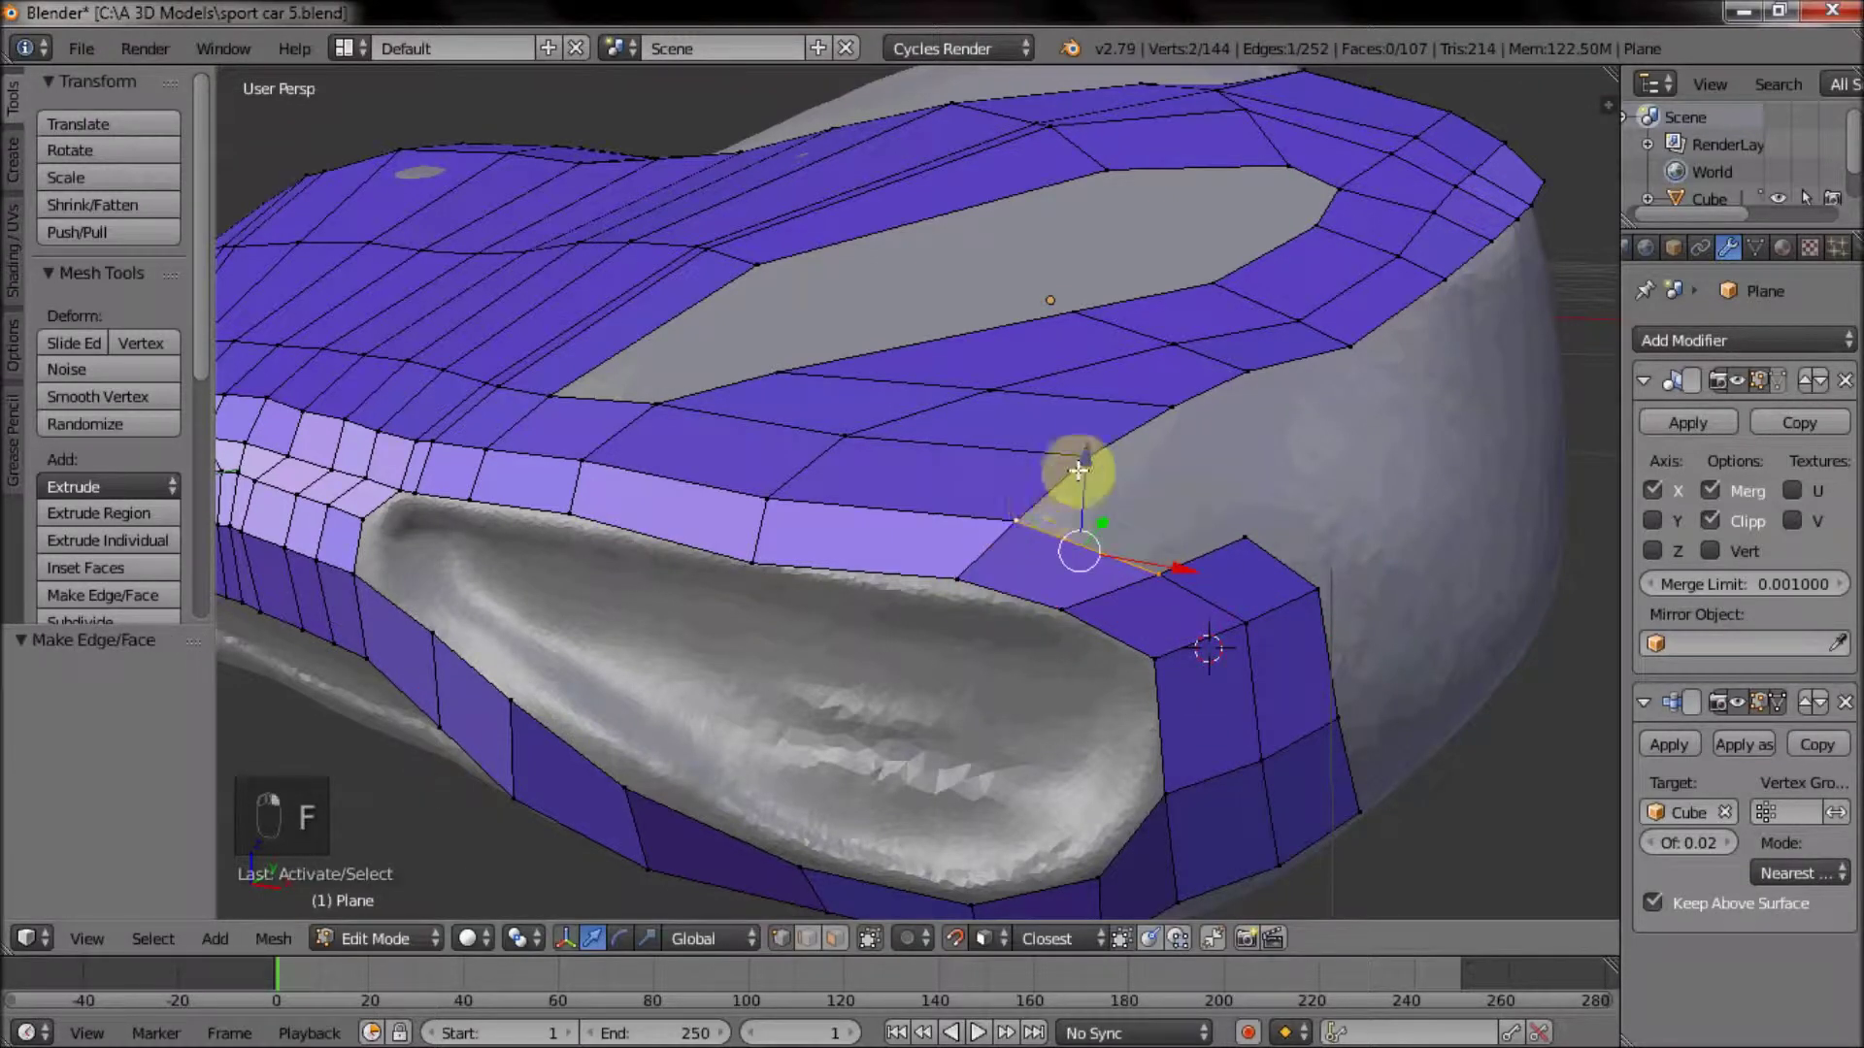
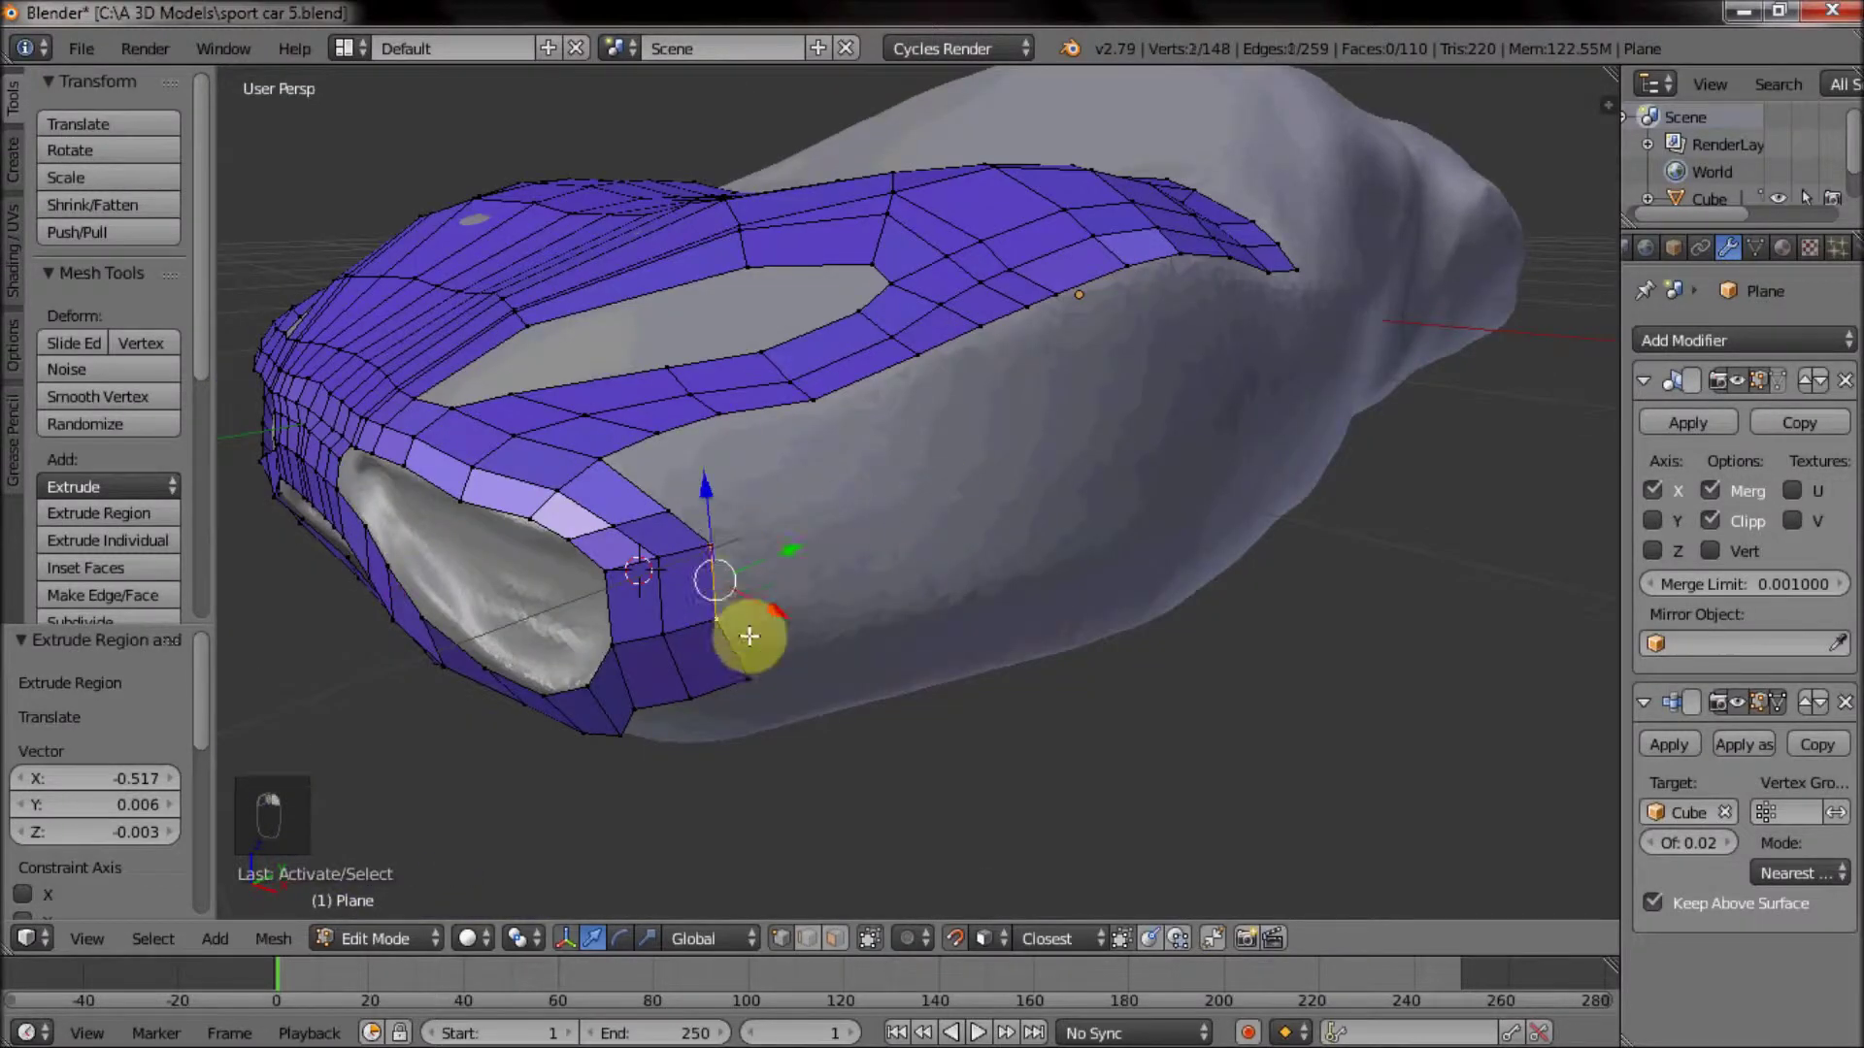
middle_click(687, 525)
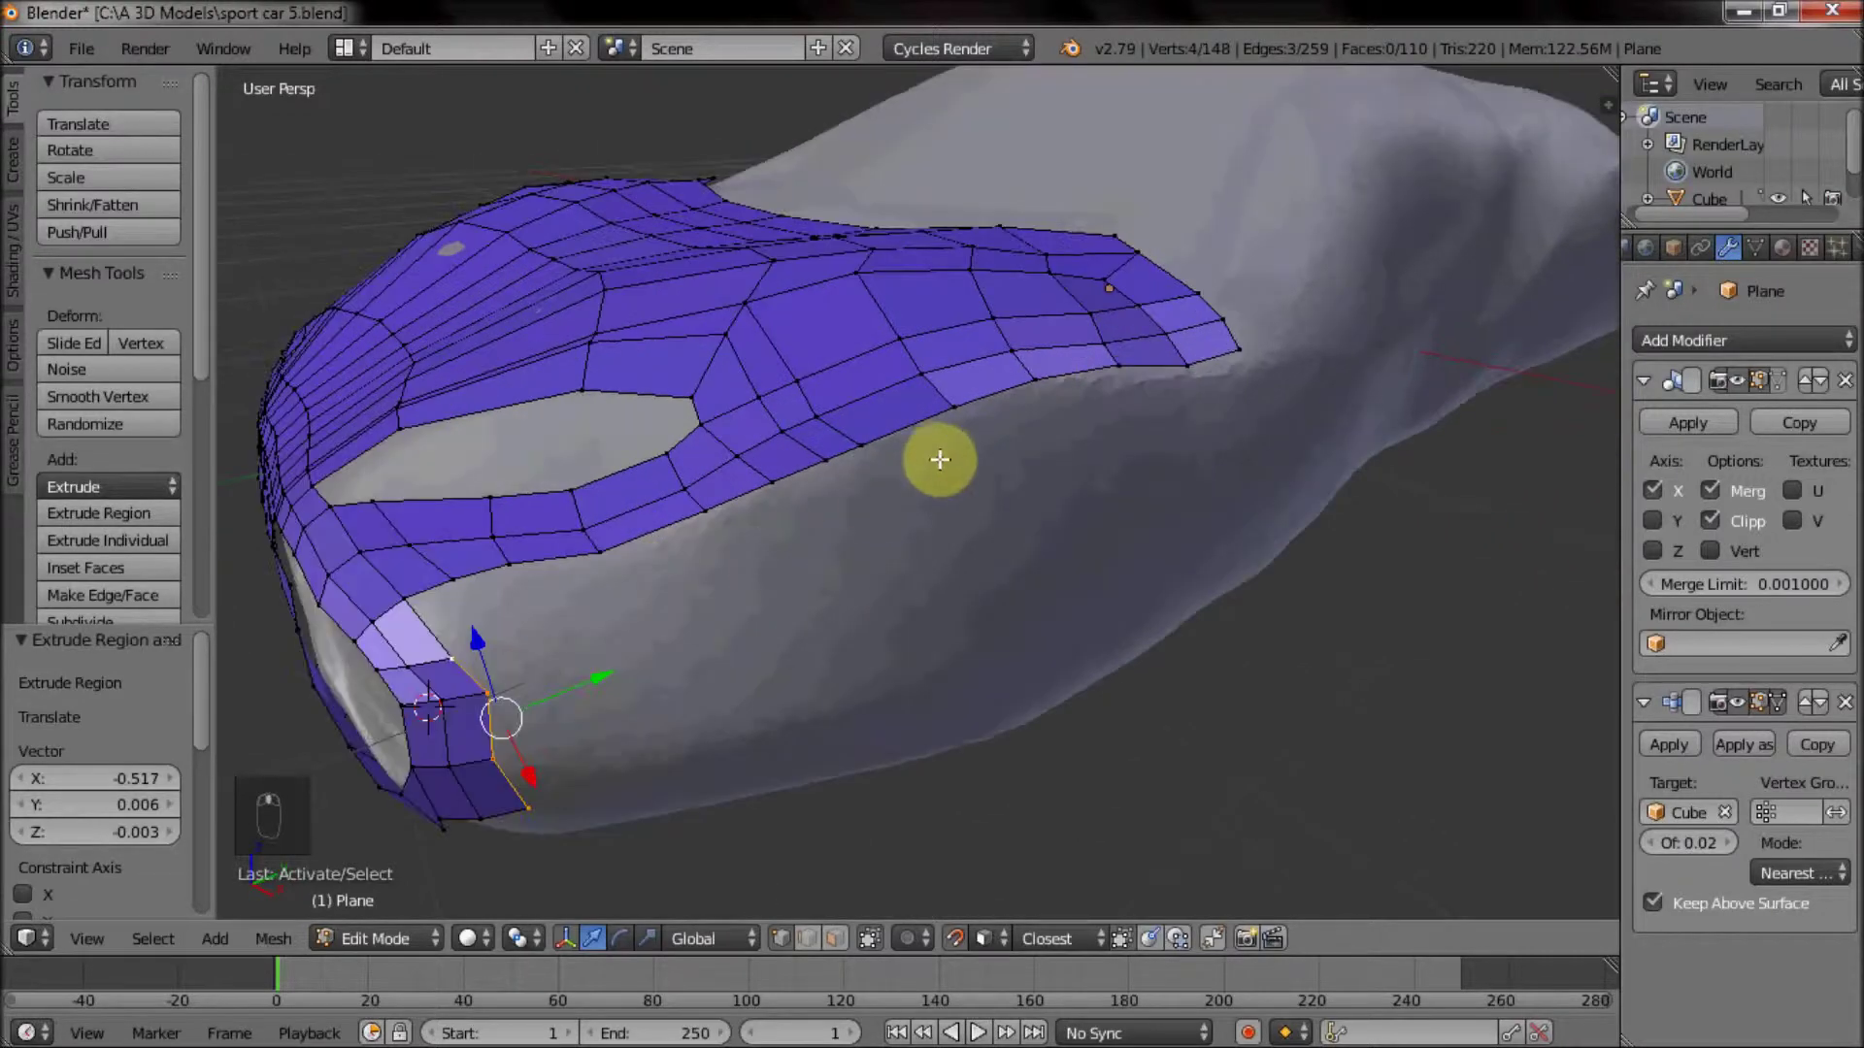
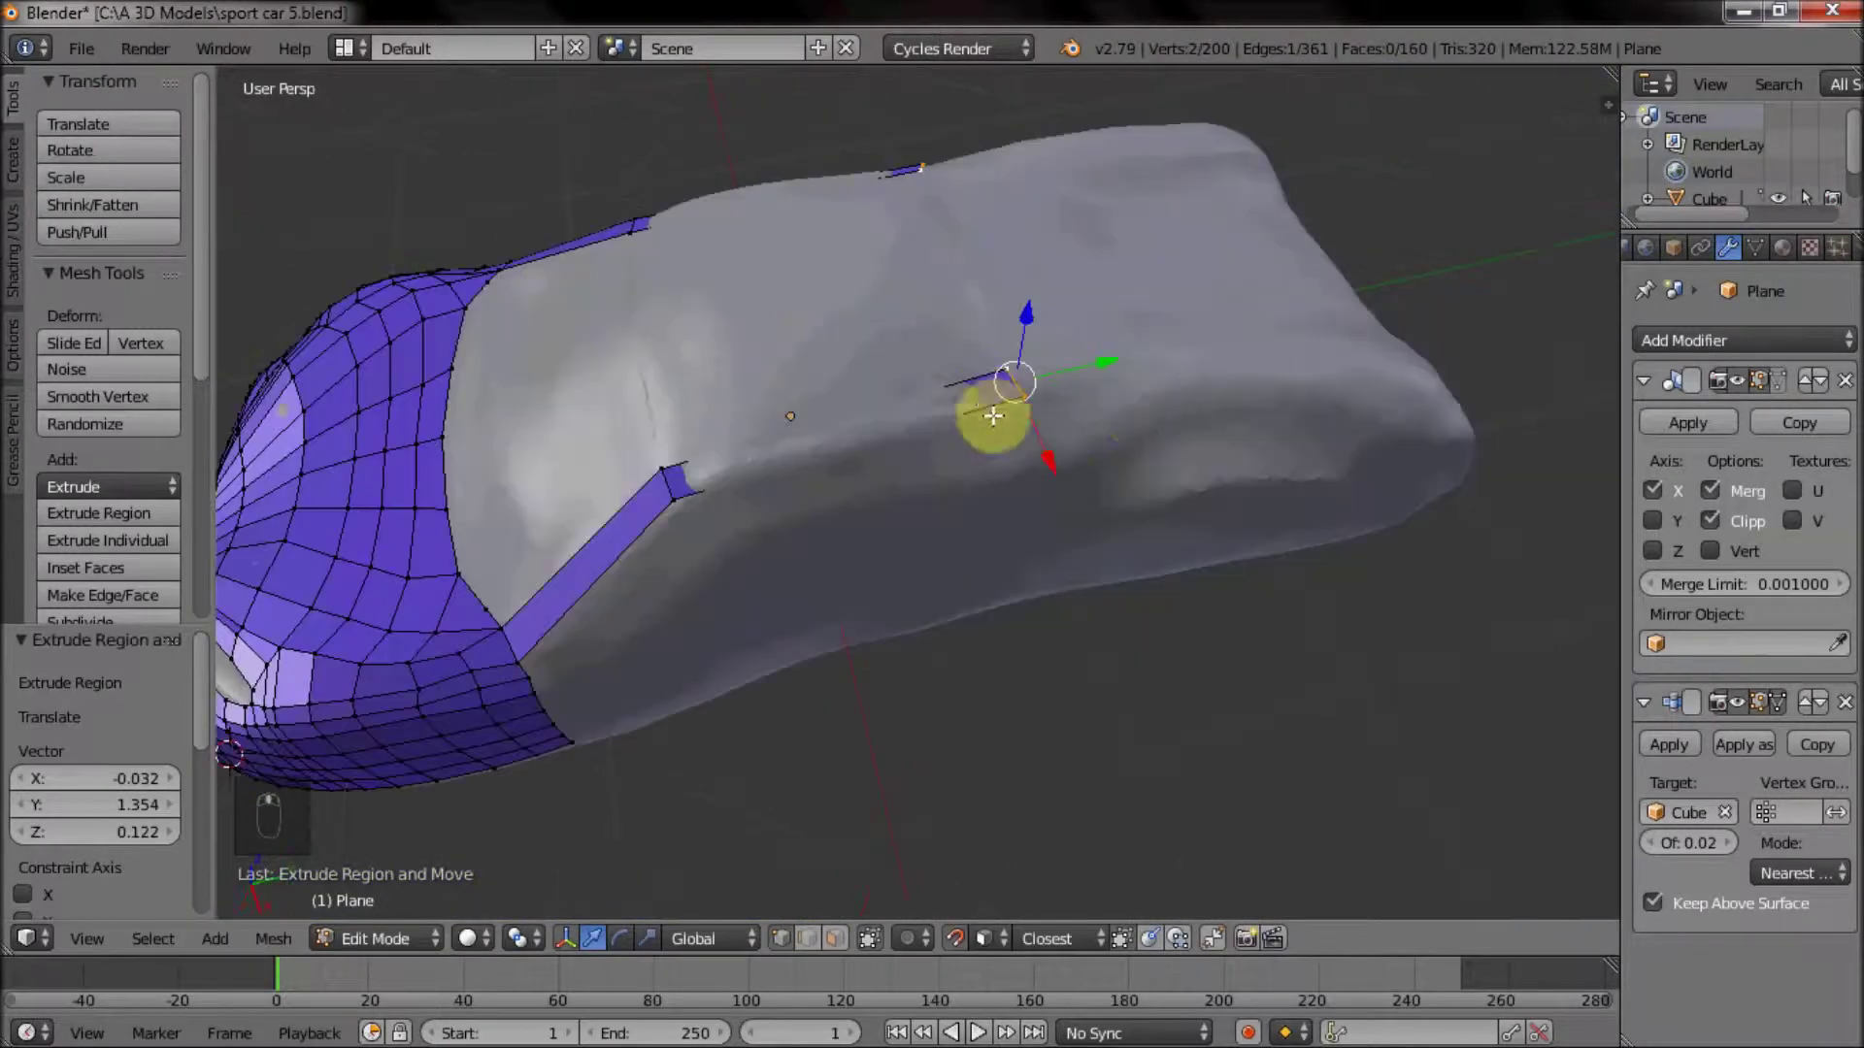
Select the strip edge on the bare upper body and add loop cuts (2 cuts) through it.
right_click(1019, 464)
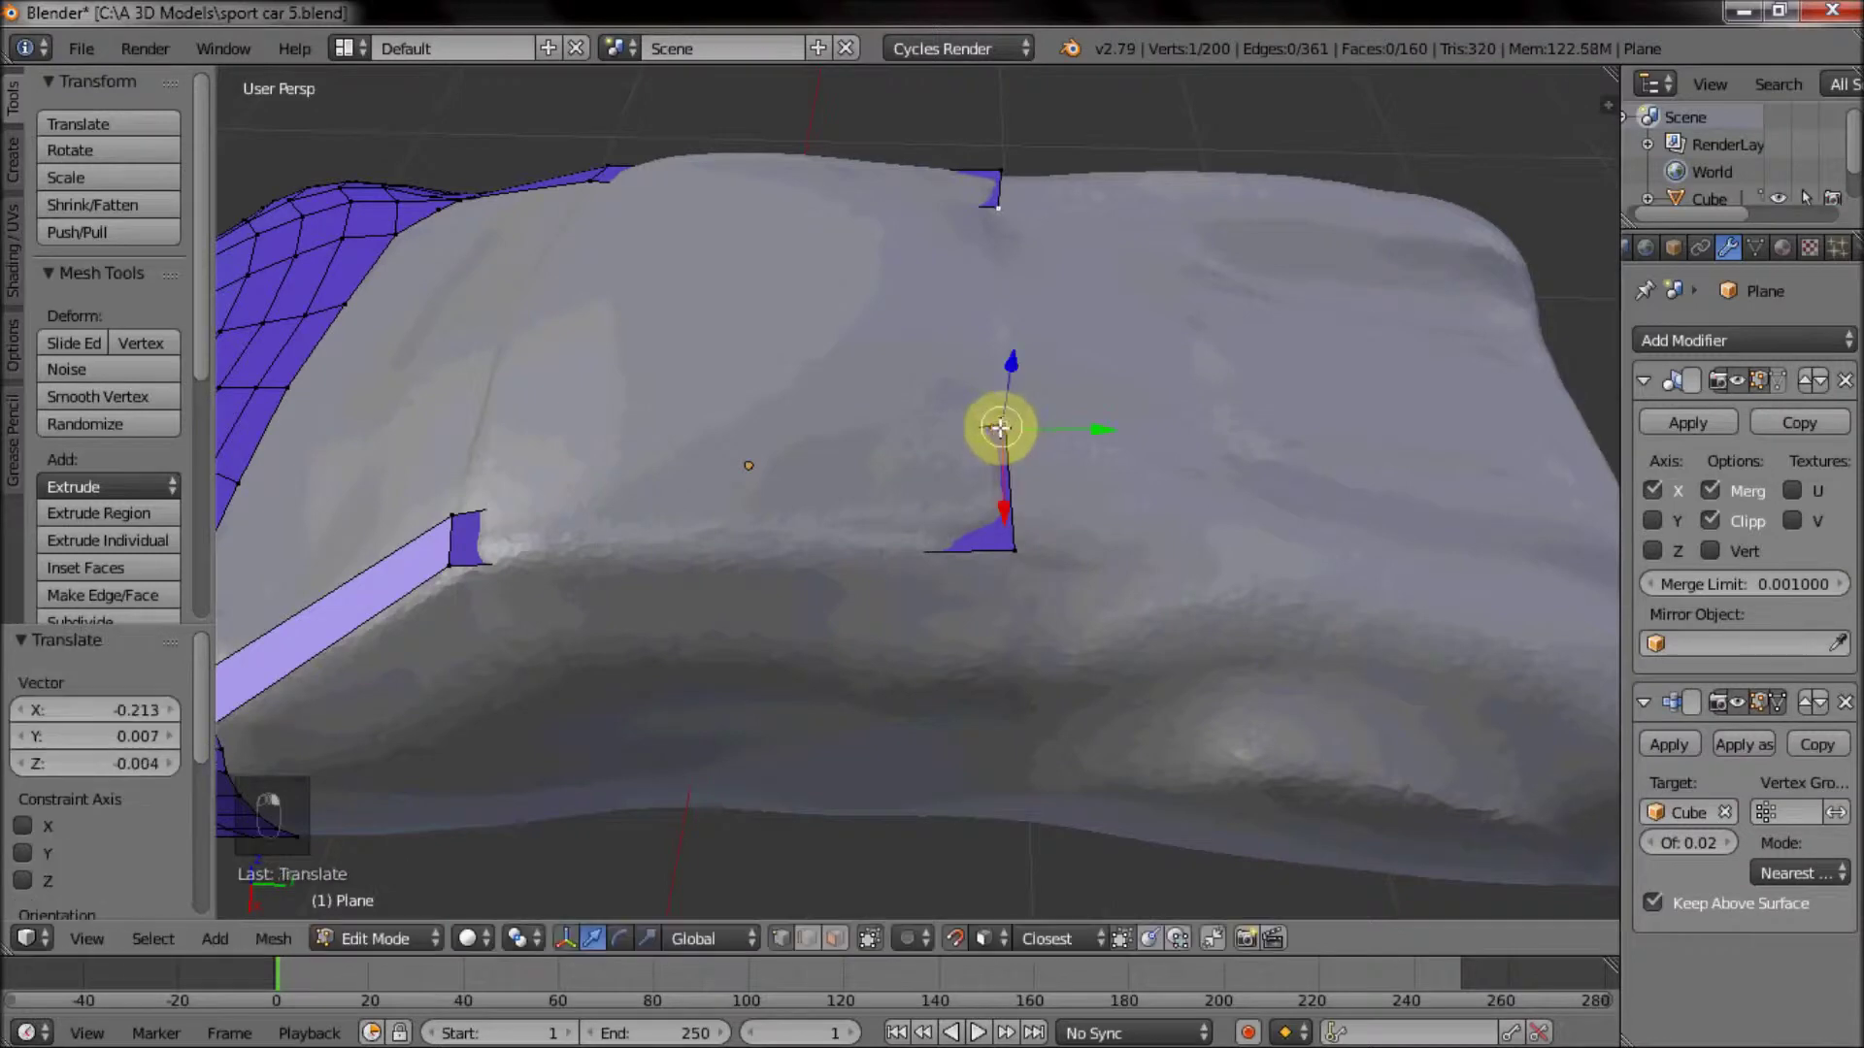
middle_click(1037, 515)
left_click(893, 562)
key("ctrl+r")
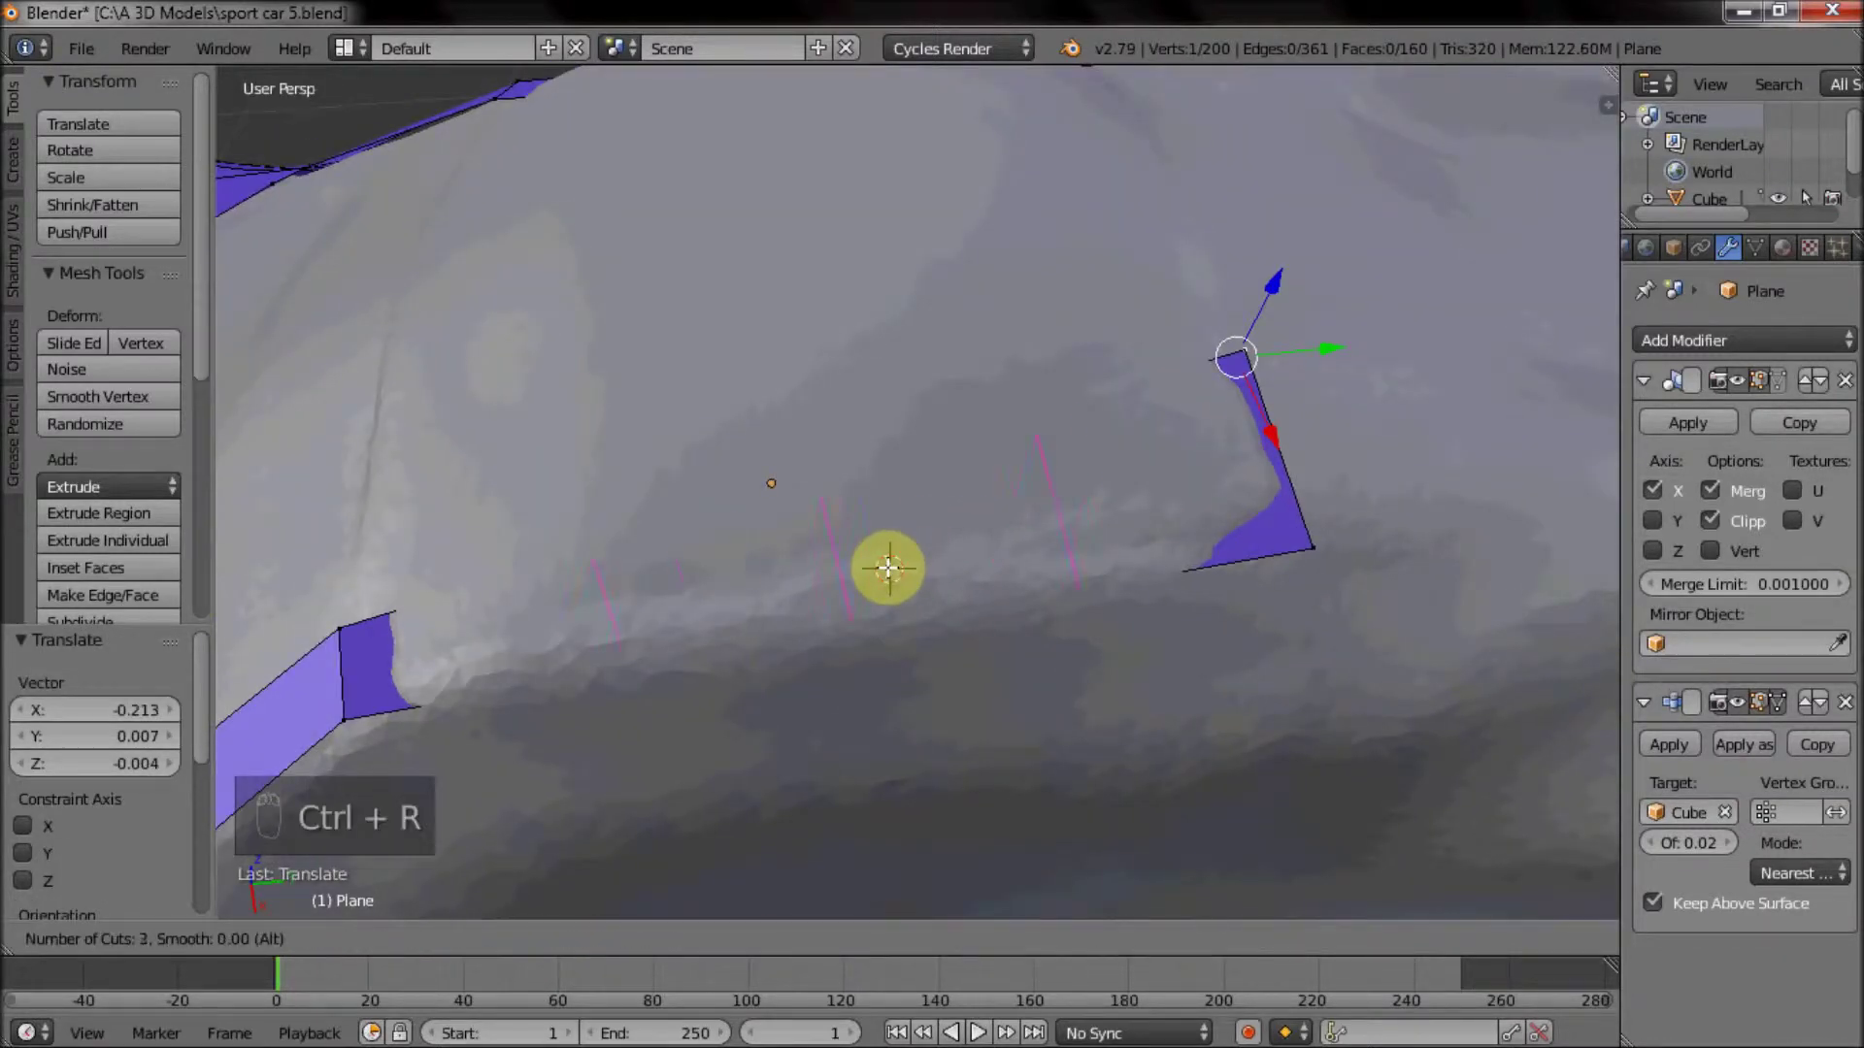
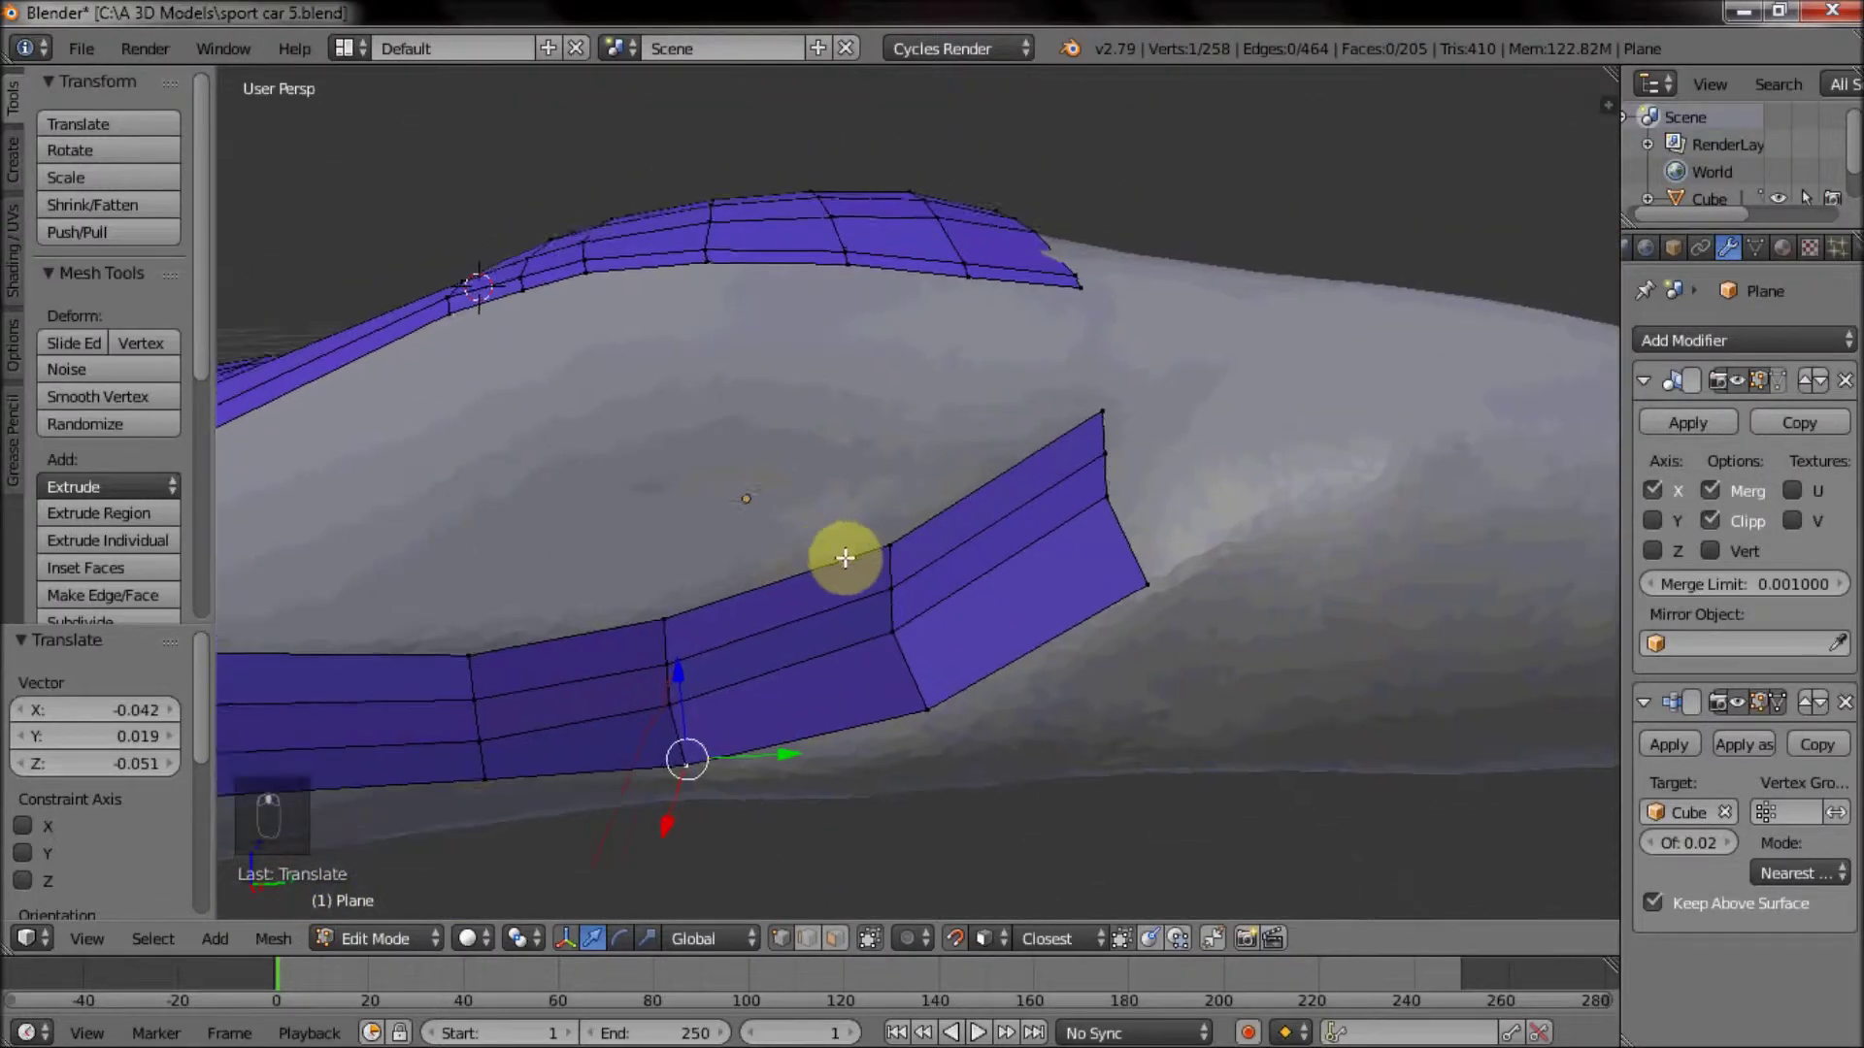
Fill a new face (F) joining the rear side band's open vertices to the existing mesh.
left_click_drag(883, 537, 921, 607)
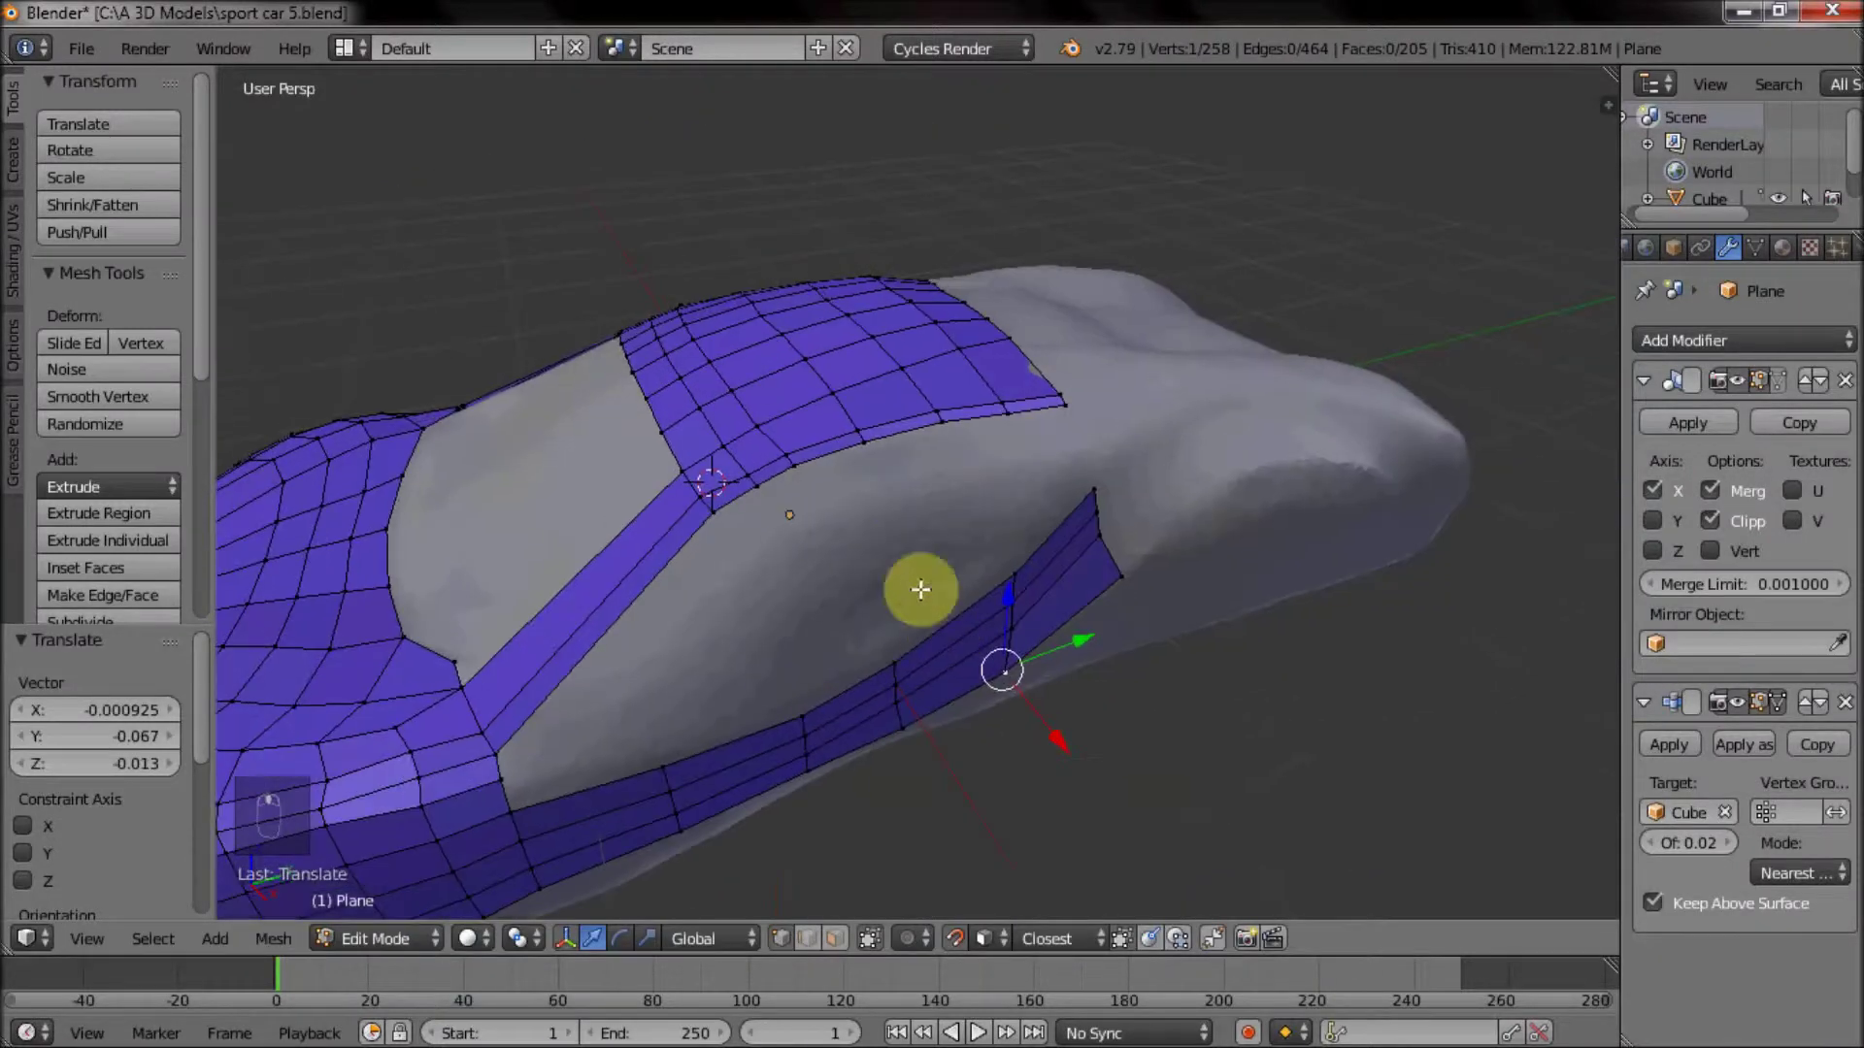
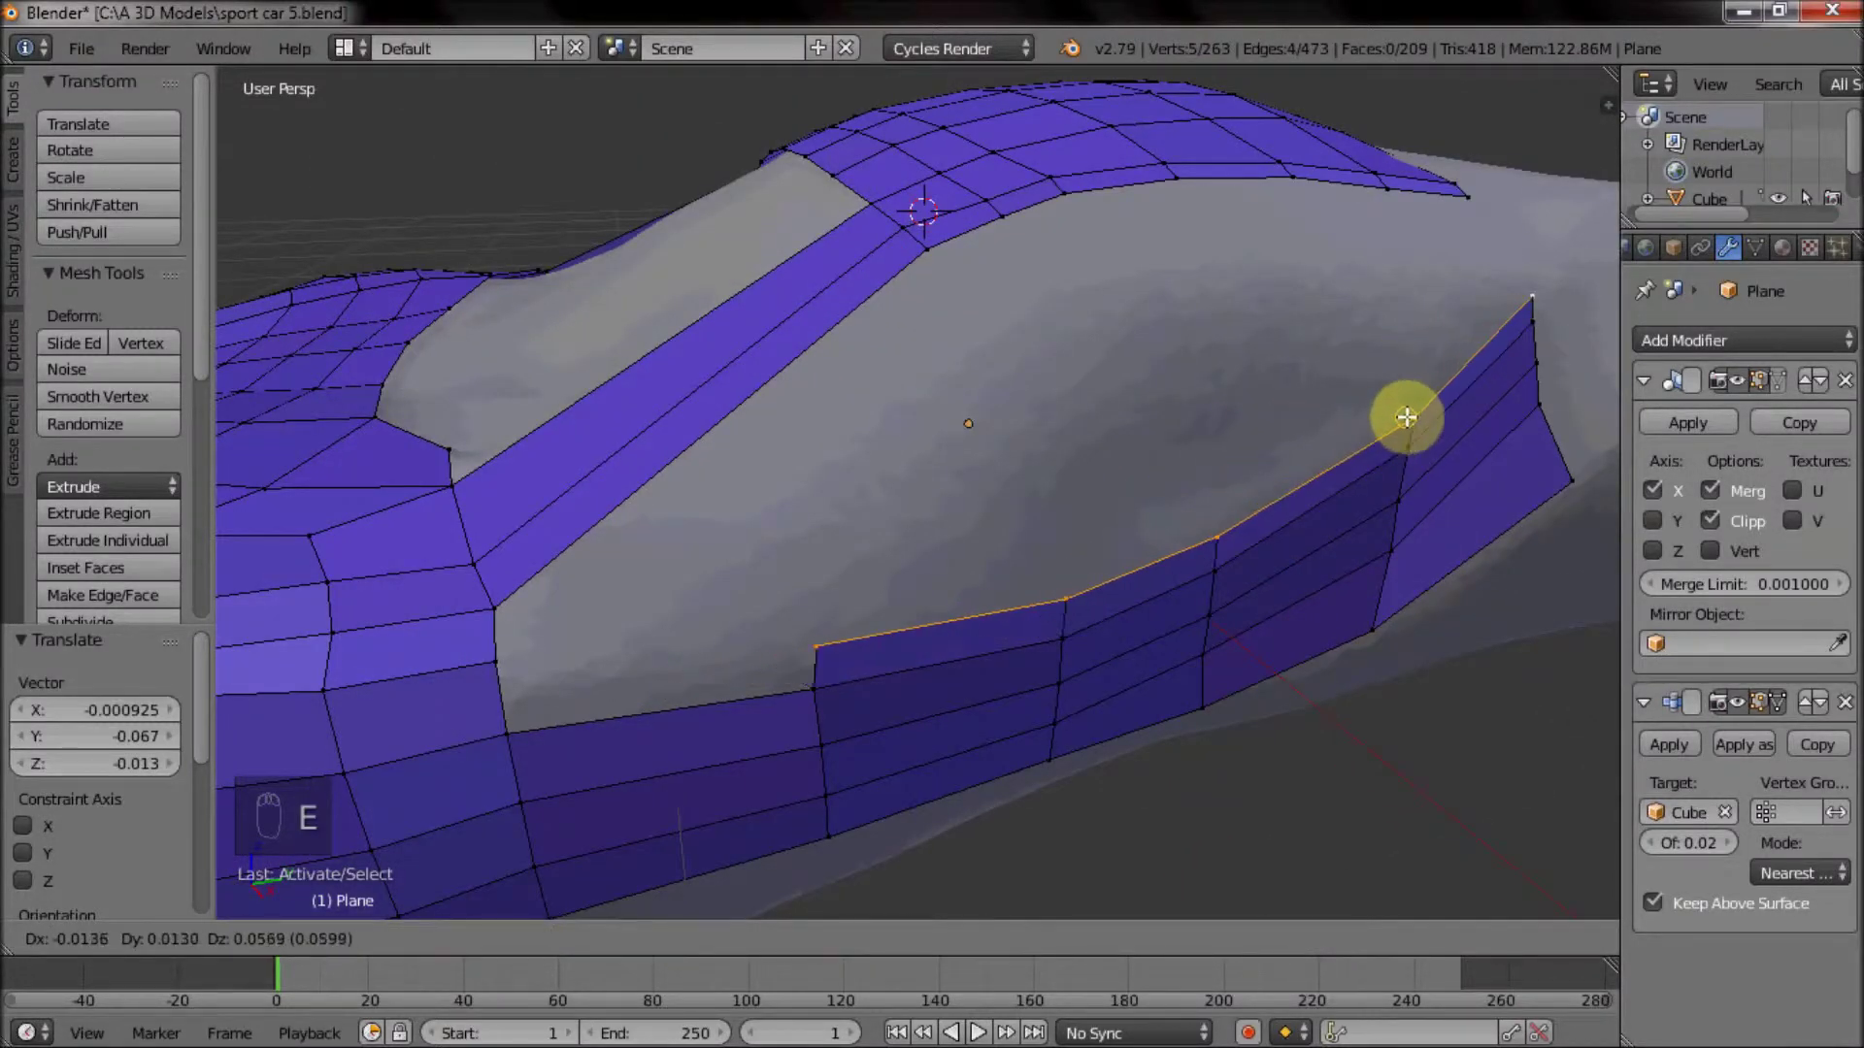
left_click_drag(505, 670, 656, 648)
key("f")
middle_click(656, 647)
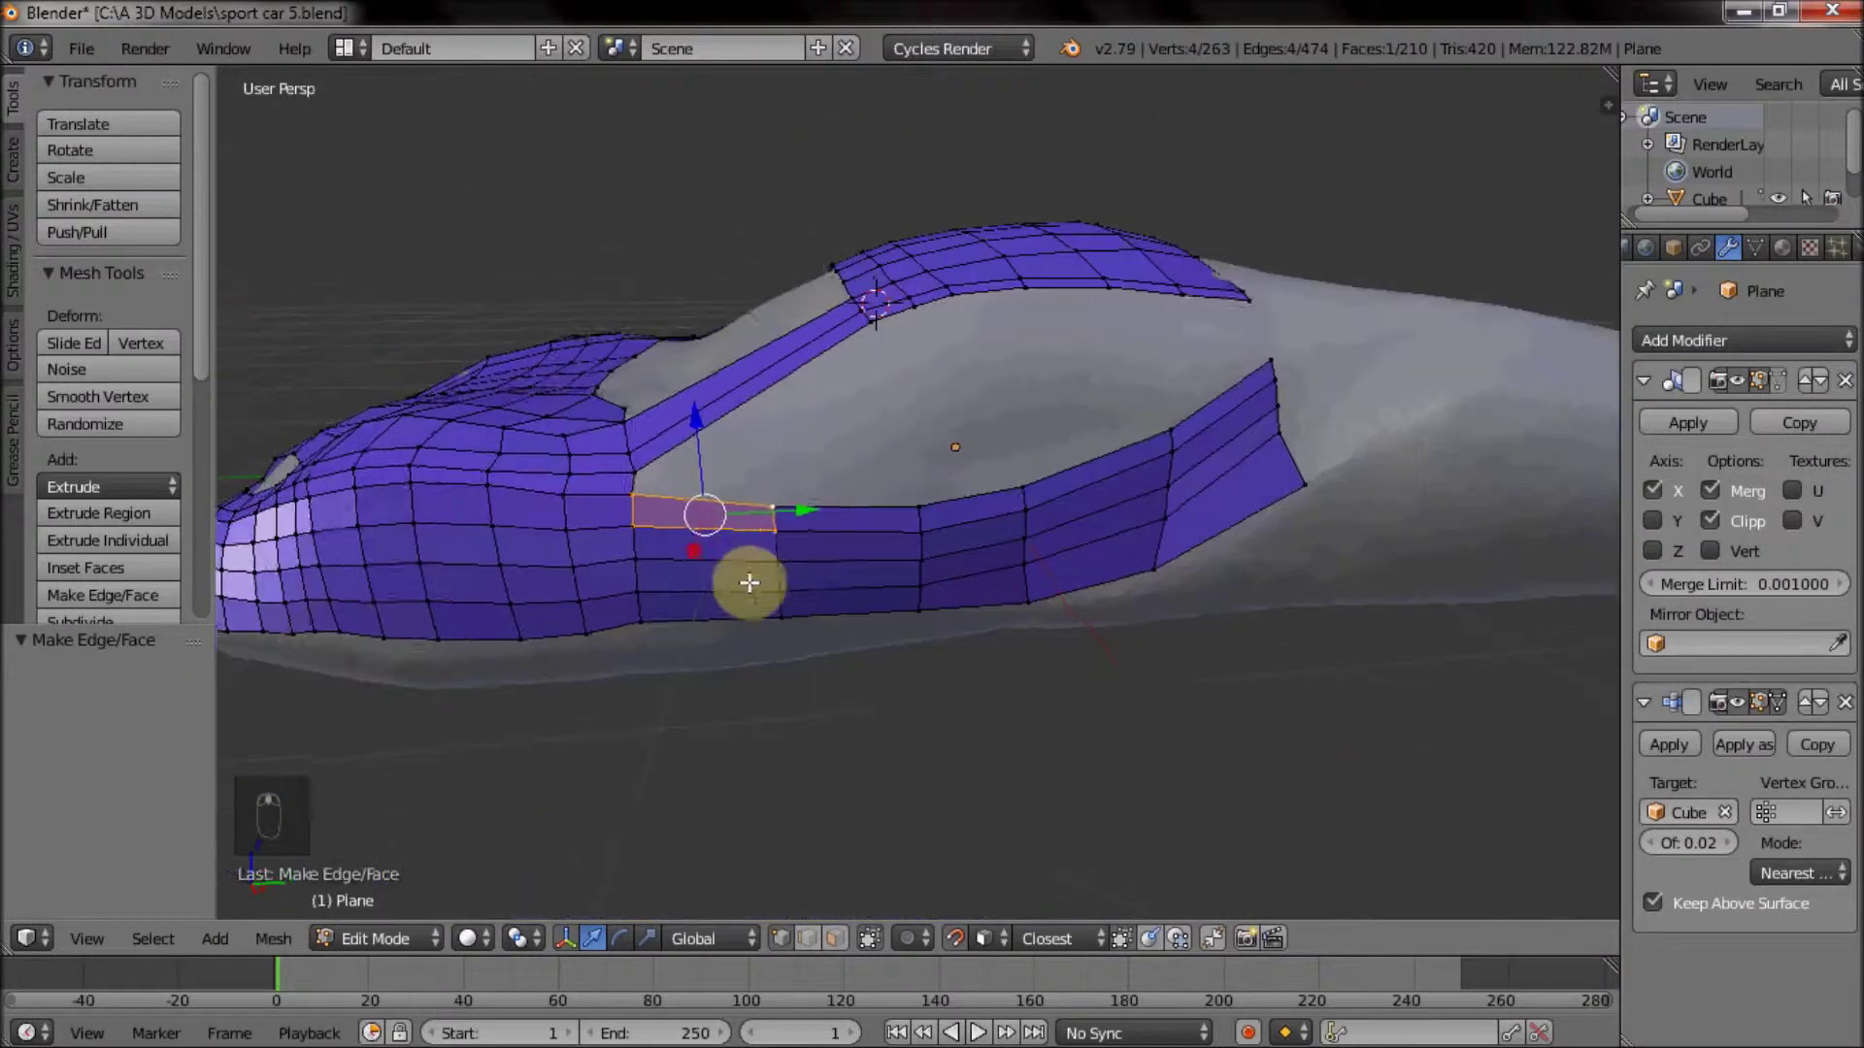
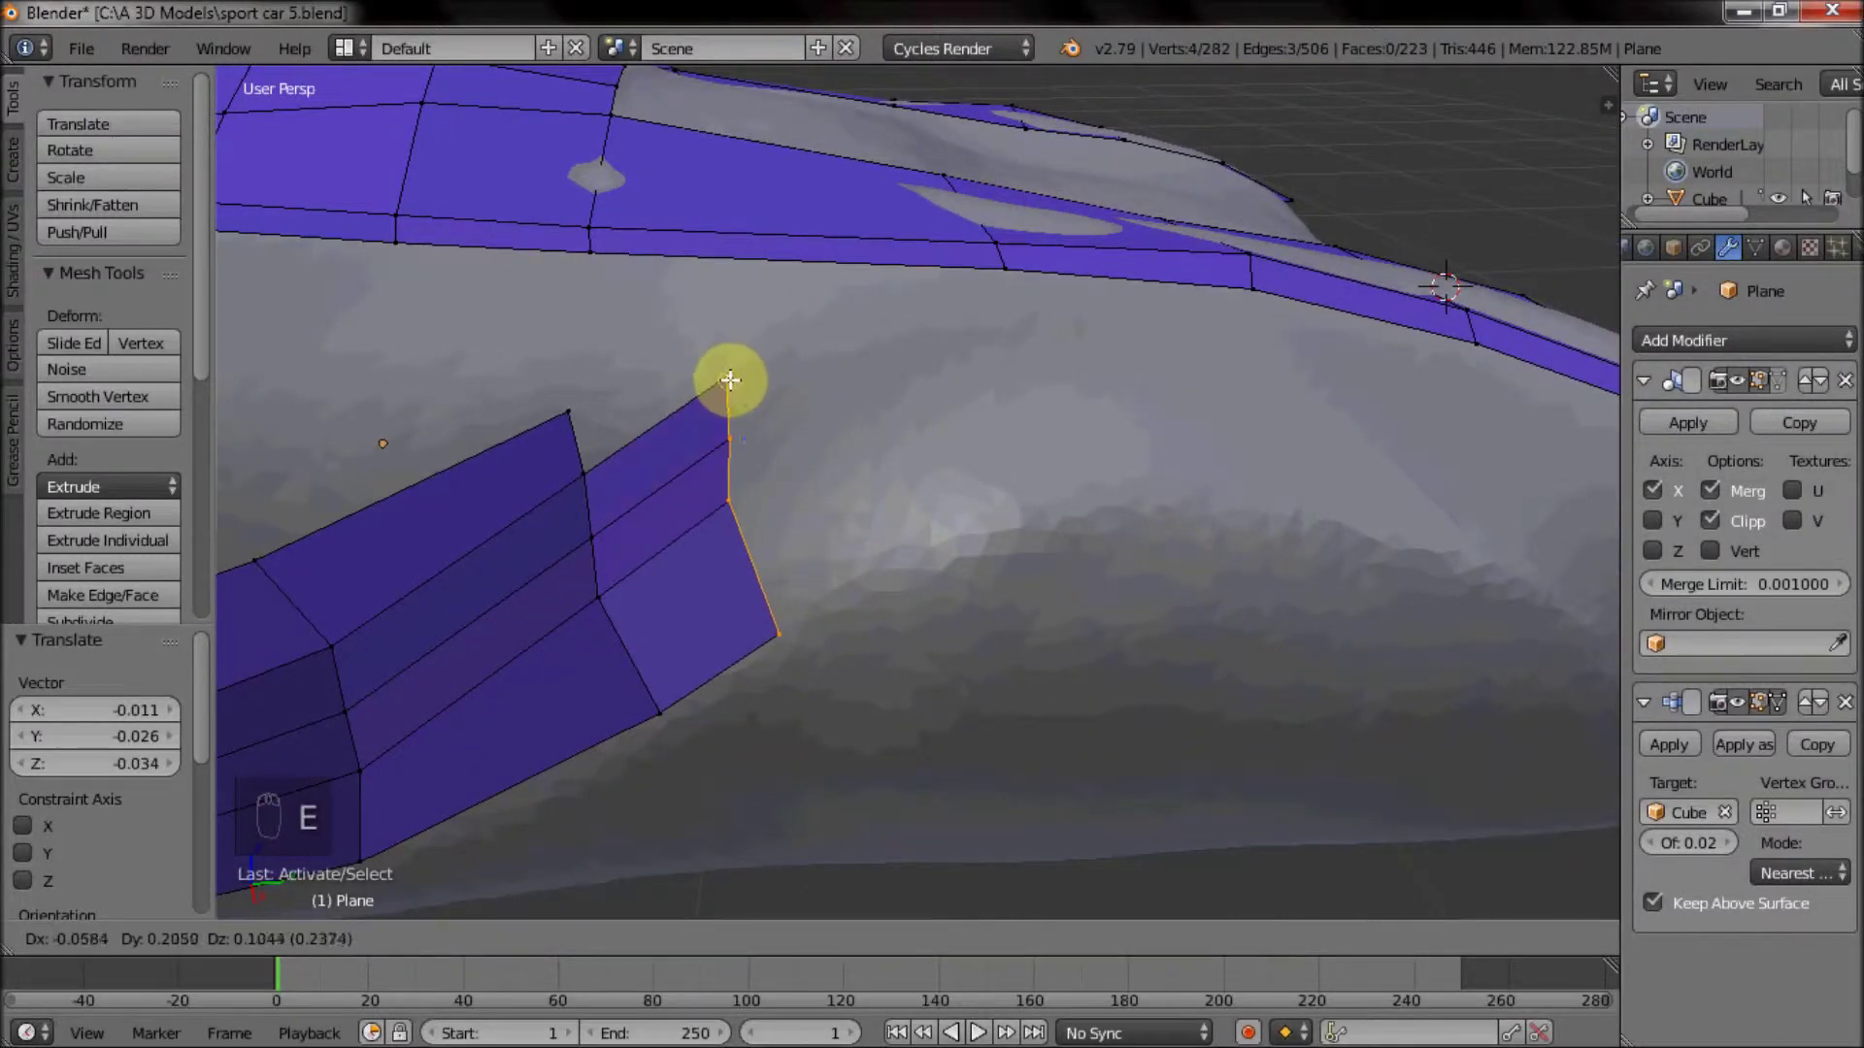
Extrude the band edge upward toward the roof strip and confirm the vertex on the body's corner.
key("e")
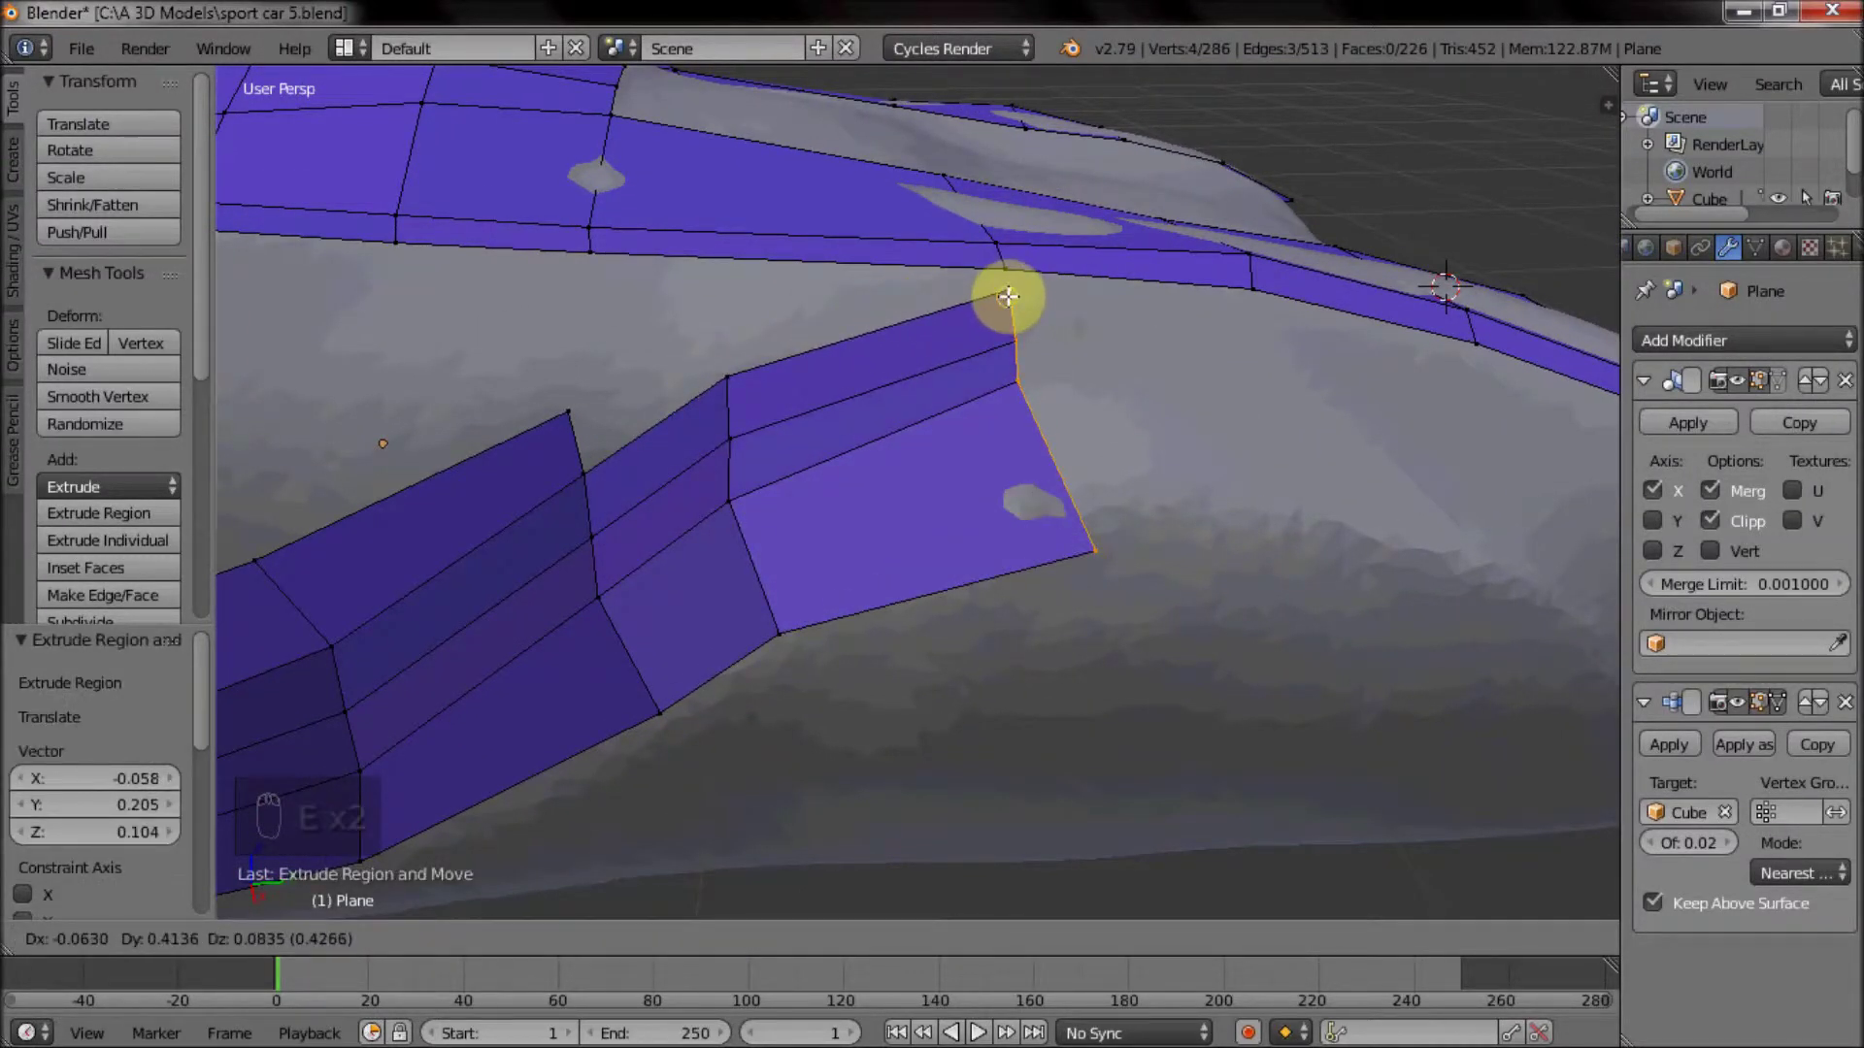
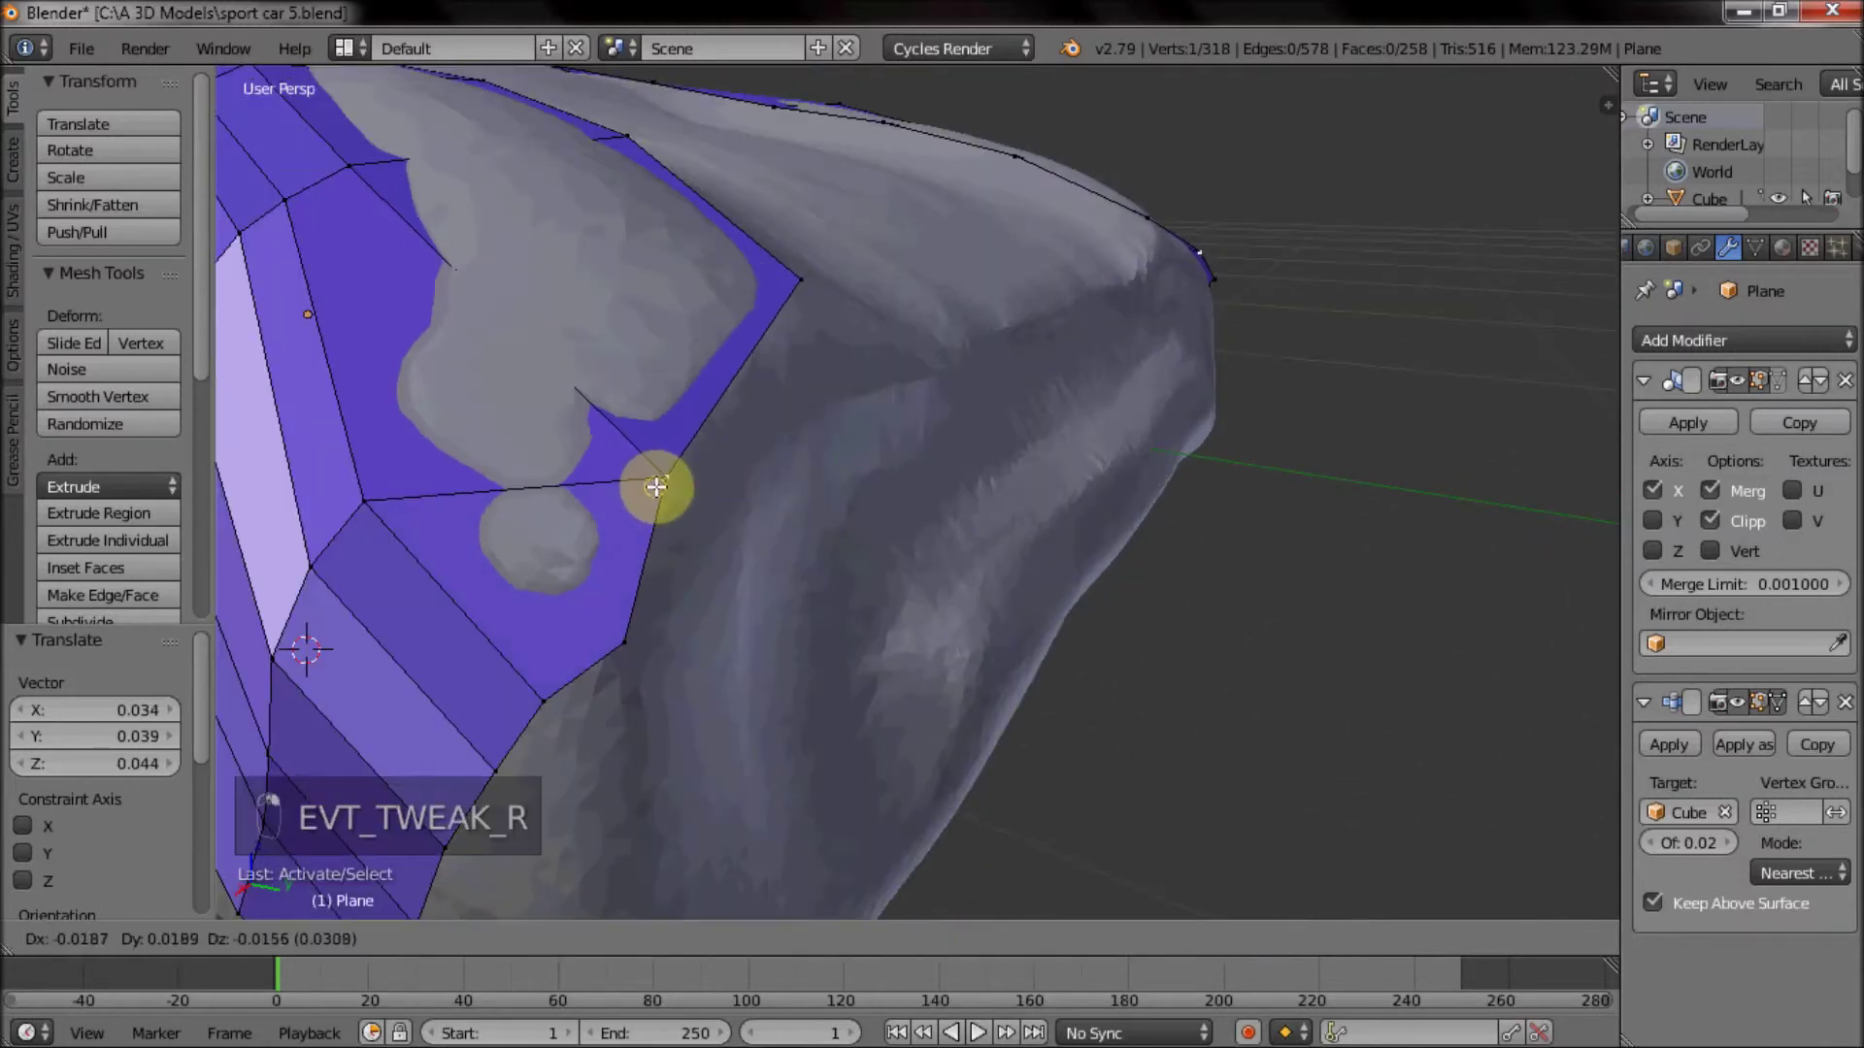
middle_click(889, 375)
left_click(892, 434)
Add a centred edge loop (Ctrl+R) across the rear side strip.
key("ctrl+r")
middle_click(842, 441)
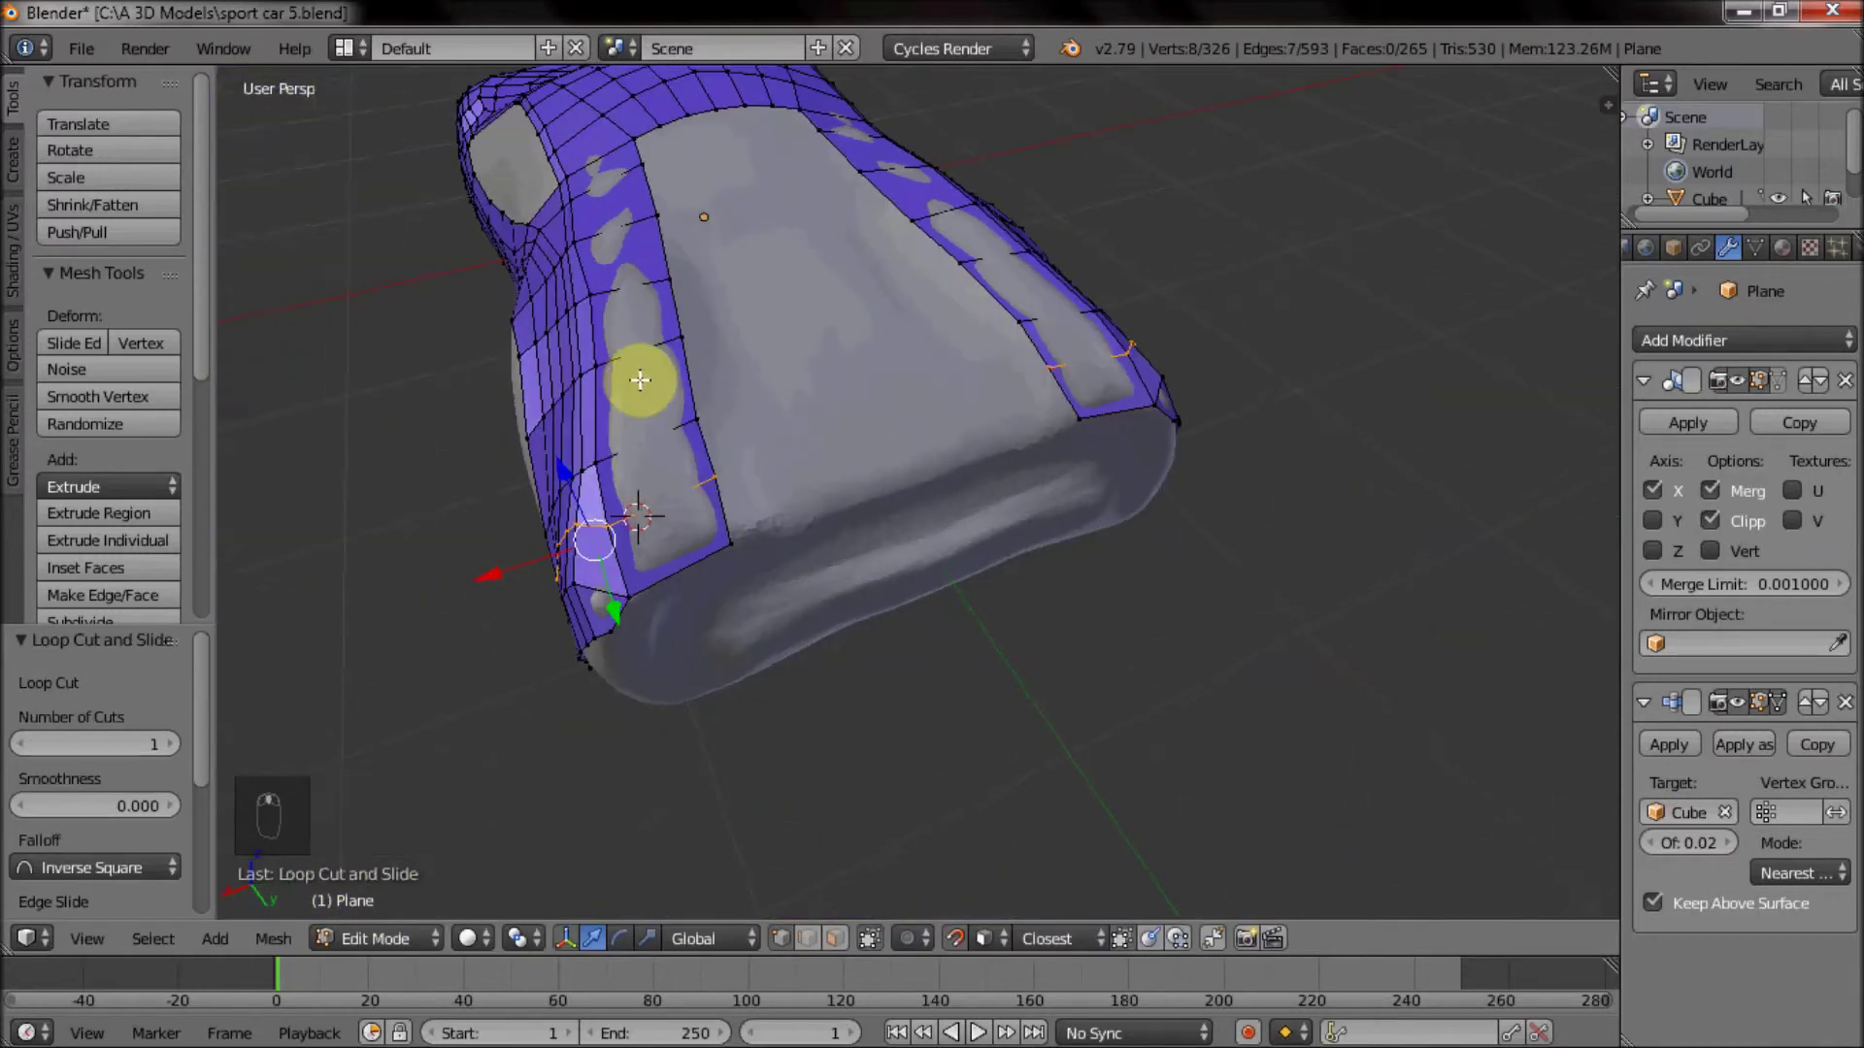
left_click(636, 372)
key("ctrl+r")
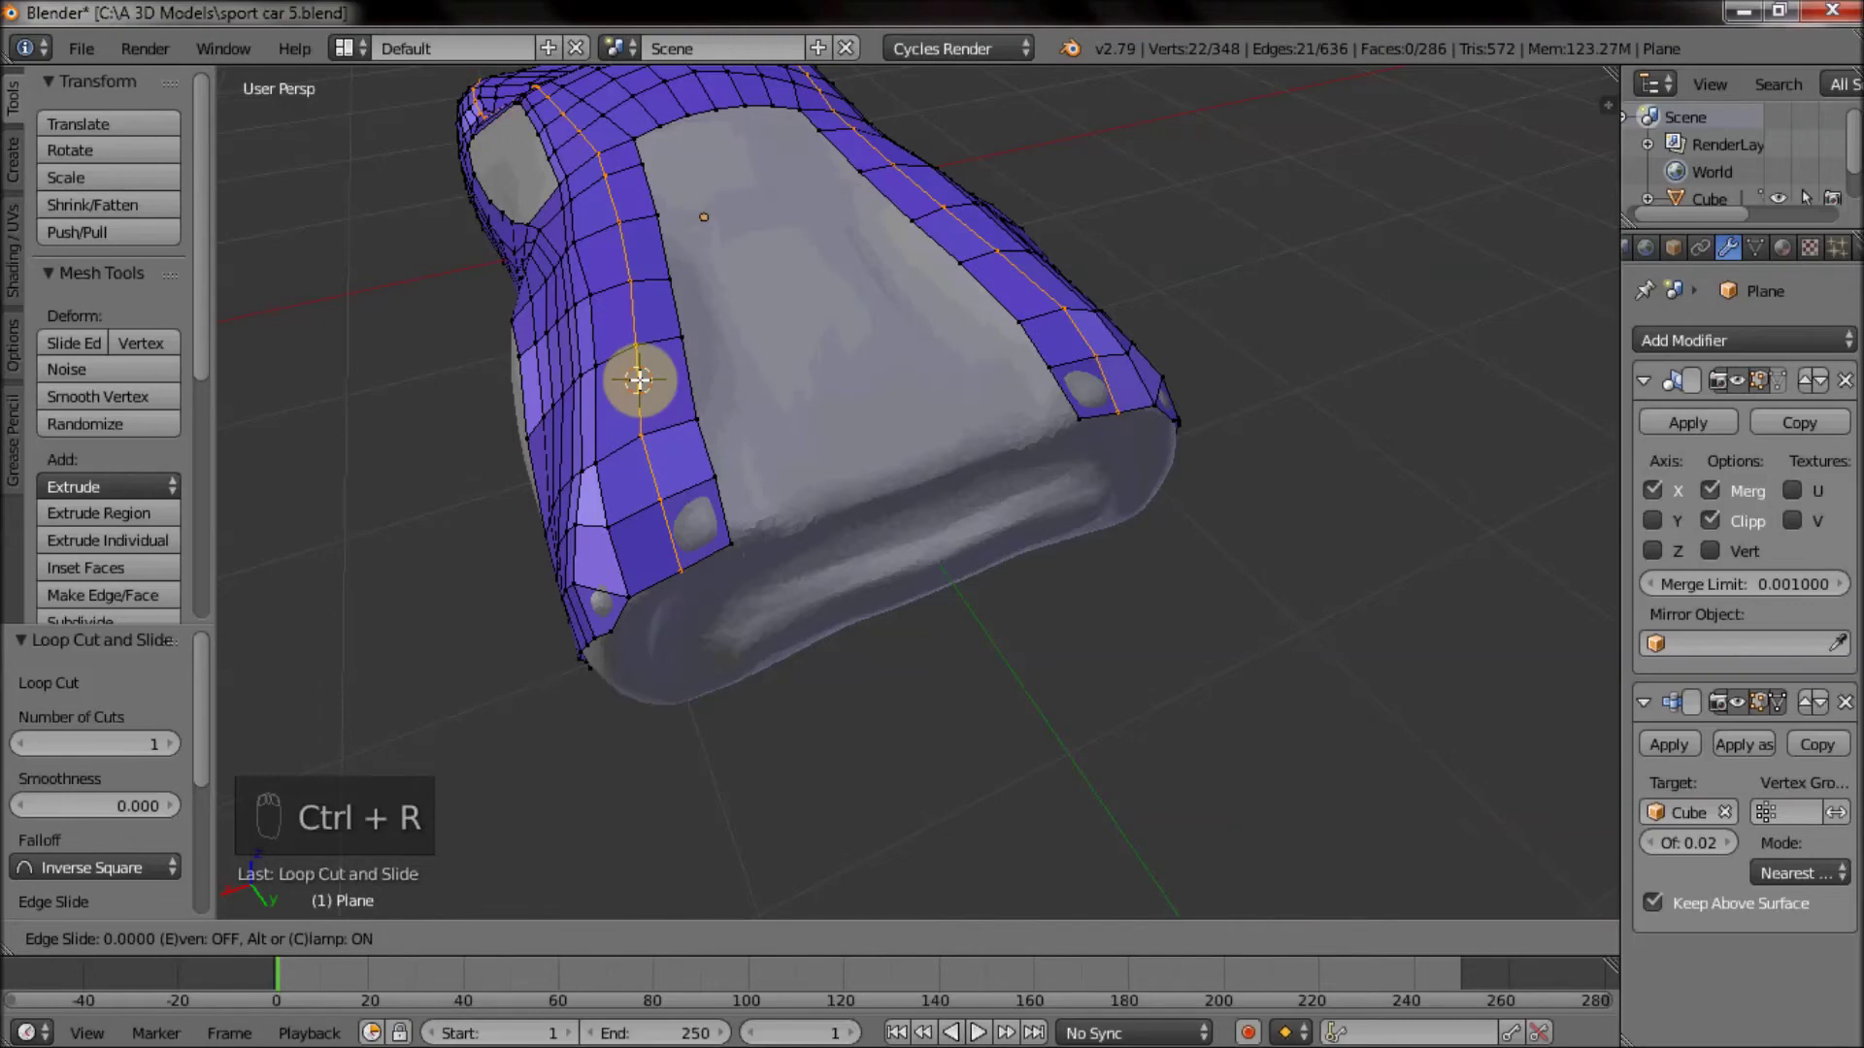
Frame the whole car and return to Object Mode to show the full retopology mesh.
left_click_drag(611, 344, 786, 376)
left_click_drag(785, 376, 767, 608)
left_click_drag(766, 609, 921, 419)
key("Tab")
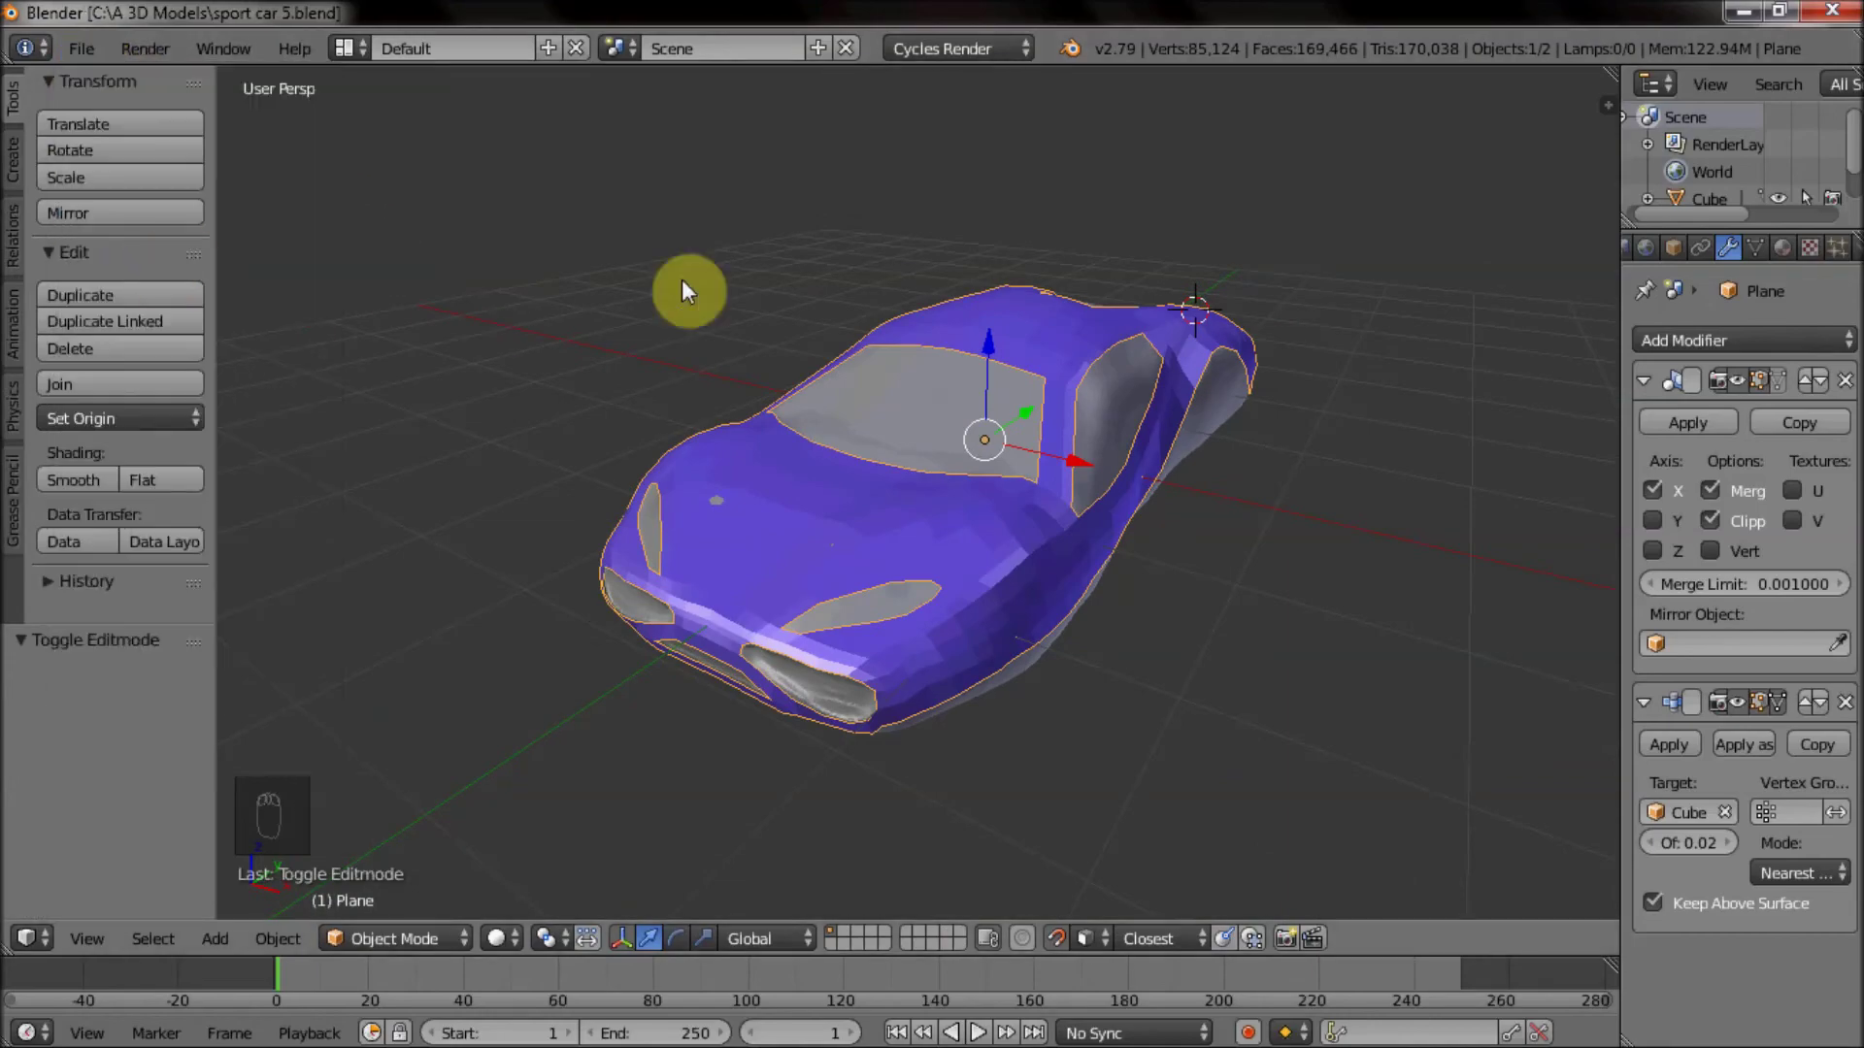